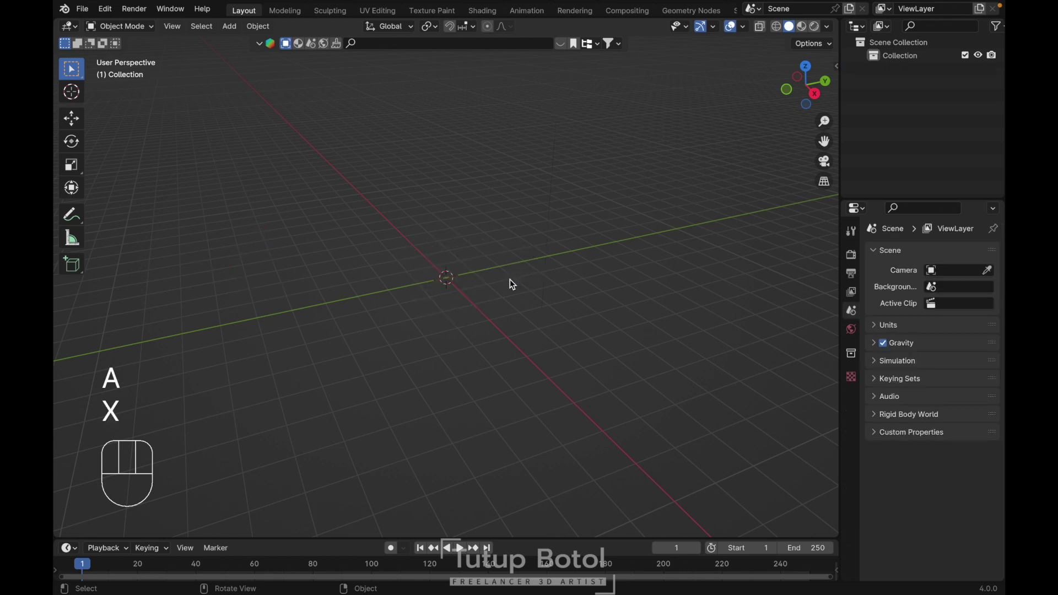
From front view, add a cylinder and squash its height to 0.733 along Z.
key("`")
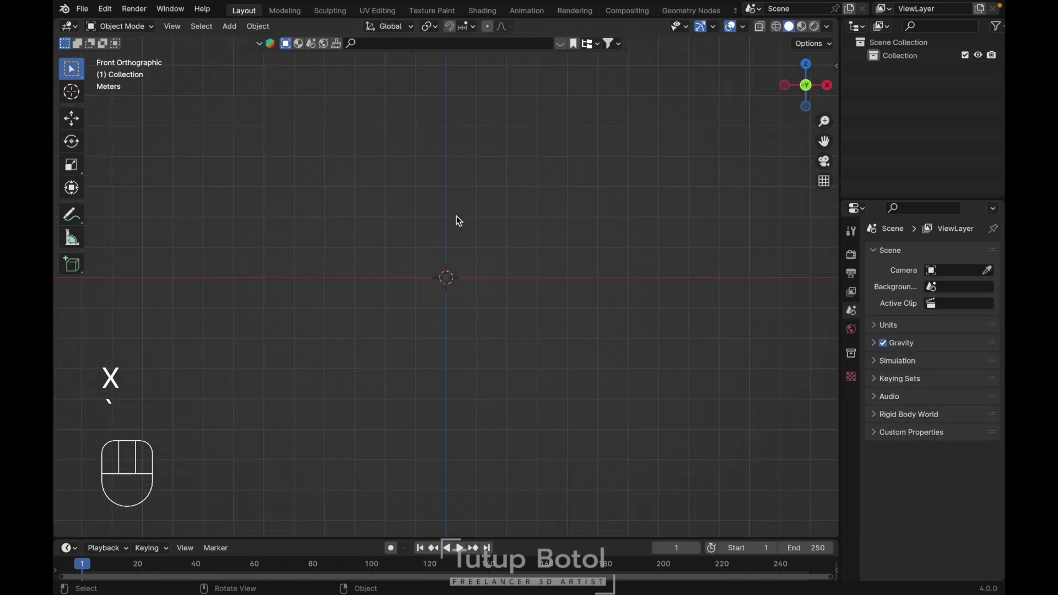
key("shift+a")
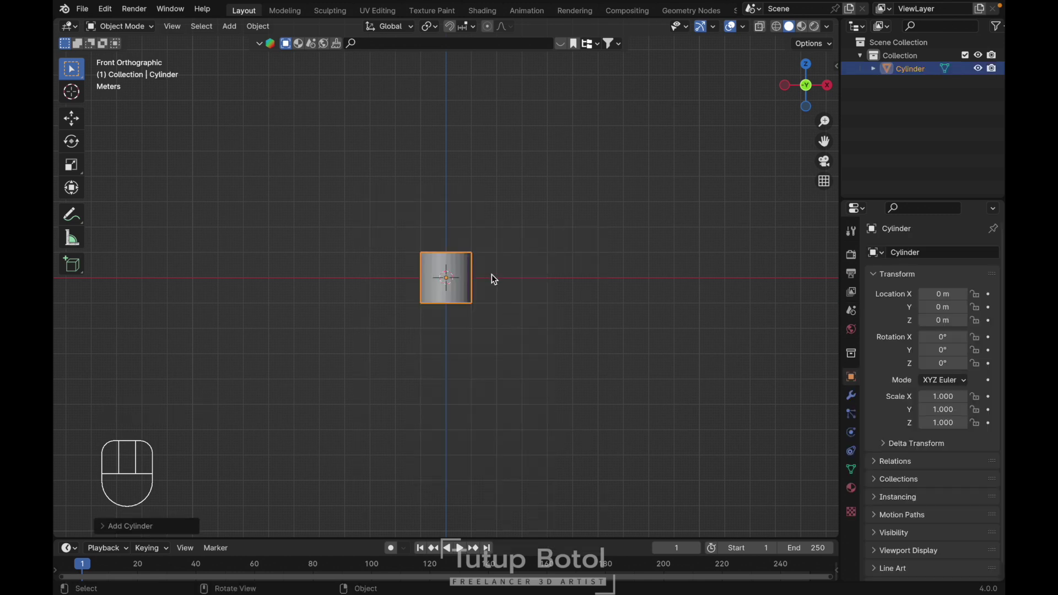
key("s")
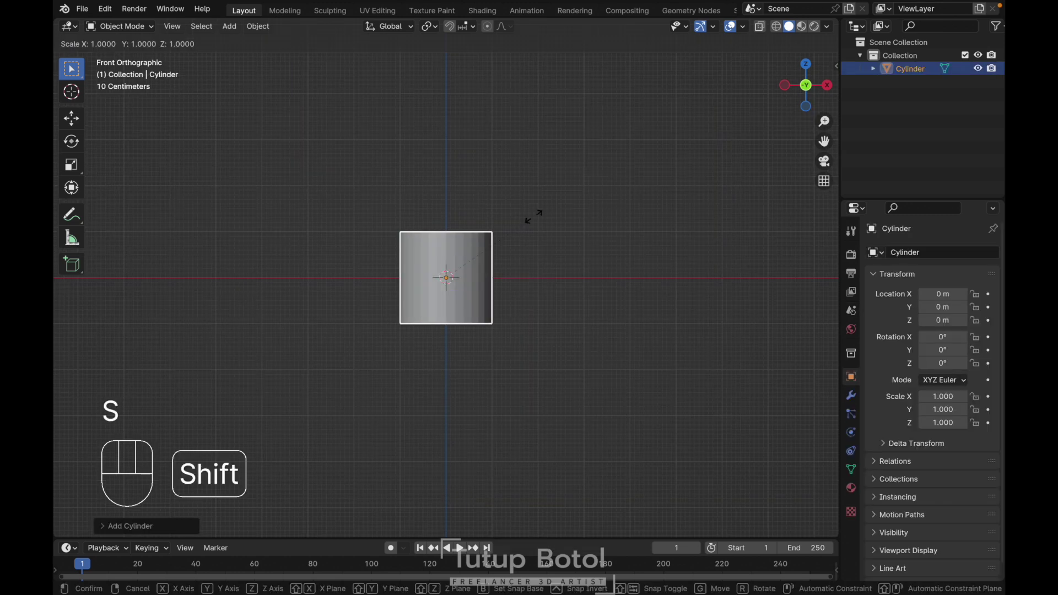
key("z")
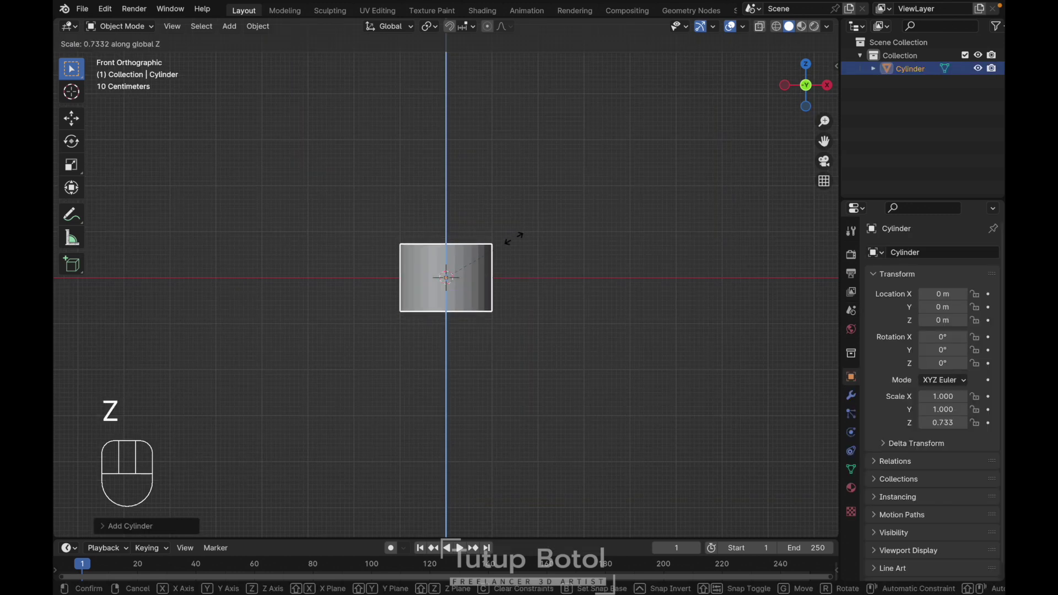
Lift the cylinder along Z so it rests on the ground line.
key("g")
key("z")
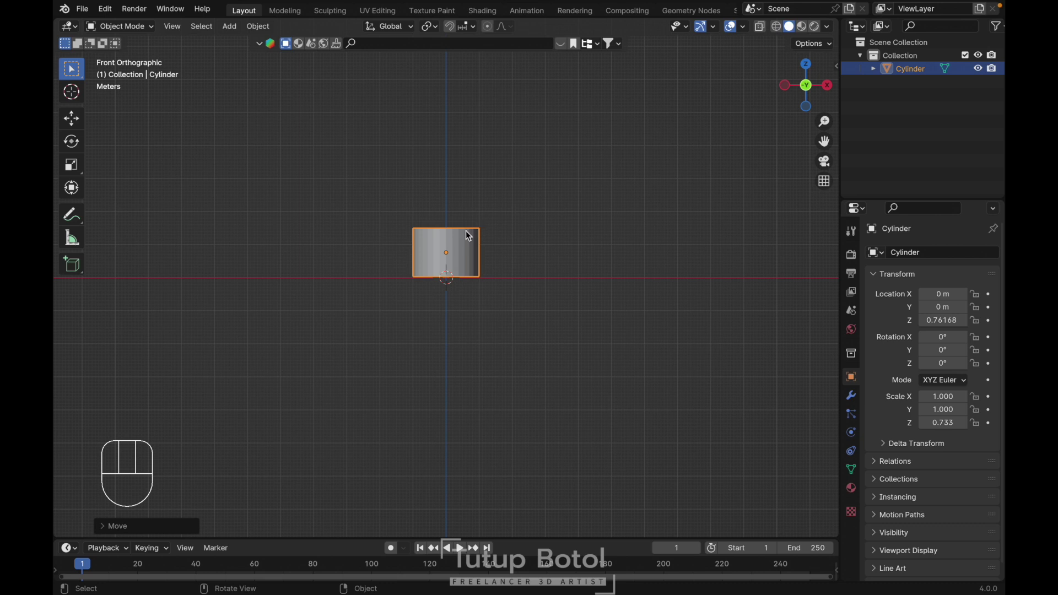
left_click_drag(467, 236, 458, 243)
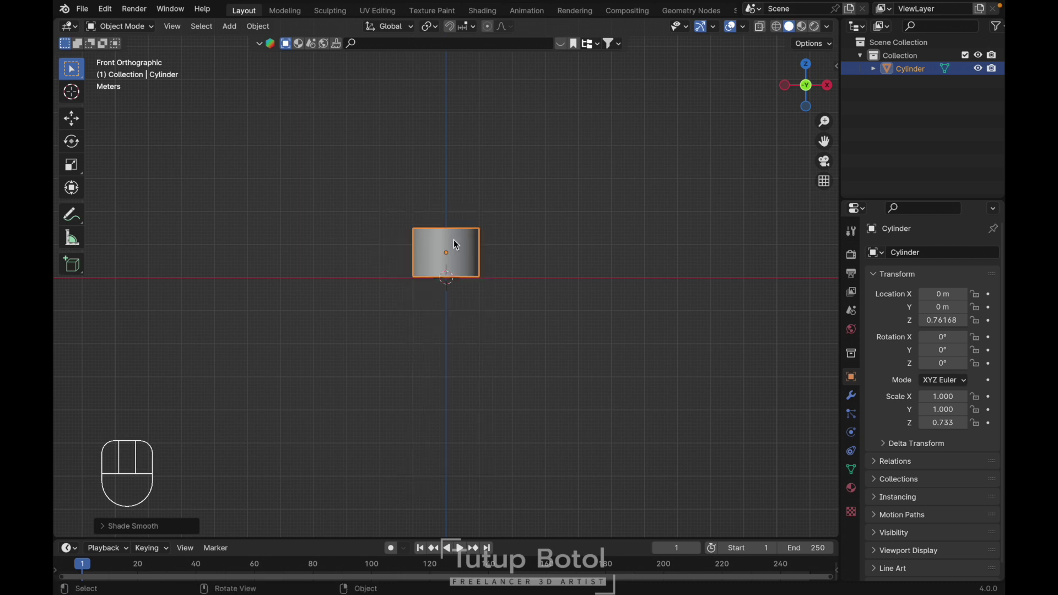
key("Escape")
Add a sphere empty, move it high above the cylinder, then enter the cylinder's Edit Mode.
key("shift+a")
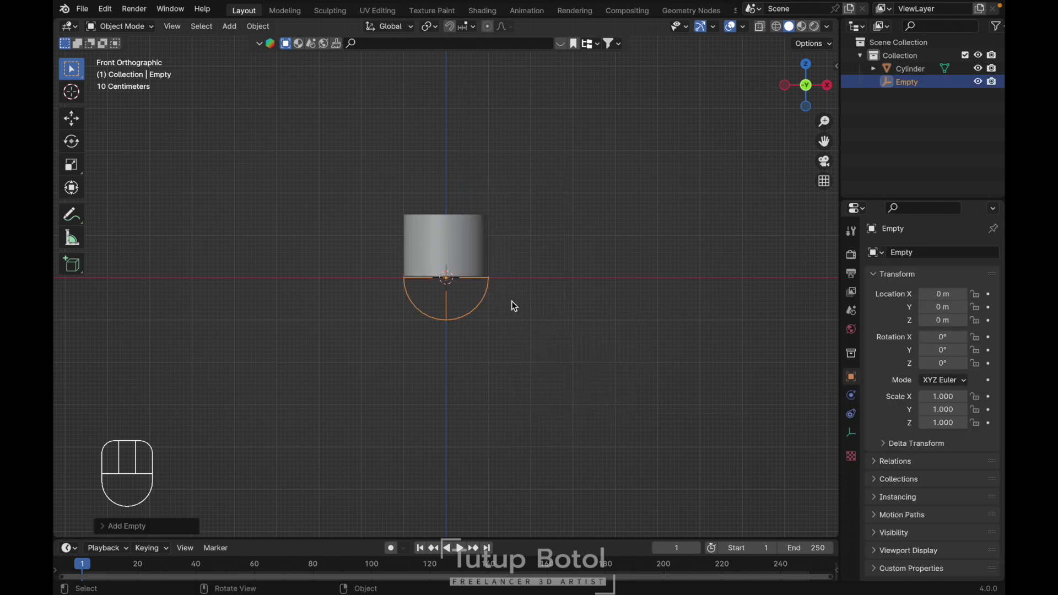
key("g")
key("z")
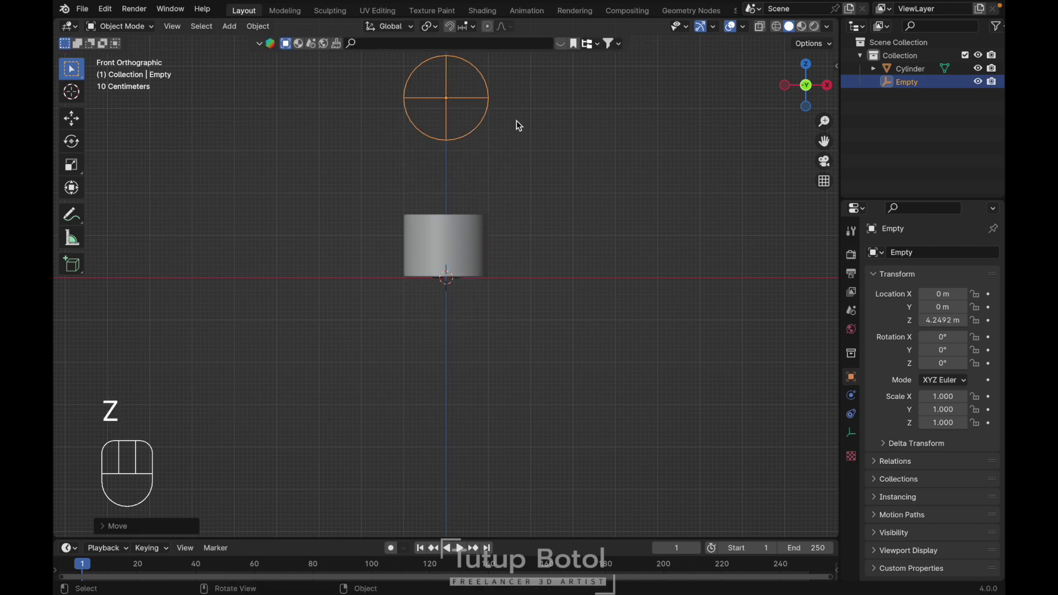
key("Tab")
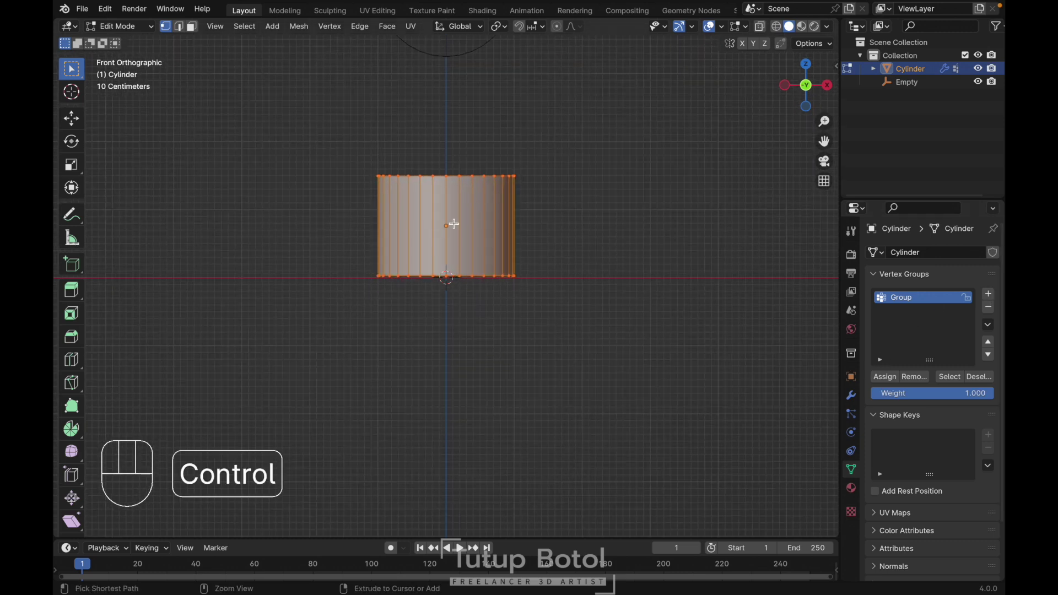
Cut a horizontal edge loop across the middle of the cylinder.
key("ctrl+r")
key("ctrl+r")
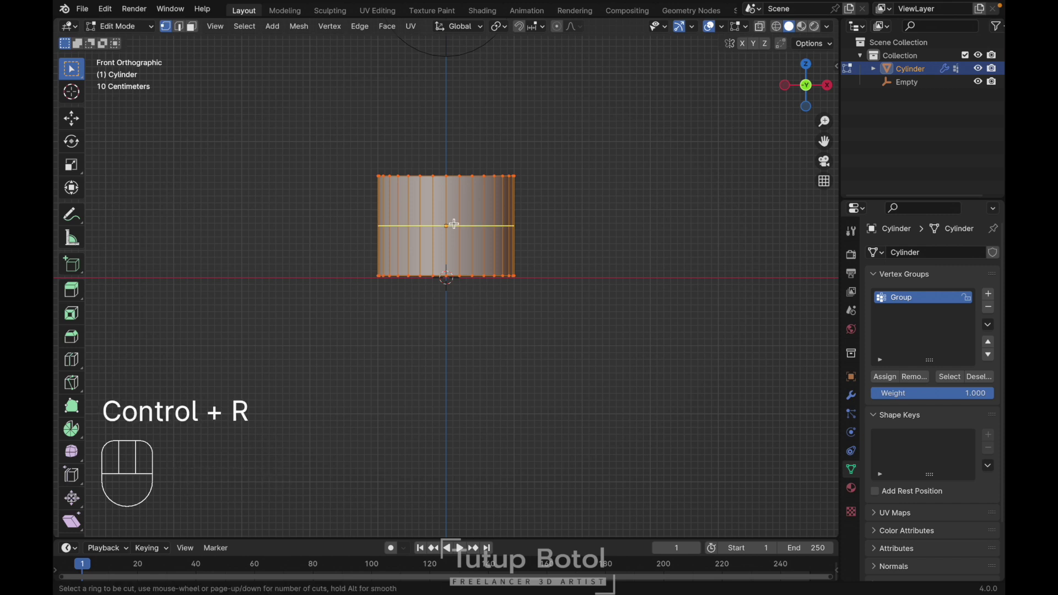
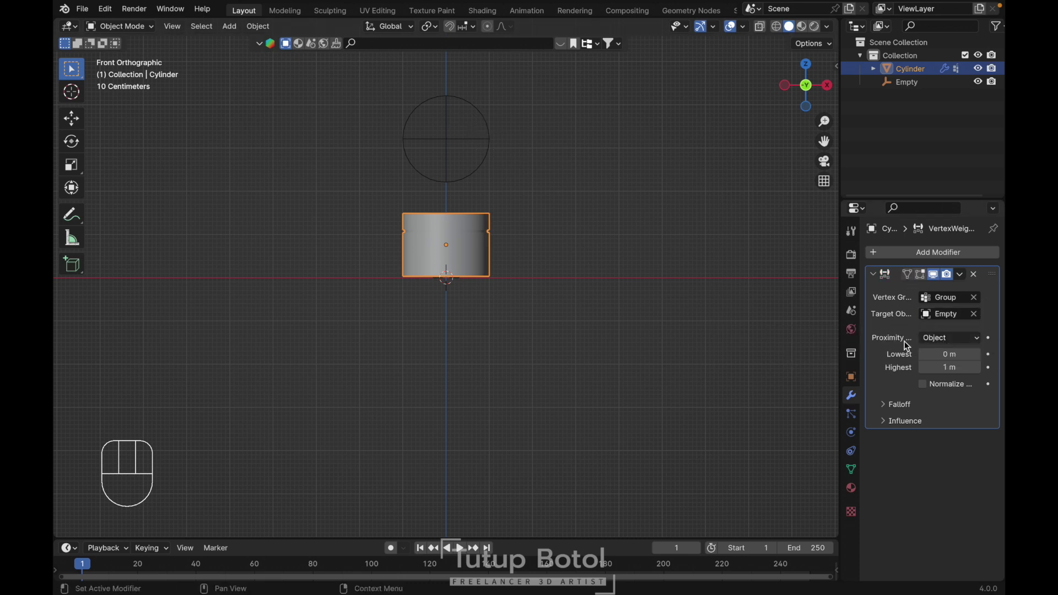
Set proximity mode to Geometry (Vertex) with 3 m lowest distance, checking the weight gradient in Weight Paint.
left_click_drag(949, 341, 934, 364)
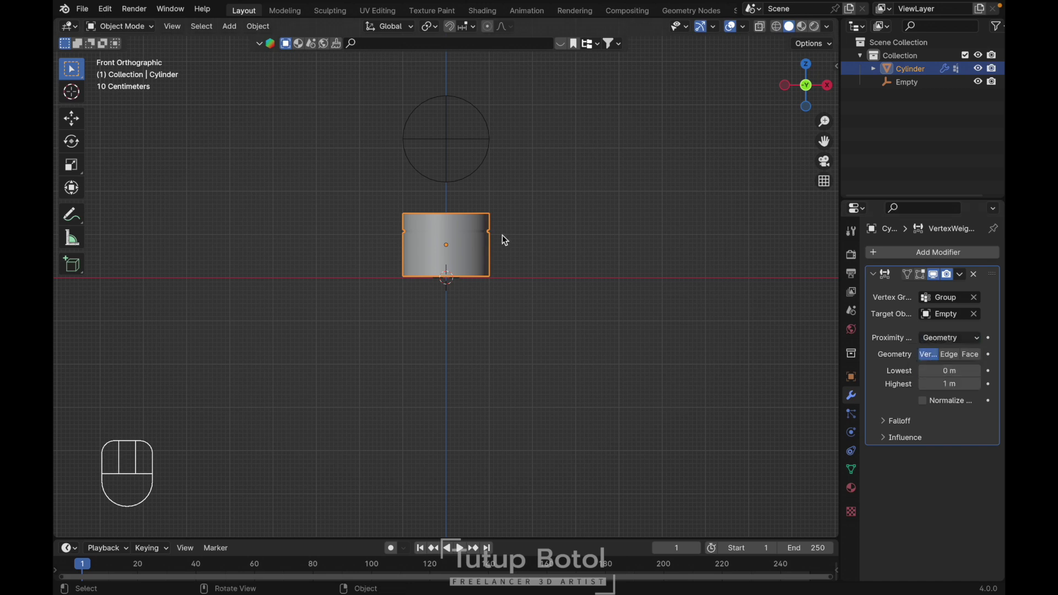
key("ctrl+Tab")
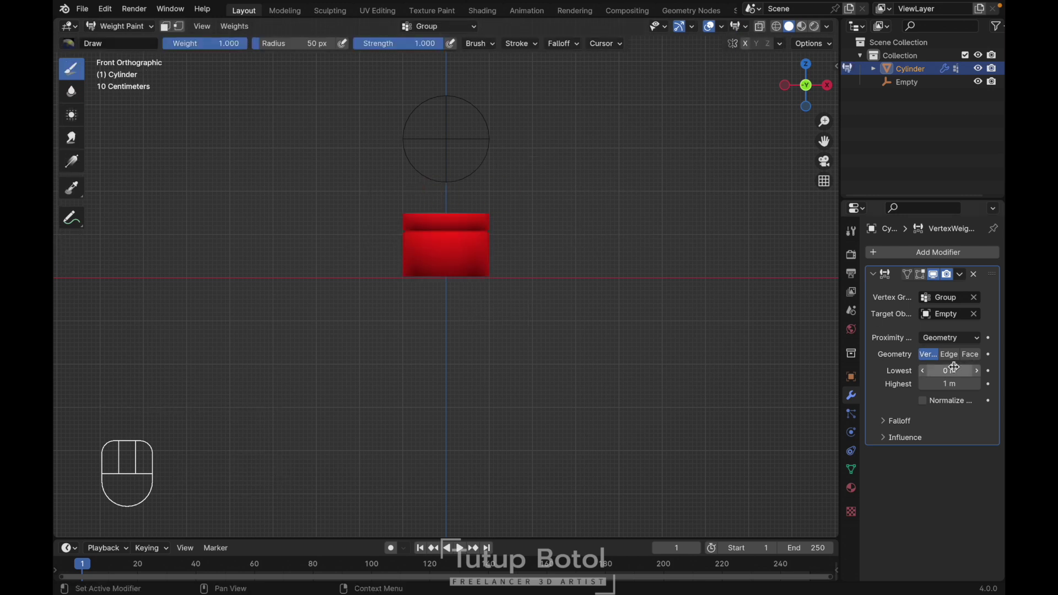
left_click_drag(956, 366, 956, 366)
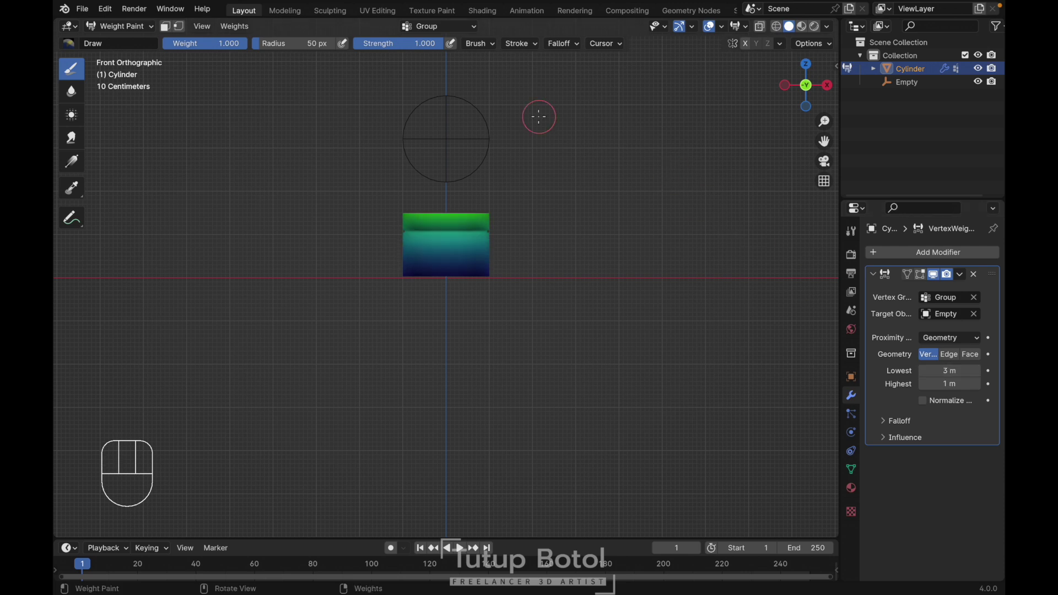
key("ctrl+Tab")
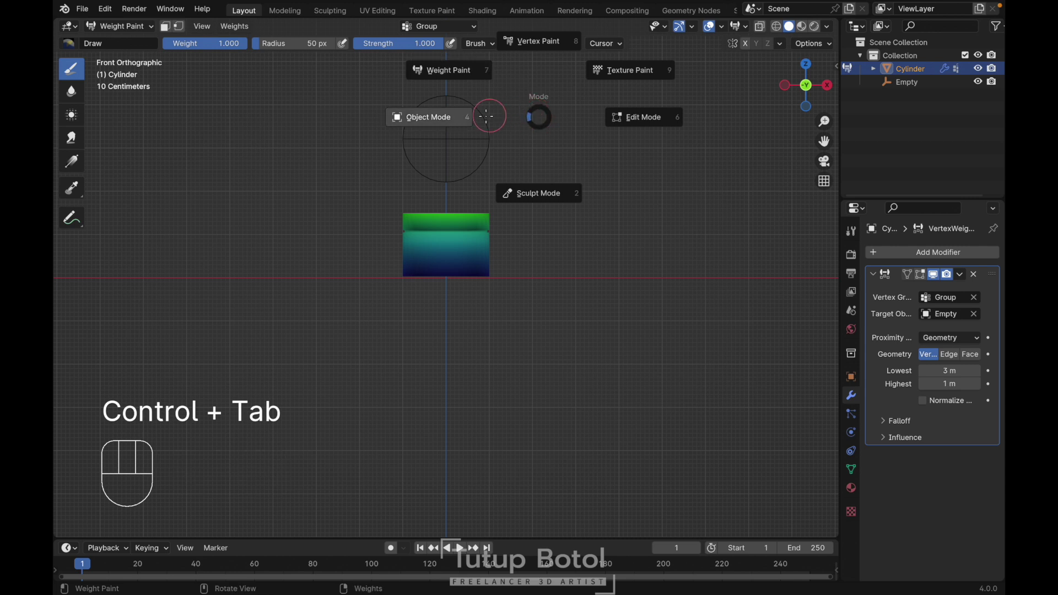
left_click_drag(890, 259, 726, 329)
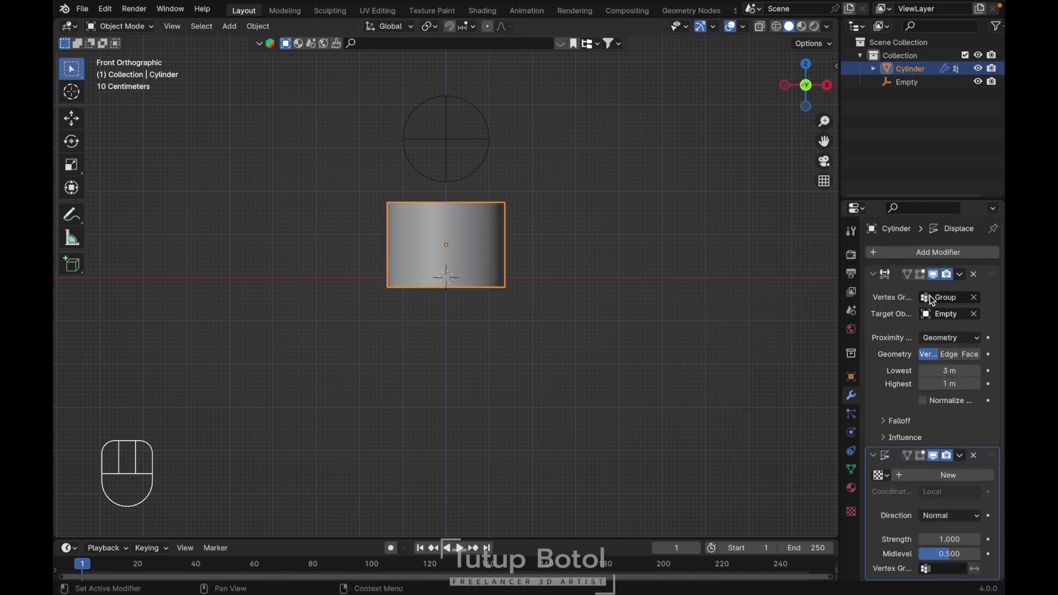
Create a new Clouds texture for the Displace modifier.
left_click_drag(874, 275, 929, 298)
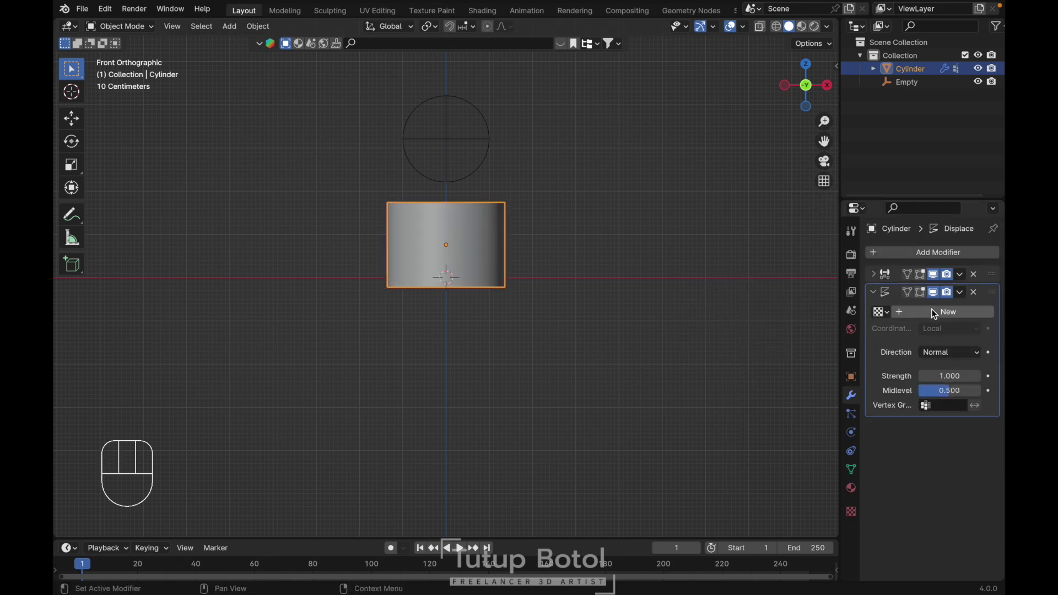
left_click_drag(935, 313, 935, 330)
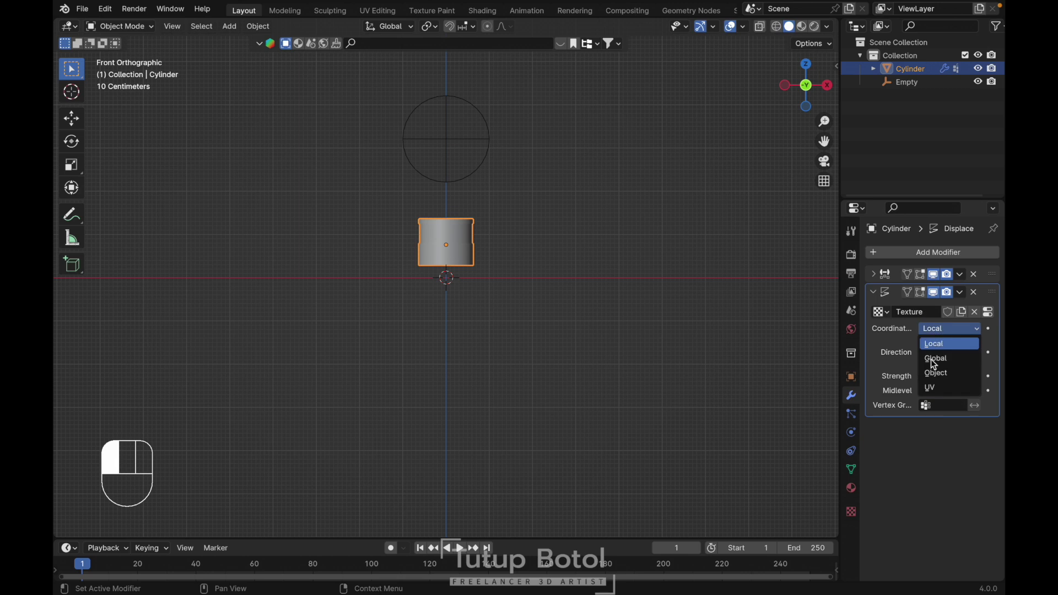
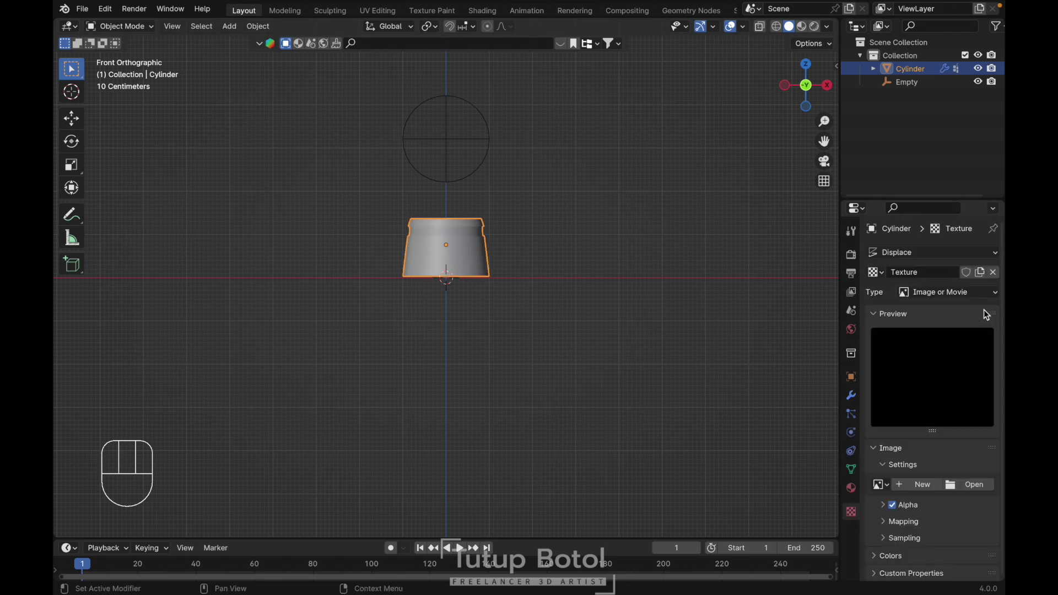
left_click_drag(955, 296, 935, 338)
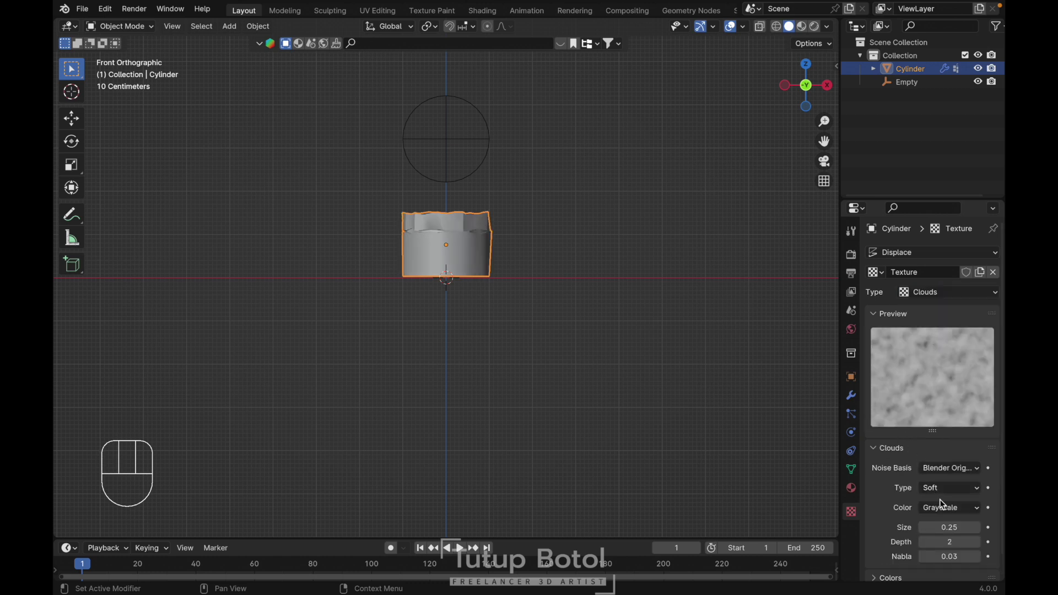
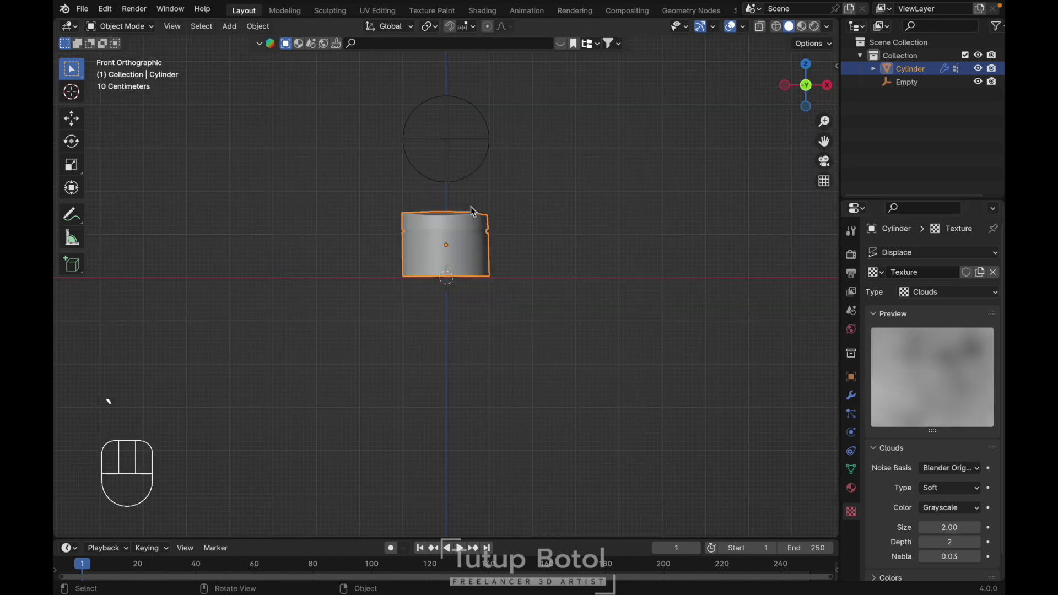
Add a Subdivision Surface modifier and move it to the top of the stack.
left_click(853, 396)
left_click_drag(888, 259, 980, 468)
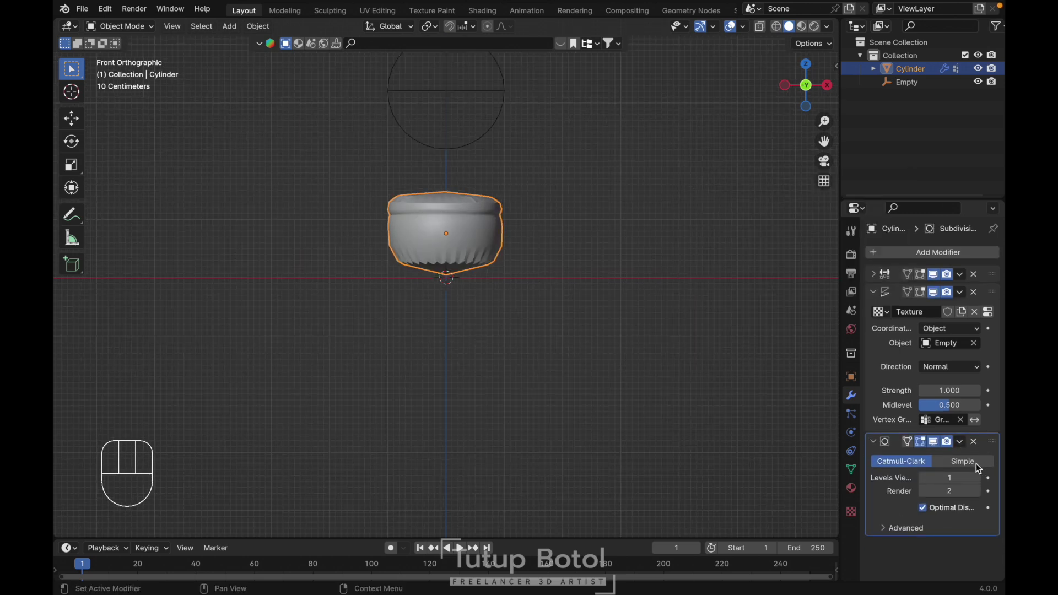
left_click_drag(991, 448, 980, 260)
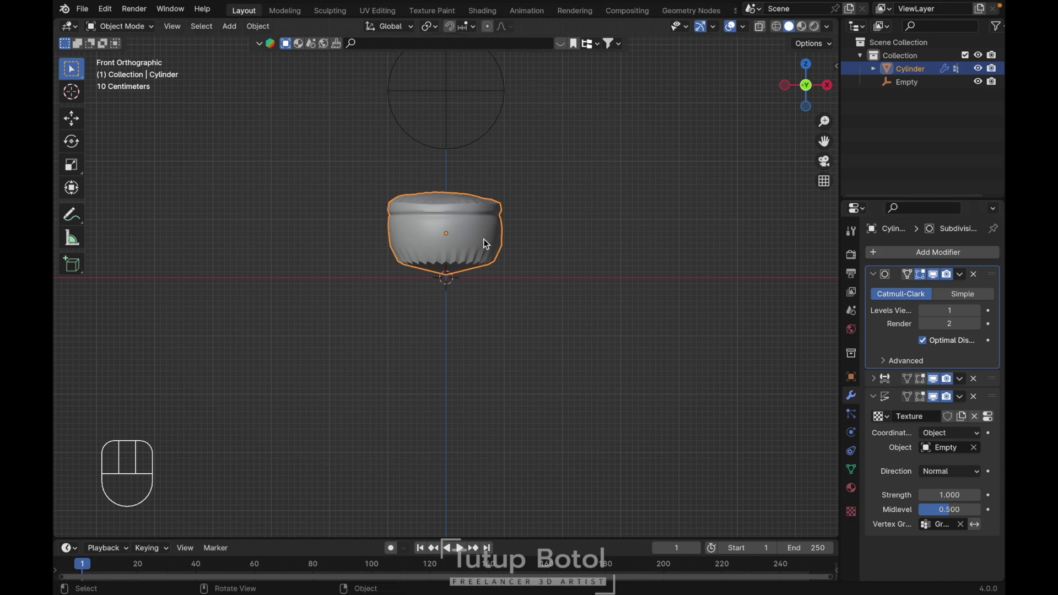
Inset the cylinder's top and bottom faces, then return to Object Mode.
key("Tab")
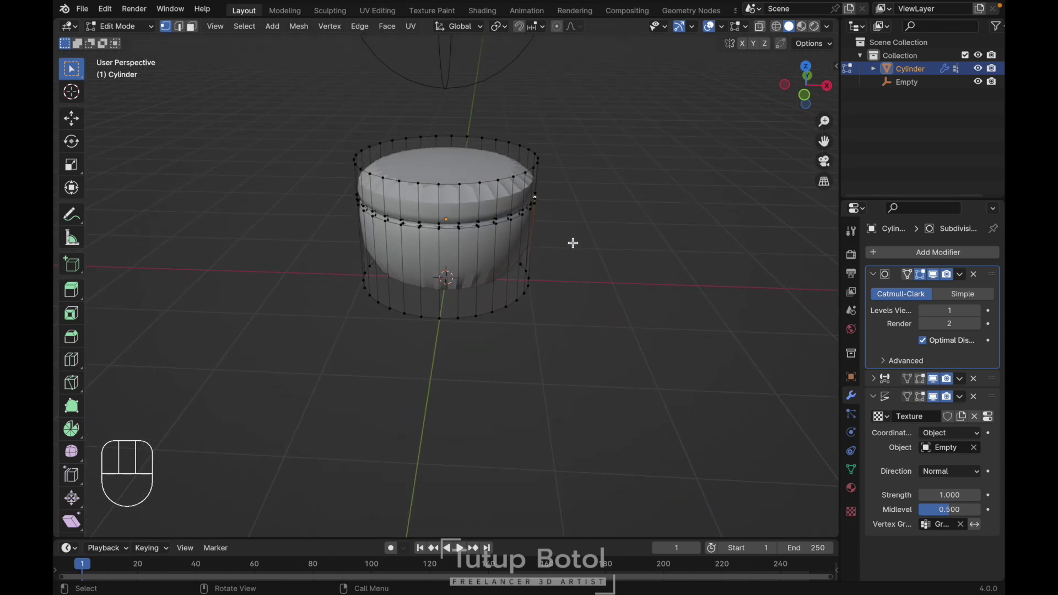
key("3")
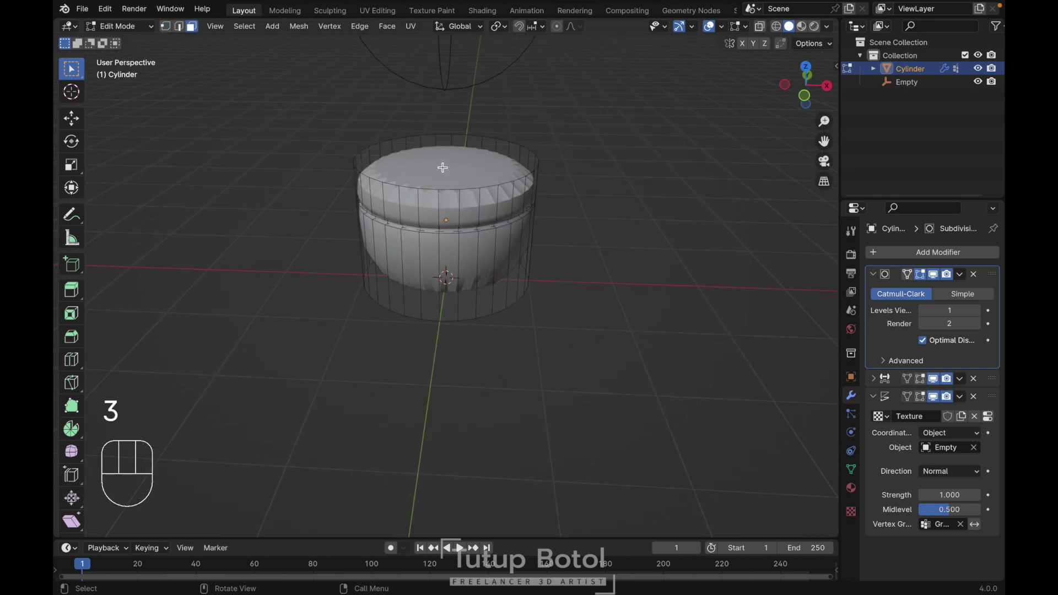
key("i")
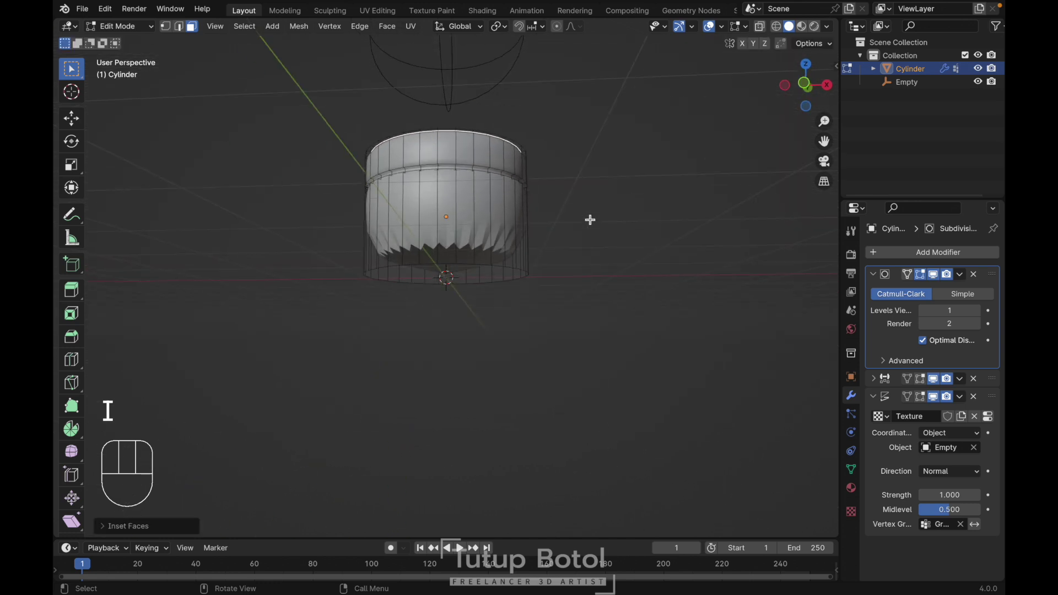
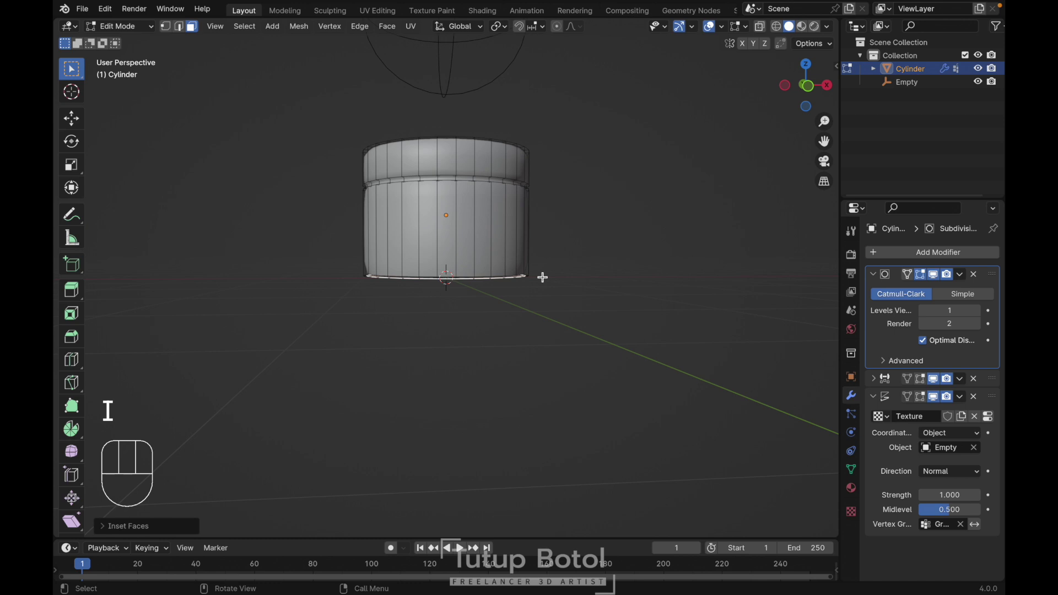
key("Tab")
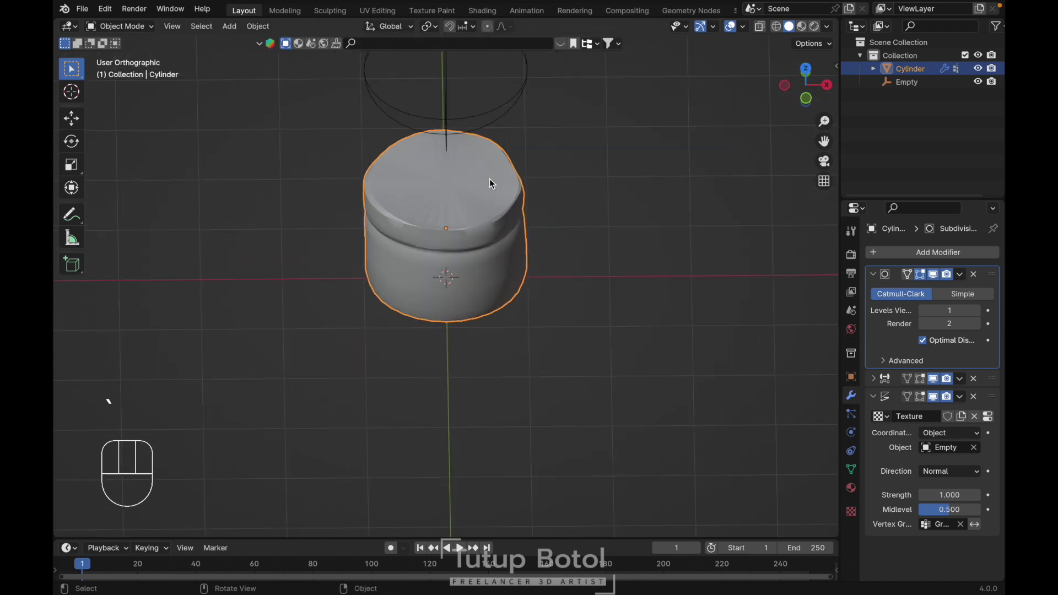
Check the cap's subtle displacement bulge from the front view.
left_click_drag(875, 277, 869, 322)
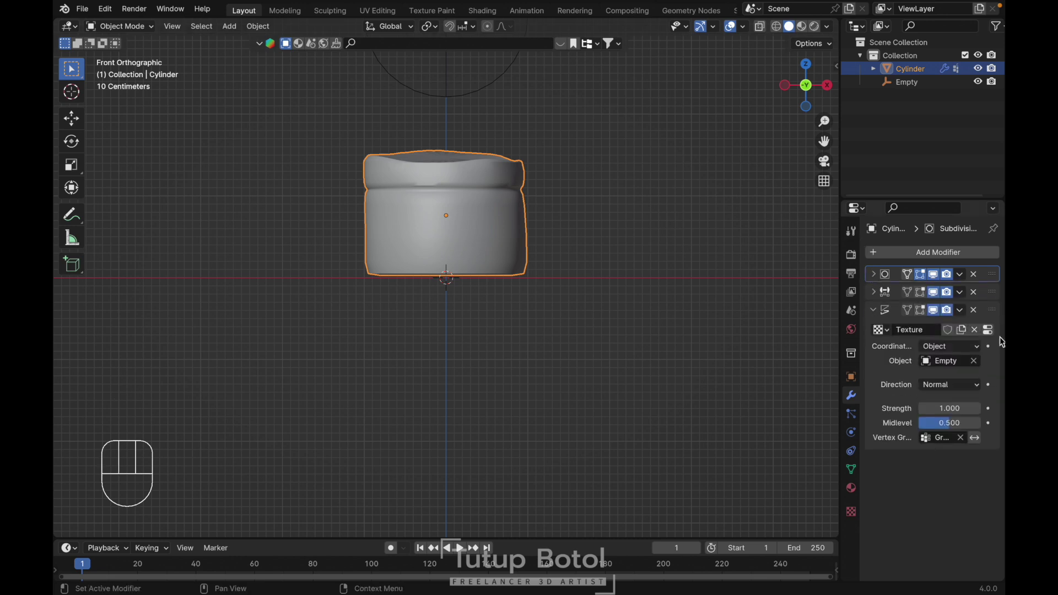
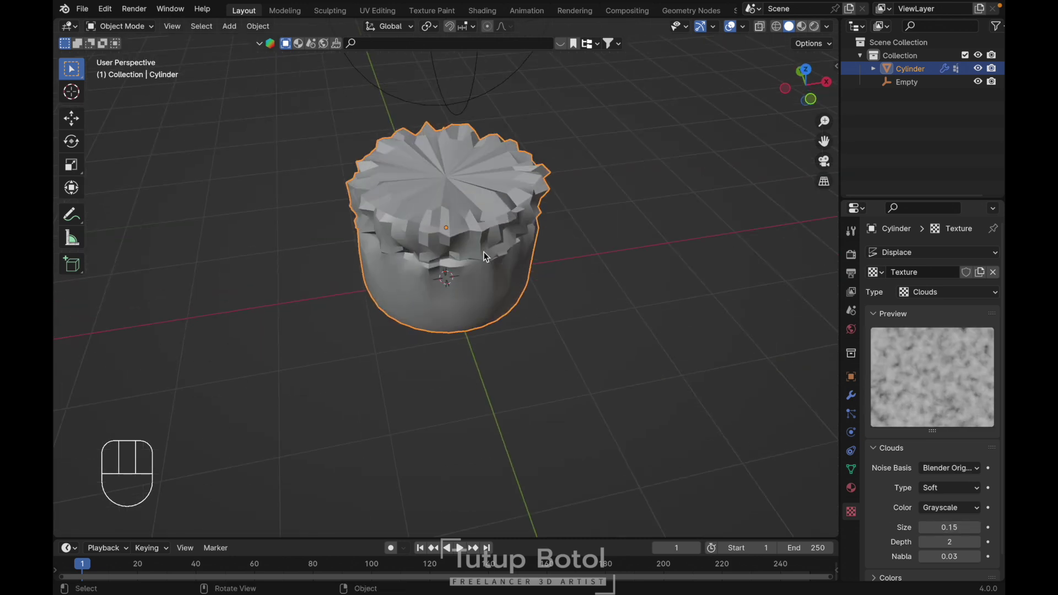
left_click_drag(487, 255, 455, 240)
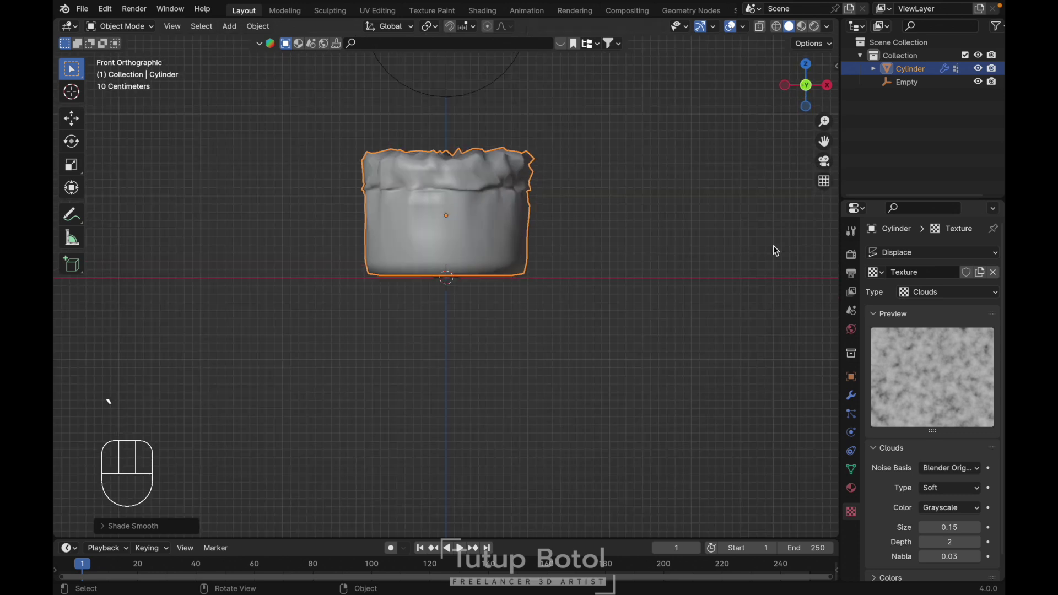
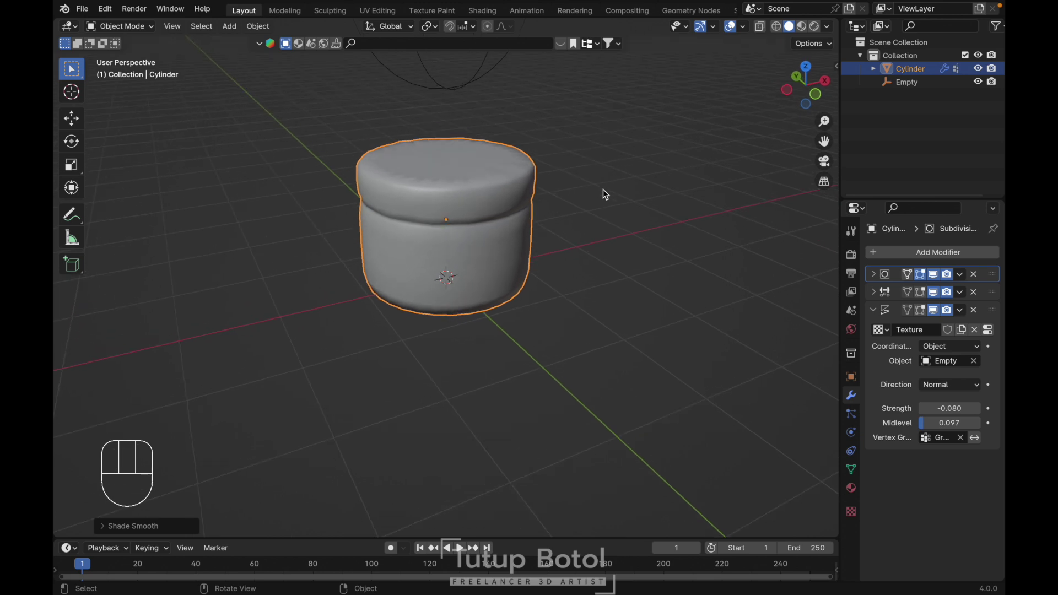
Test-move the Empty vertically, cancel to leave it at 3.21 m, and reselect the cap.
left_click(449, 92)
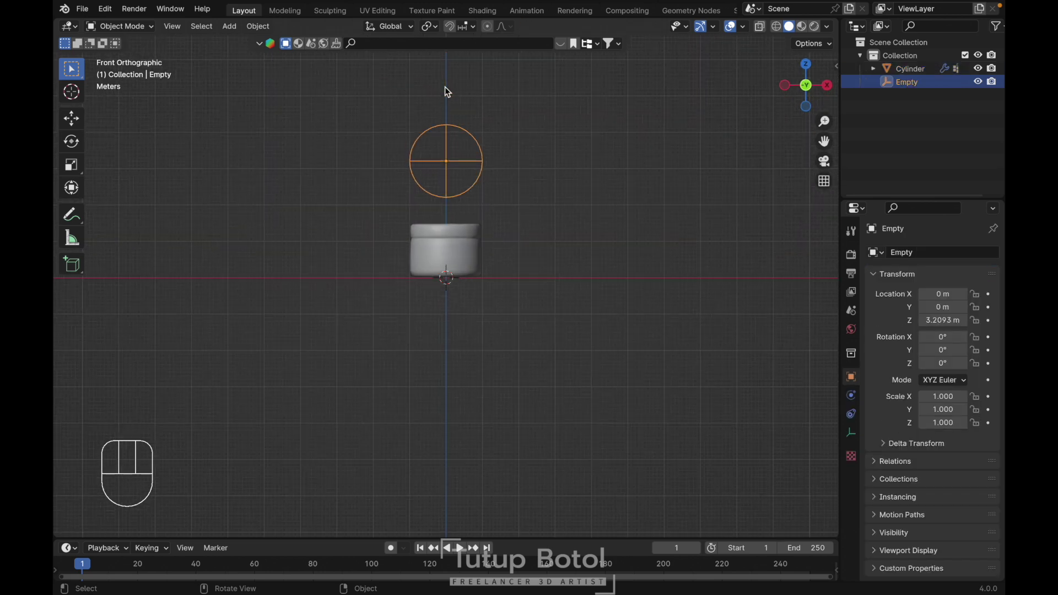
key("g")
key("z")
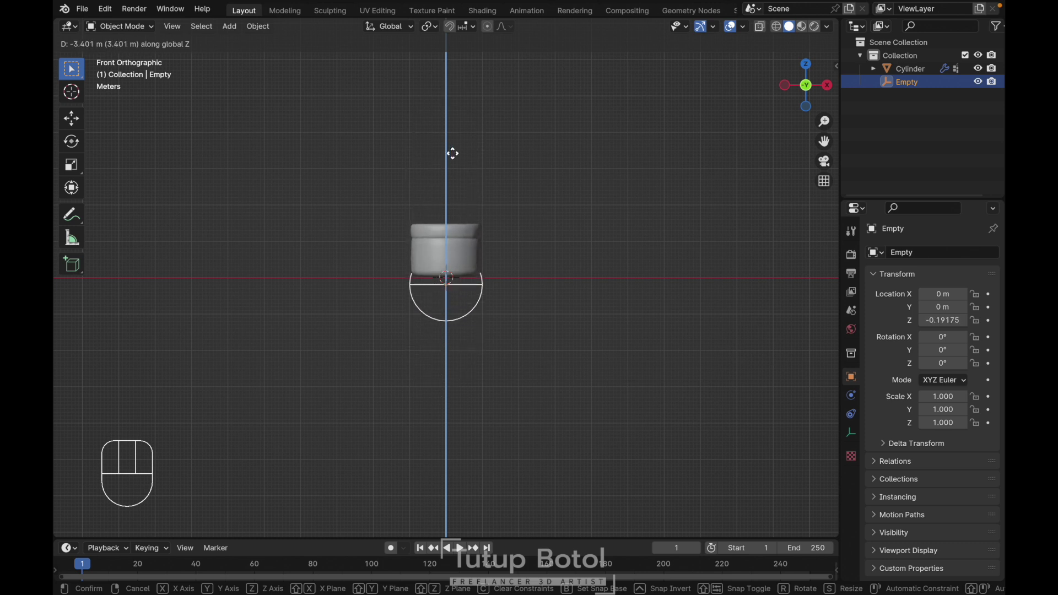
key("Escape")
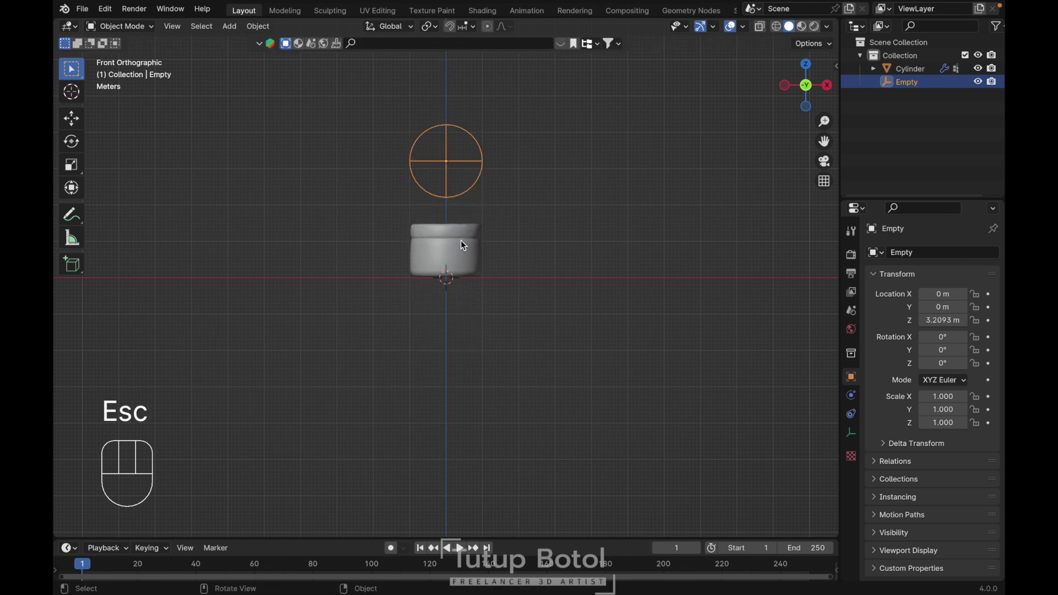
left_click(464, 244)
Add a second Displace using Object coordinates from the Empty, then a Simple Deform twist.
left_click_drag(926, 260, 762, 313)
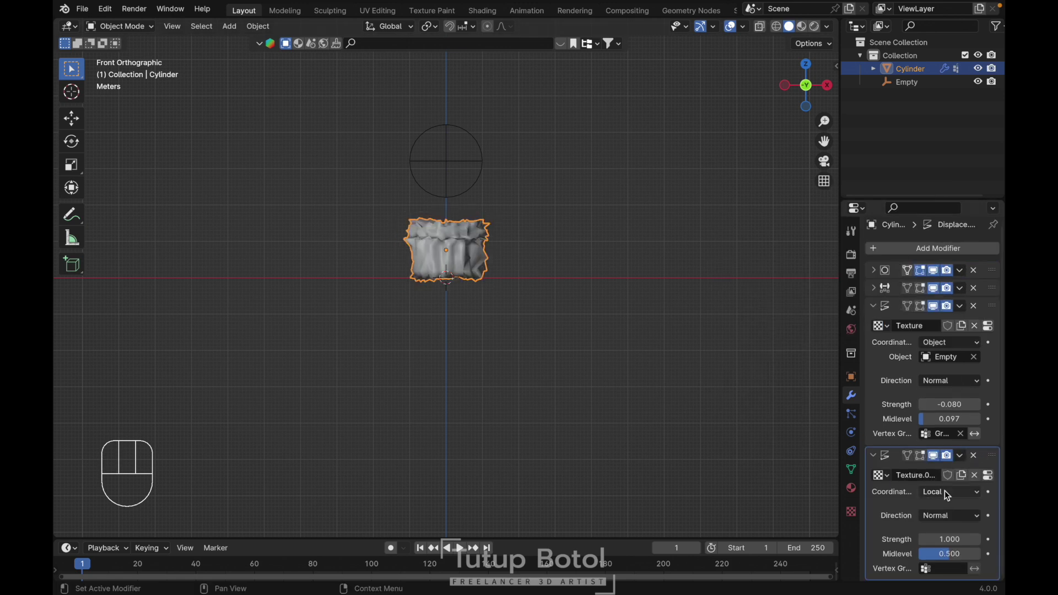
left_click_drag(946, 496, 942, 536)
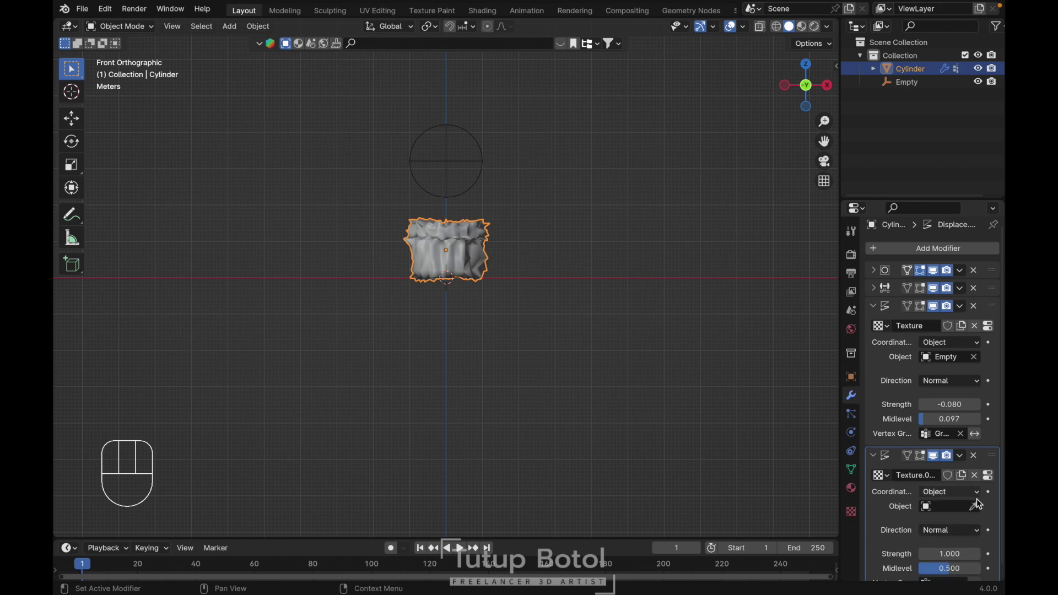
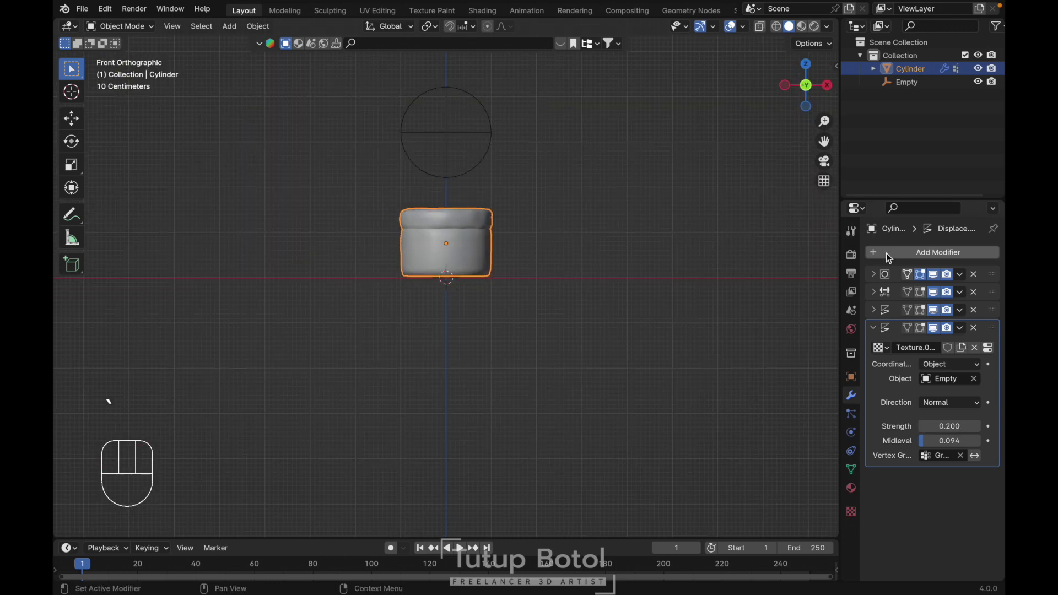
left_click_drag(890, 257, 731, 376)
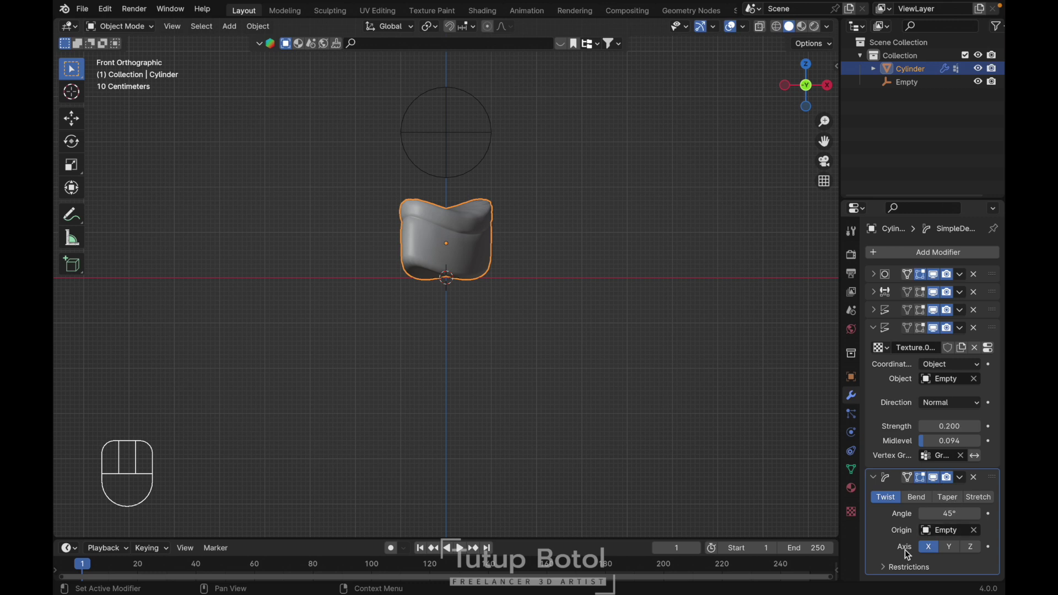
Expand the twist modifier's Restrictions, leaving the 0.00 to 1.00 limits.
left_click(890, 568)
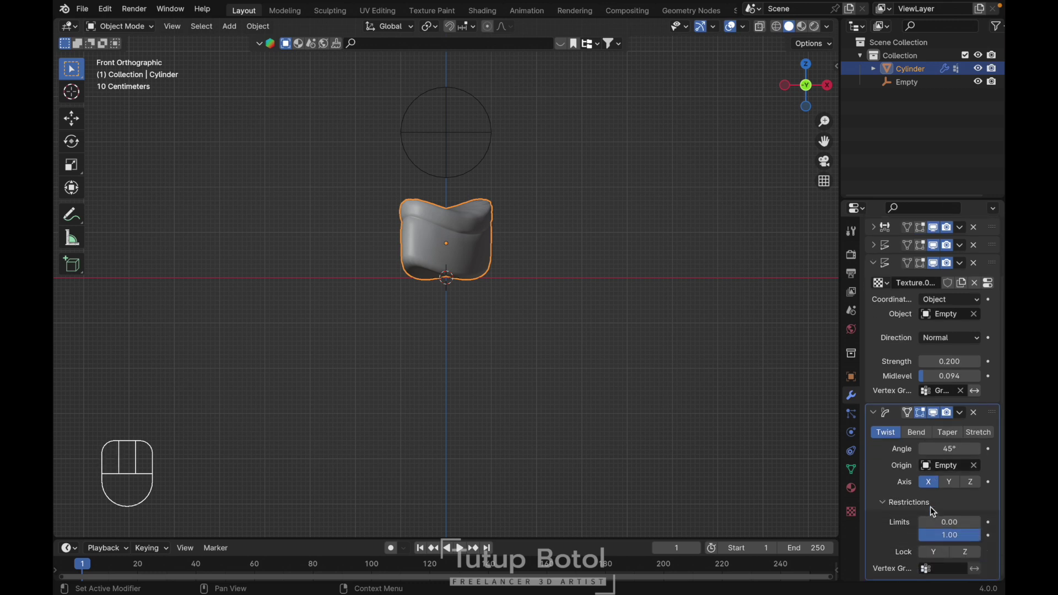
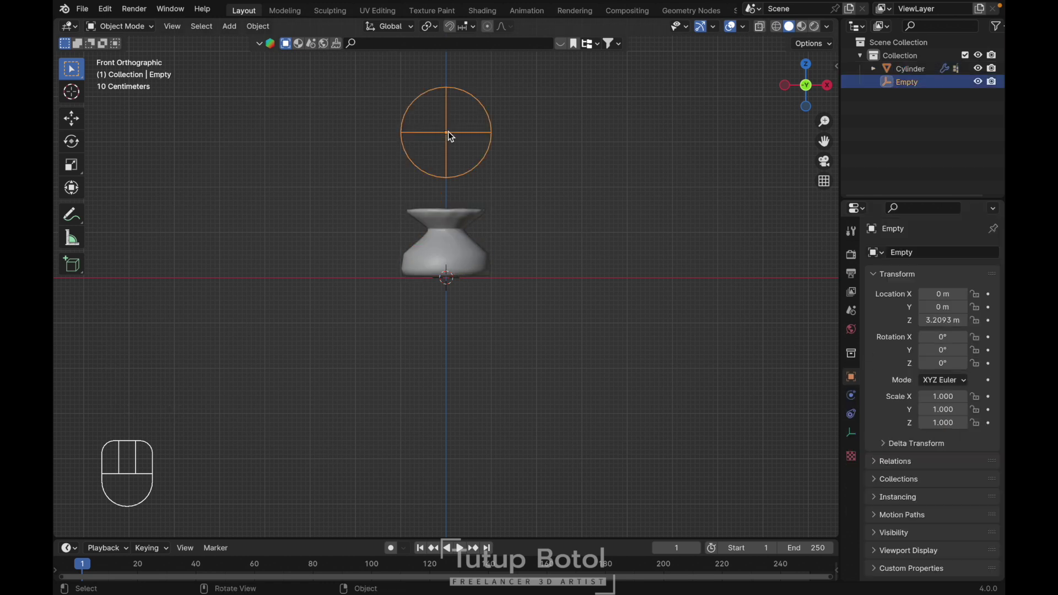
Test-raise the Empty along Z, then collapse the Simple Deform settings and adjust the texture/displace values.
key("g")
key("z")
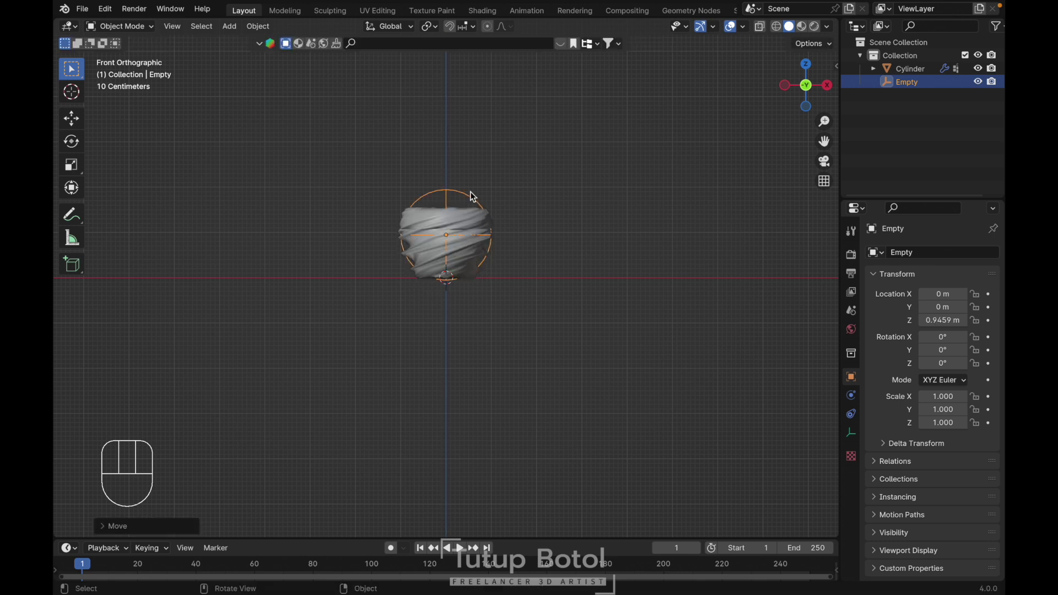
key("g")
key("z")
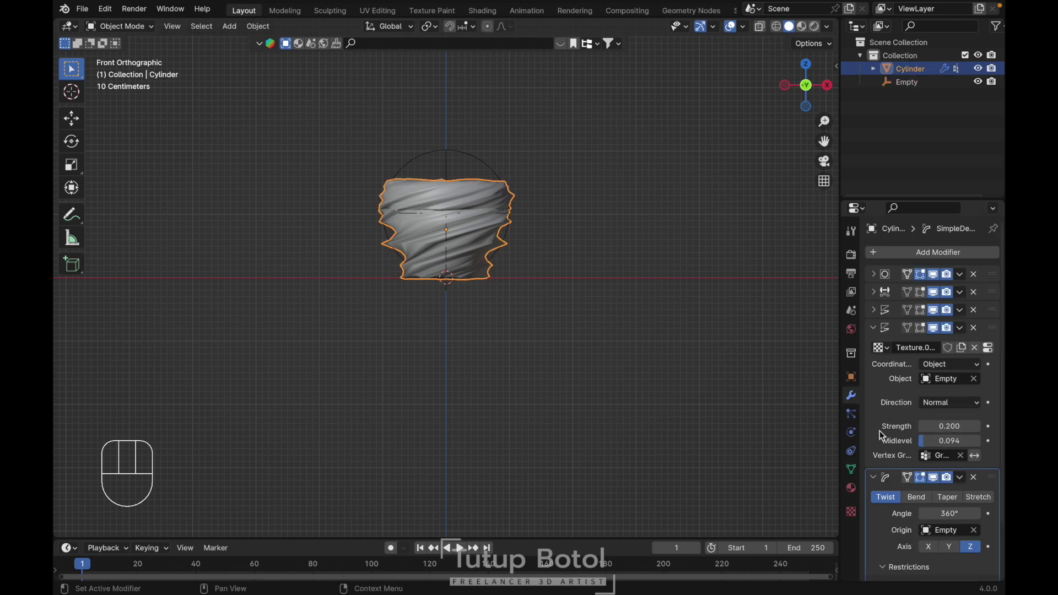
left_click(878, 479)
left_click_drag(935, 422, 935, 423)
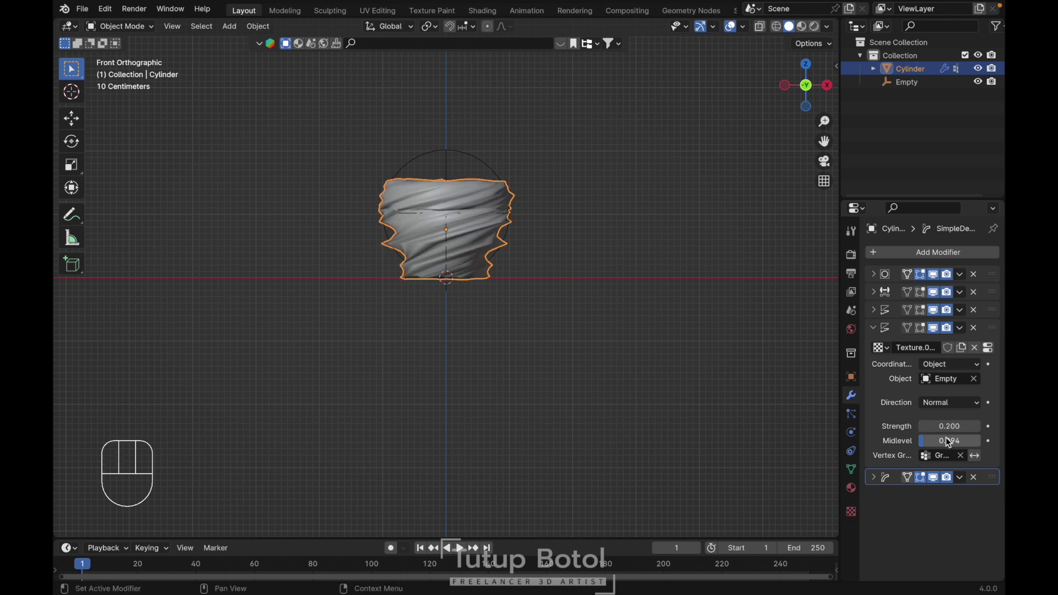
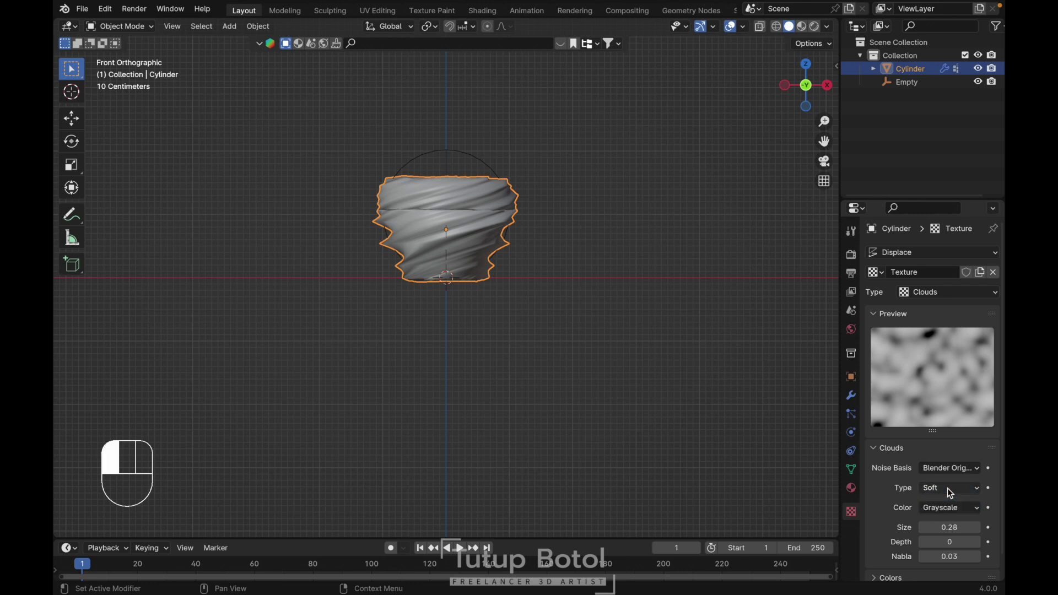
Raise the Empty vertically again to check the cap now bulges smoothly with a flared top.
left_click(939, 474)
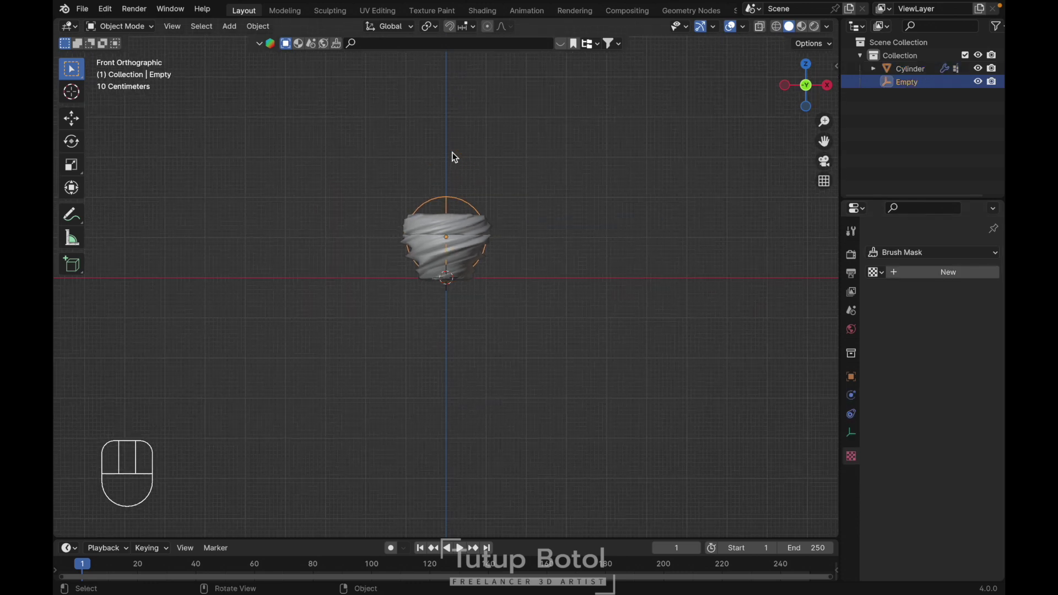
key("g")
key("z")
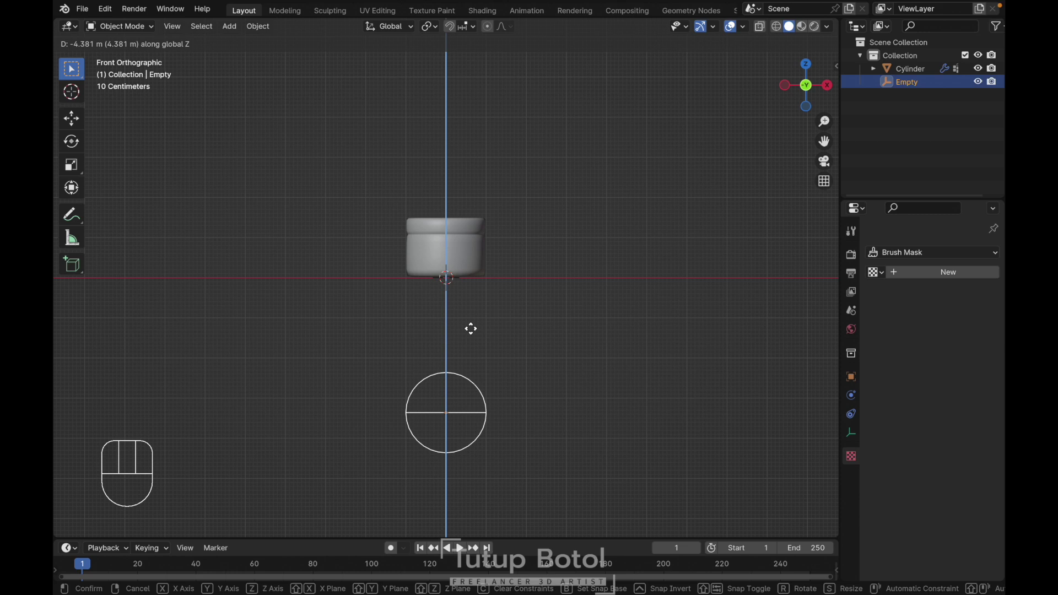
key("Escape")
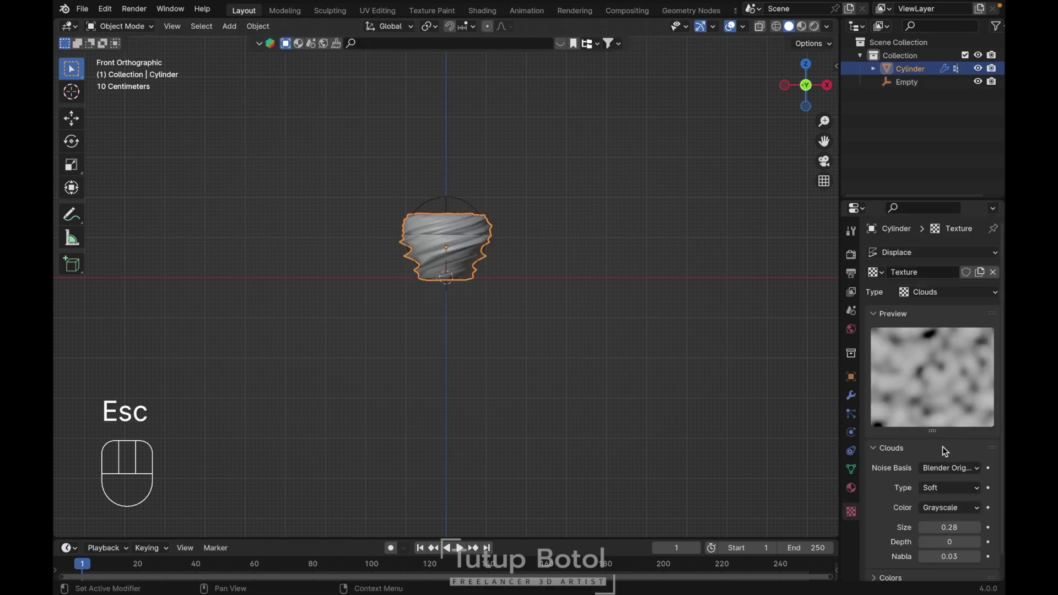
key("g")
key("z")
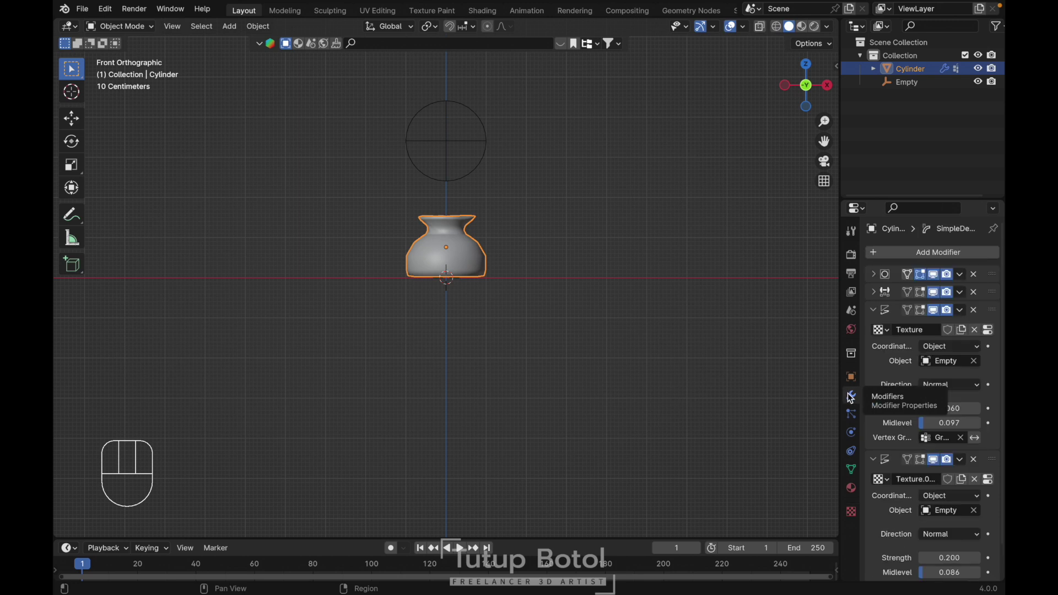
Check the cap's weights in Weight Paint, then move the Empty up to about Z 4.30 m.
key("ctrl+Tab")
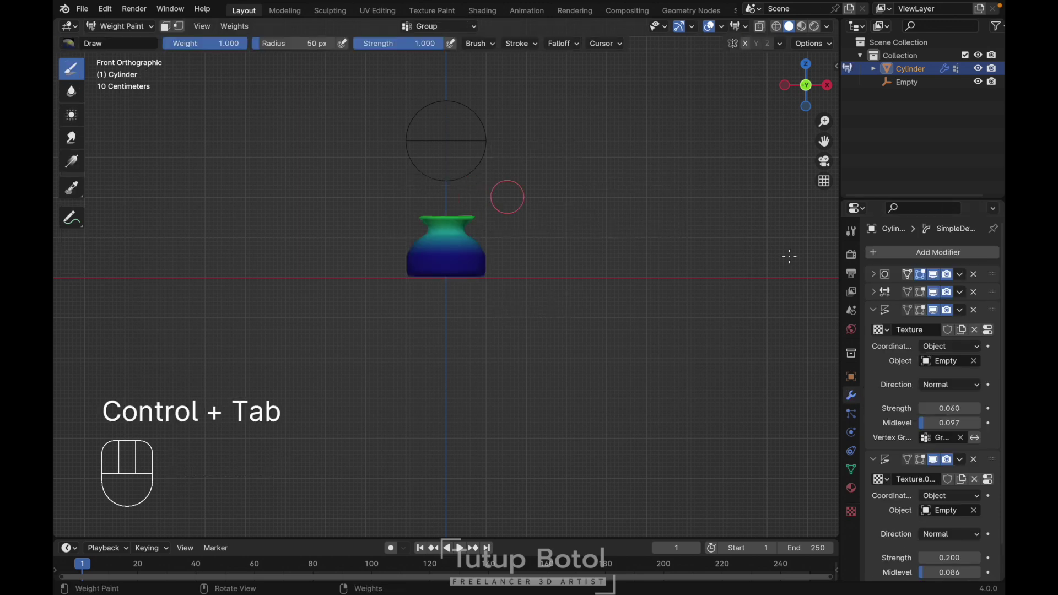
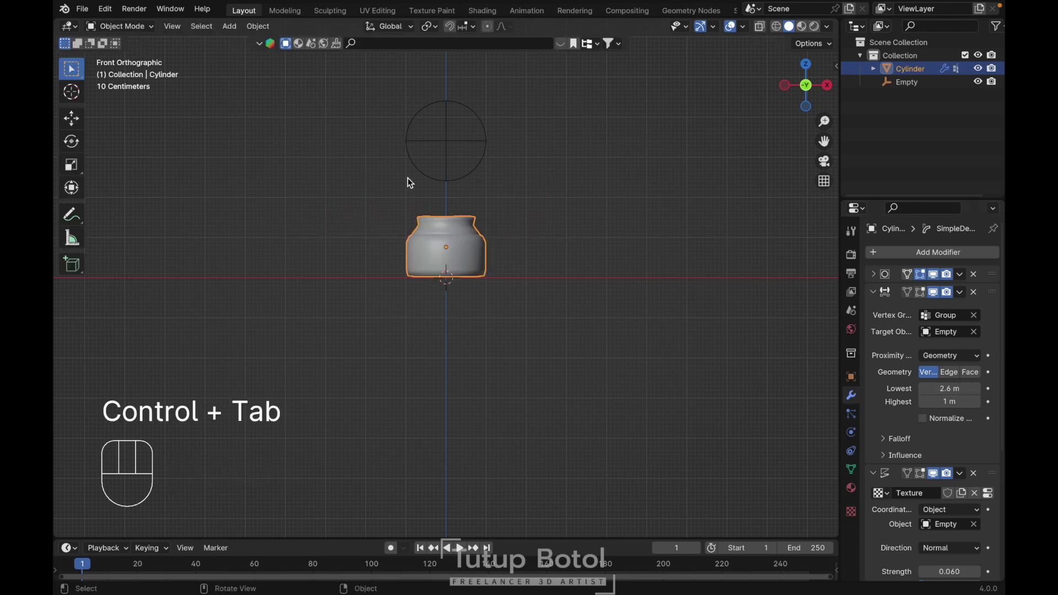
key("g")
key("z")
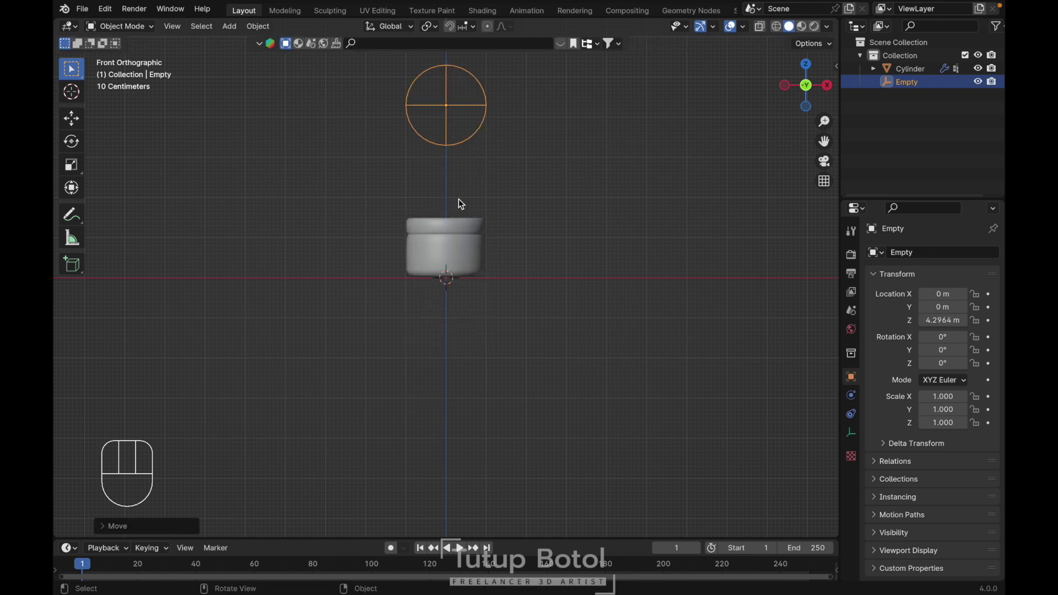
Add a UV sphere and move it up along Z above the cap.
key("shift+a")
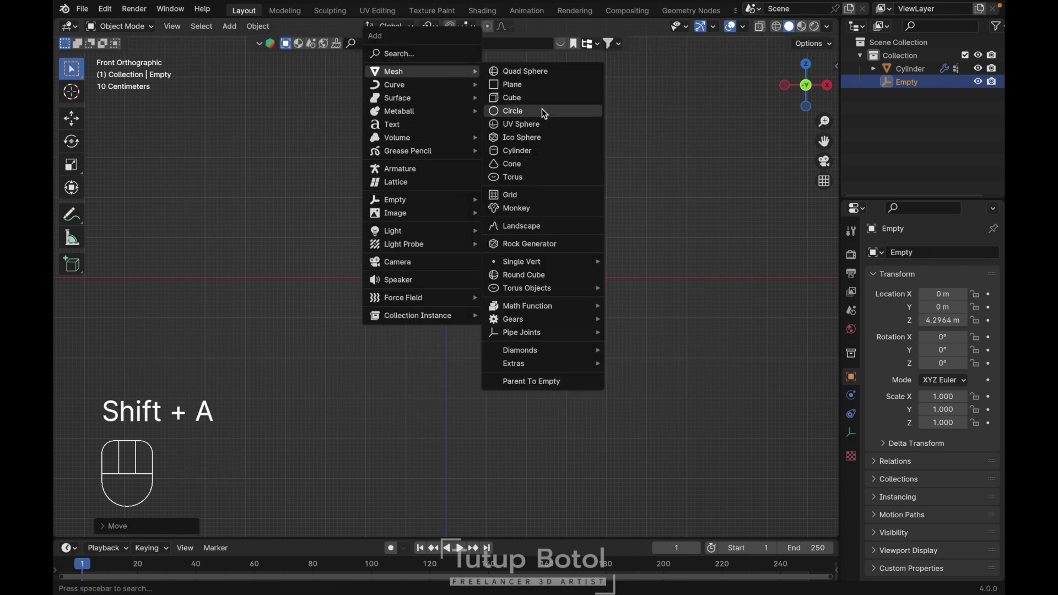
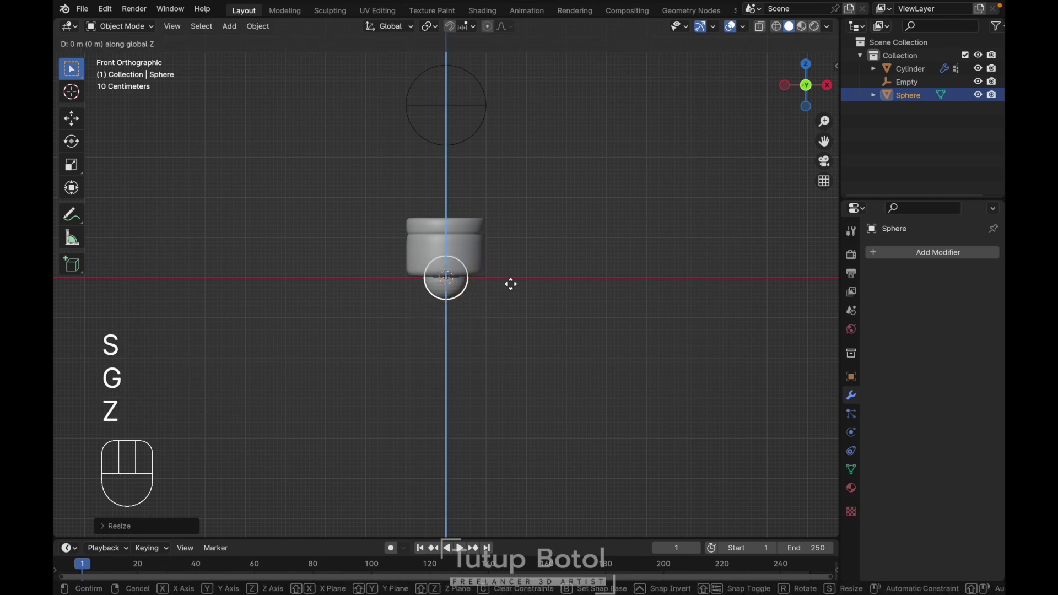
left_click(515, 269)
key("g")
key("z")
left_click_drag(509, 230, 511, 190)
In local view, pull the sphere's top vertex up with proportional editing into a teardrop.
key("/")
key("Tab")
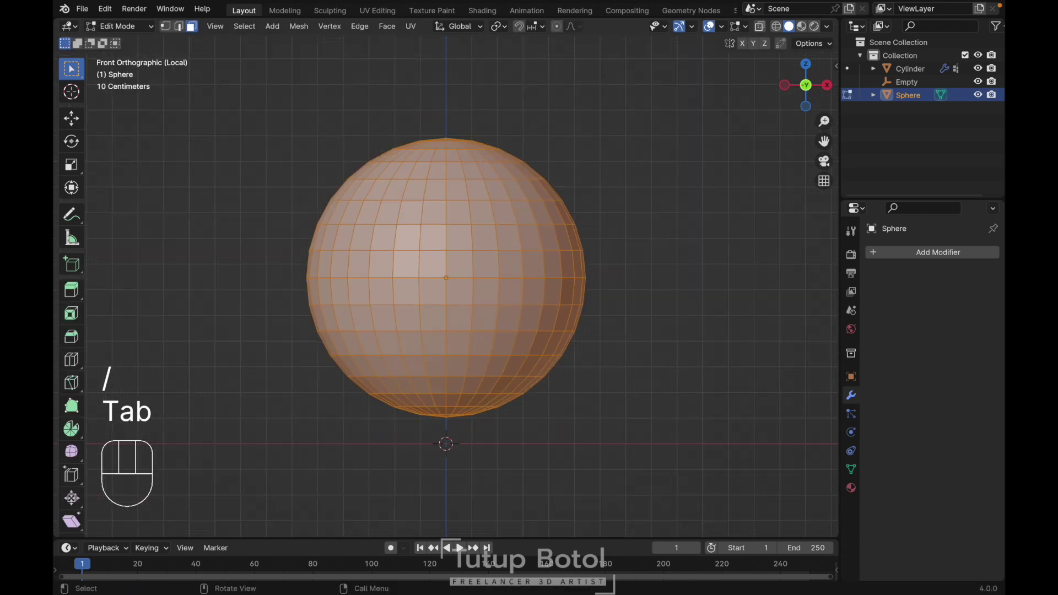
key("1")
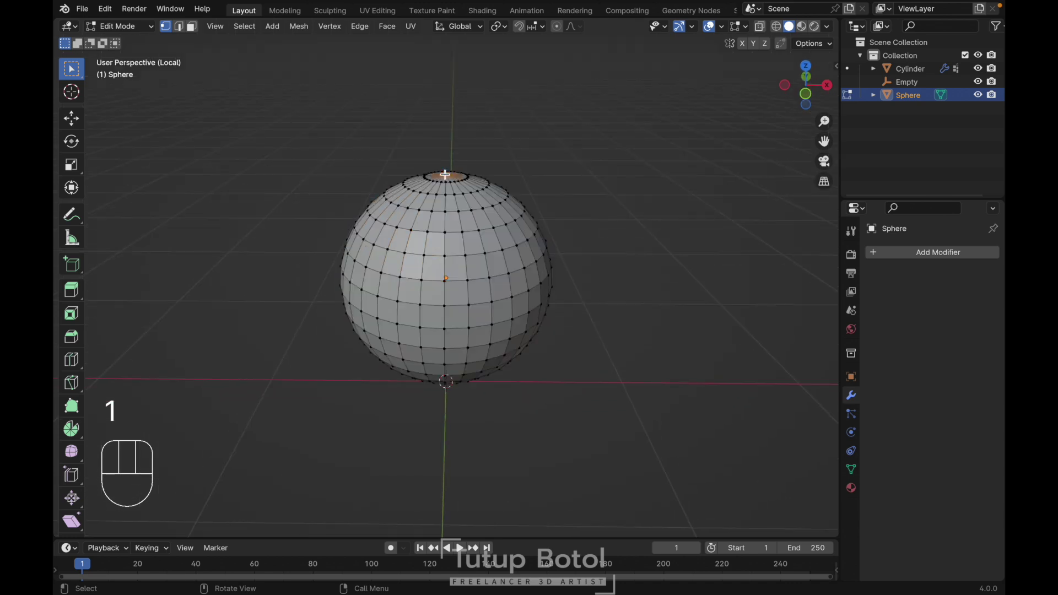
key("`")
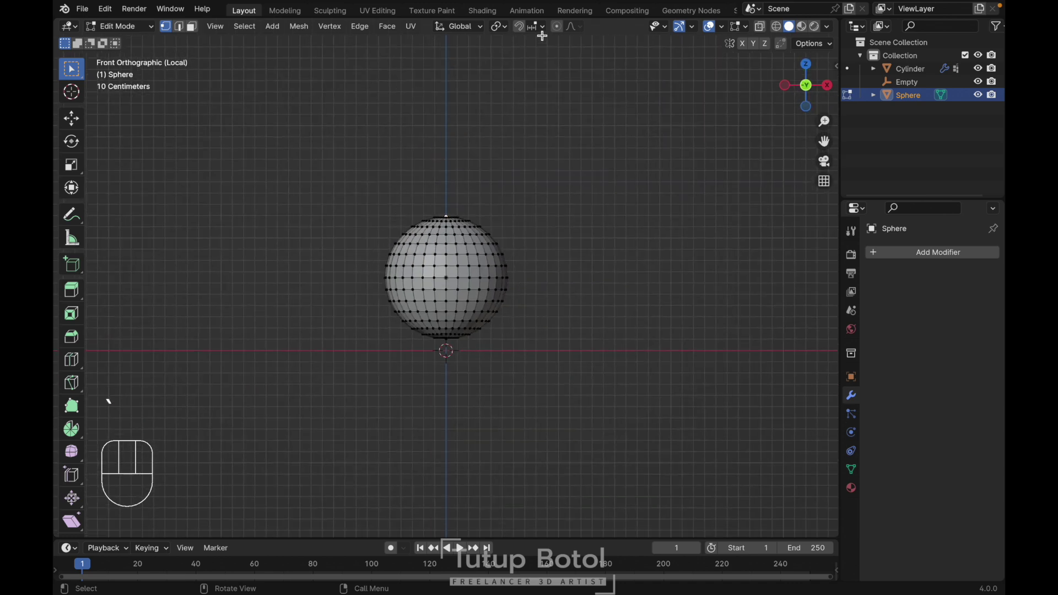
left_click_drag(578, 34, 471, 153)
key("g")
key("z")
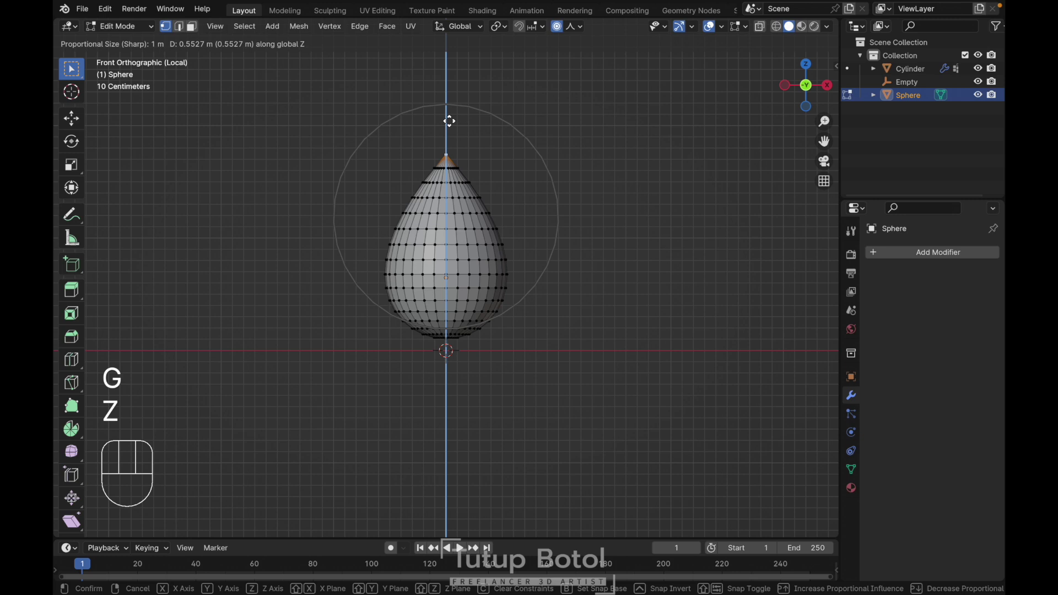
key("Tab")
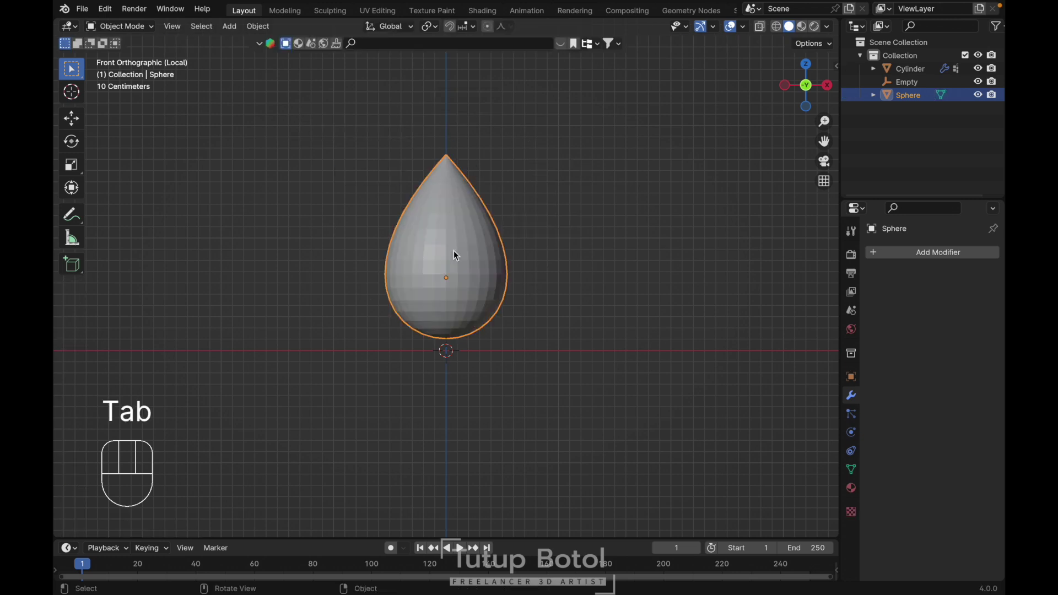
Shade the teardrop smooth, return to the full scene and scale it down to fit inside the cap.
right_click(457, 254)
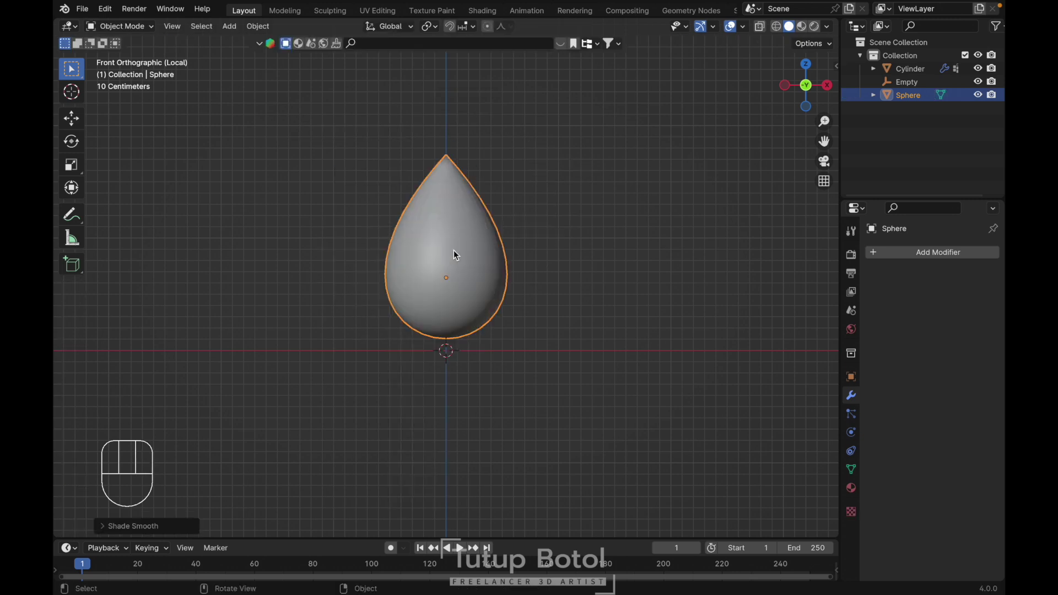
key("/")
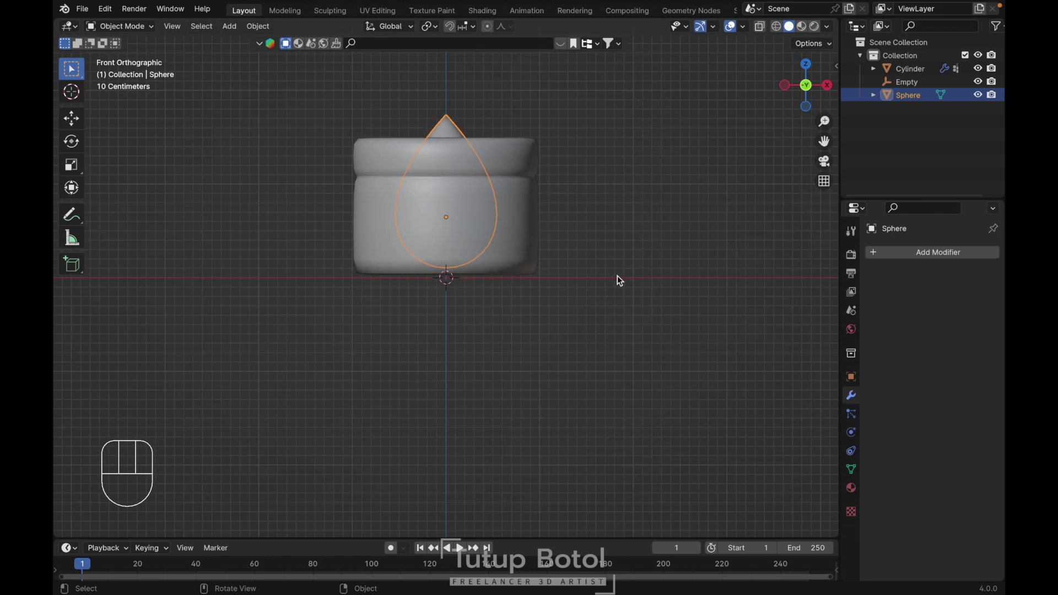
key("s")
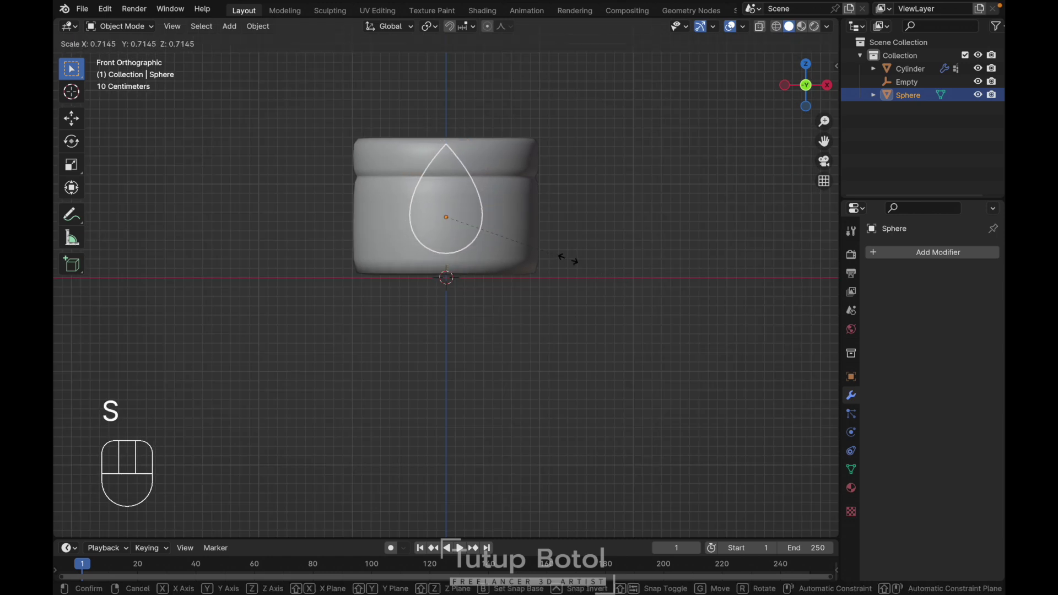
key("g")
key("Escape")
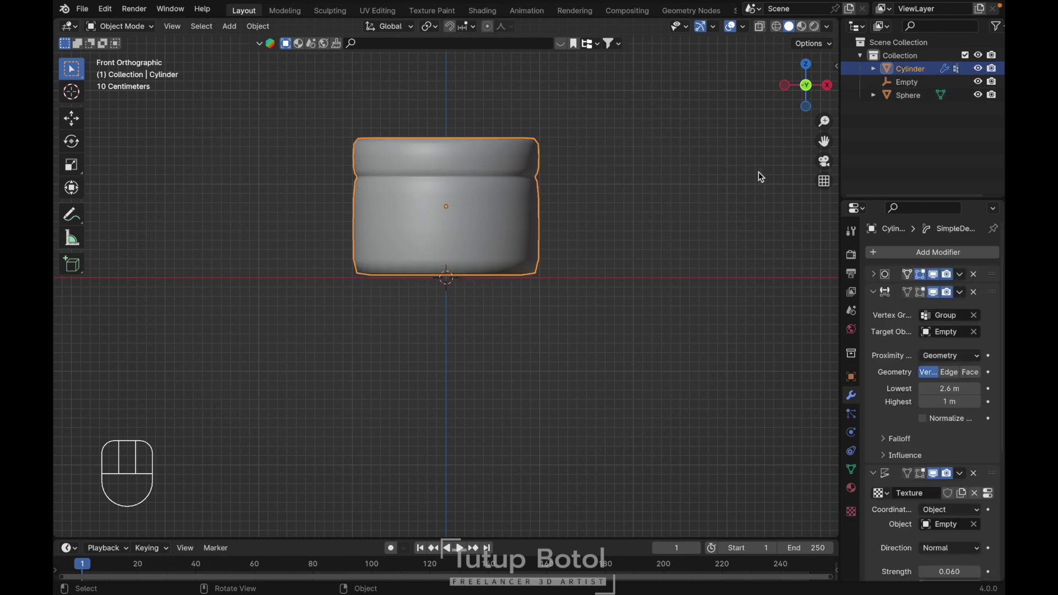
Add a Shrinkwrap modifier to the cap targeting the Sphere and hide the sphere.
left_click(877, 295)
left_click(873, 310)
left_click(874, 330)
left_click_drag(924, 255, 749, 366)
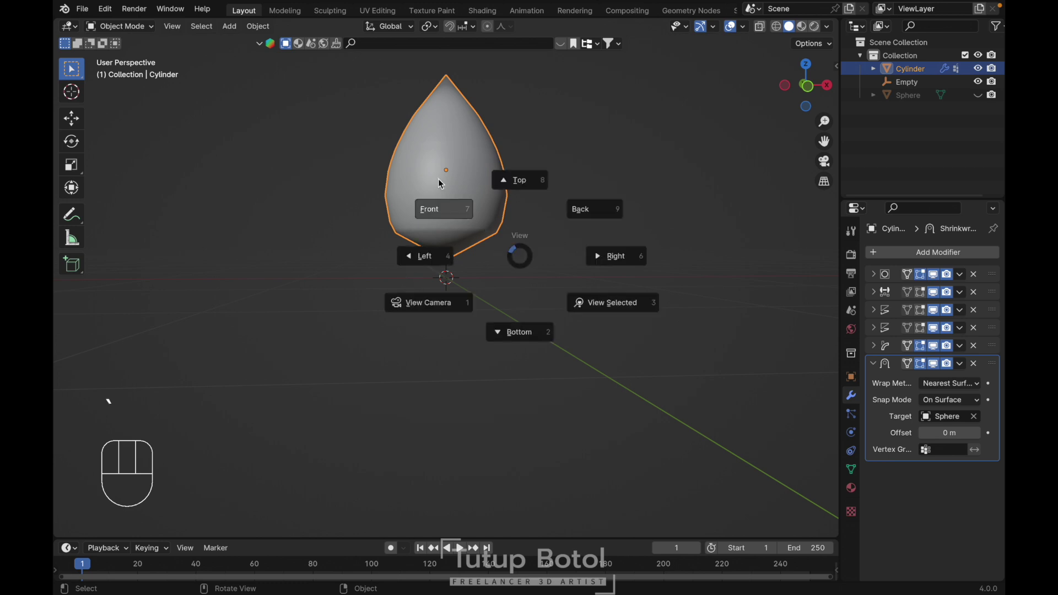
key("`")
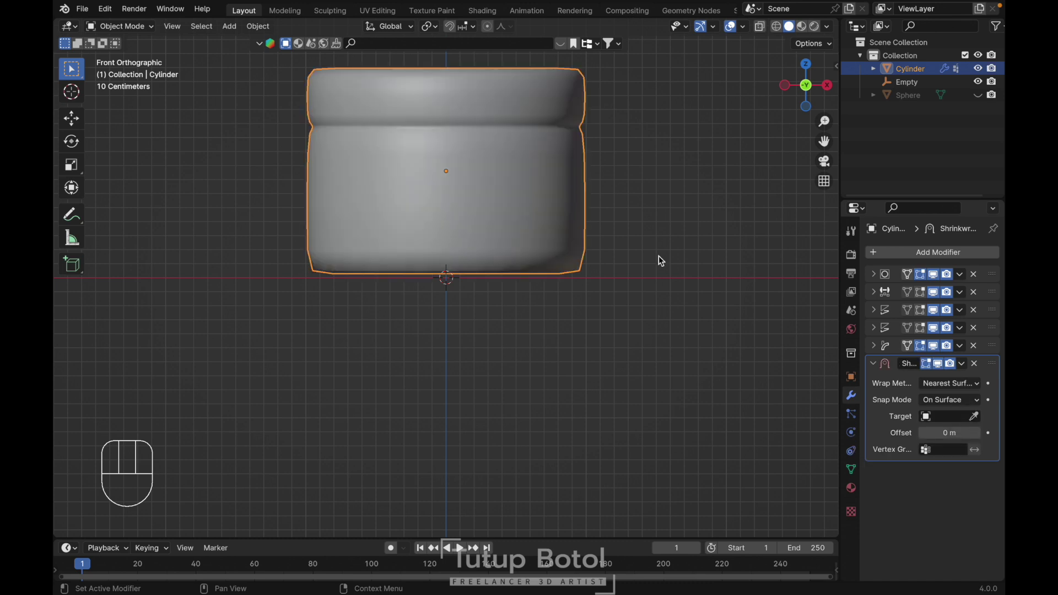
In face select, inset repeated rings into the cap's bottom and top faces.
key("Tab")
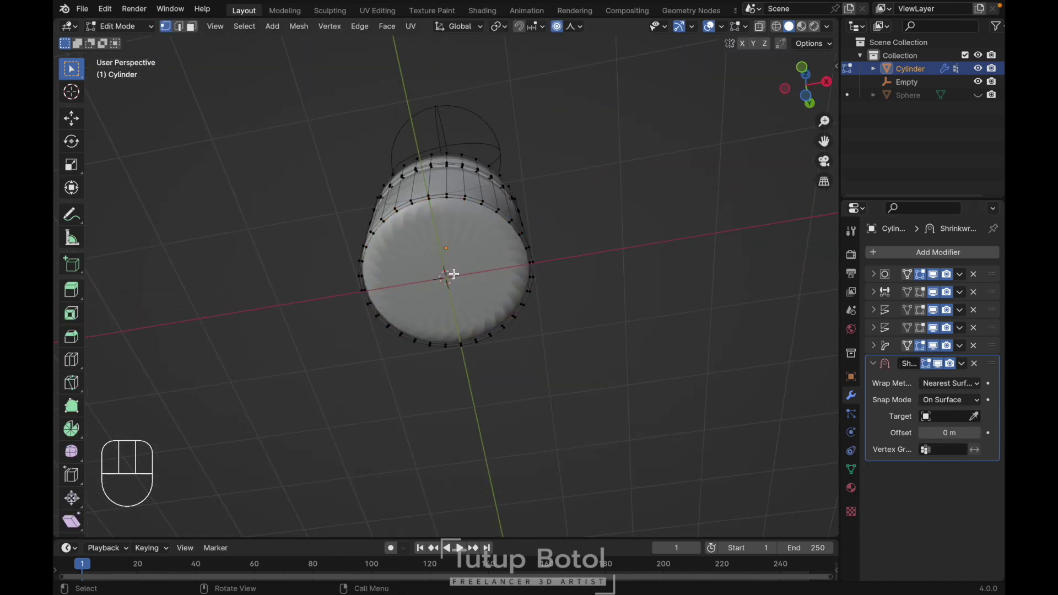
key("3")
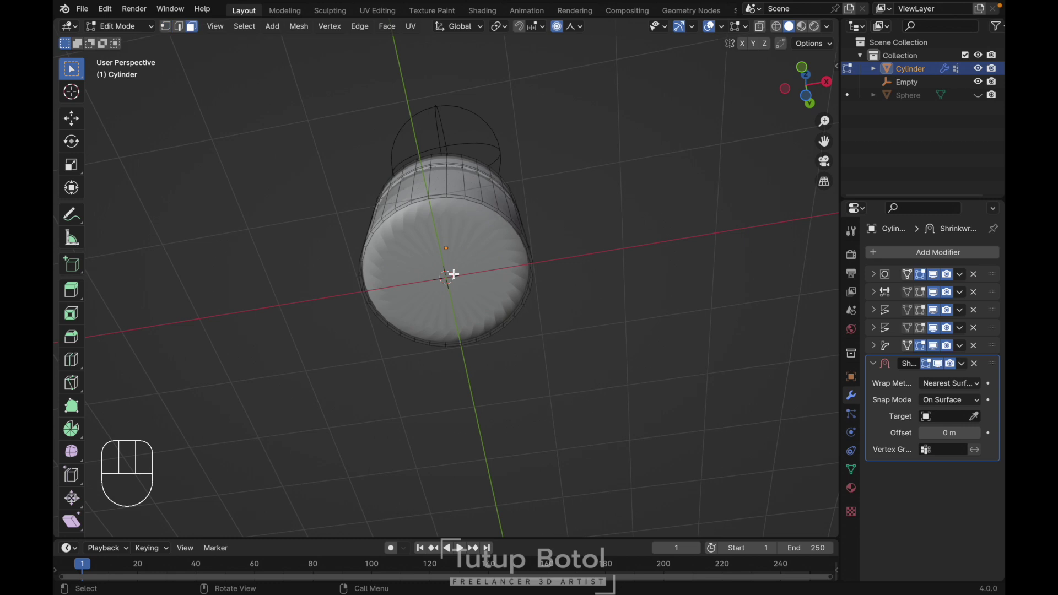
key("3")
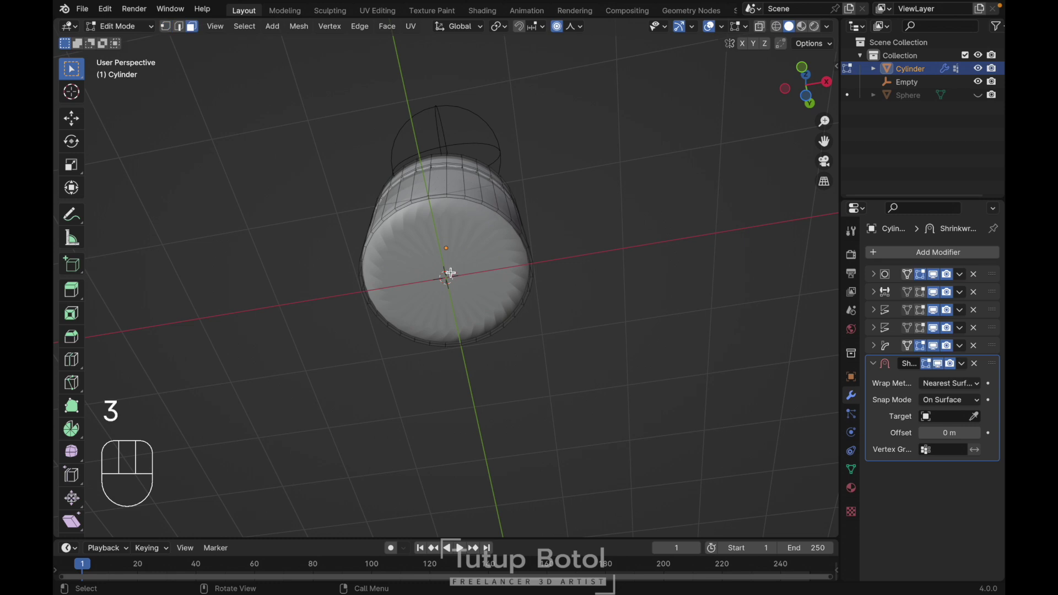
key("i")
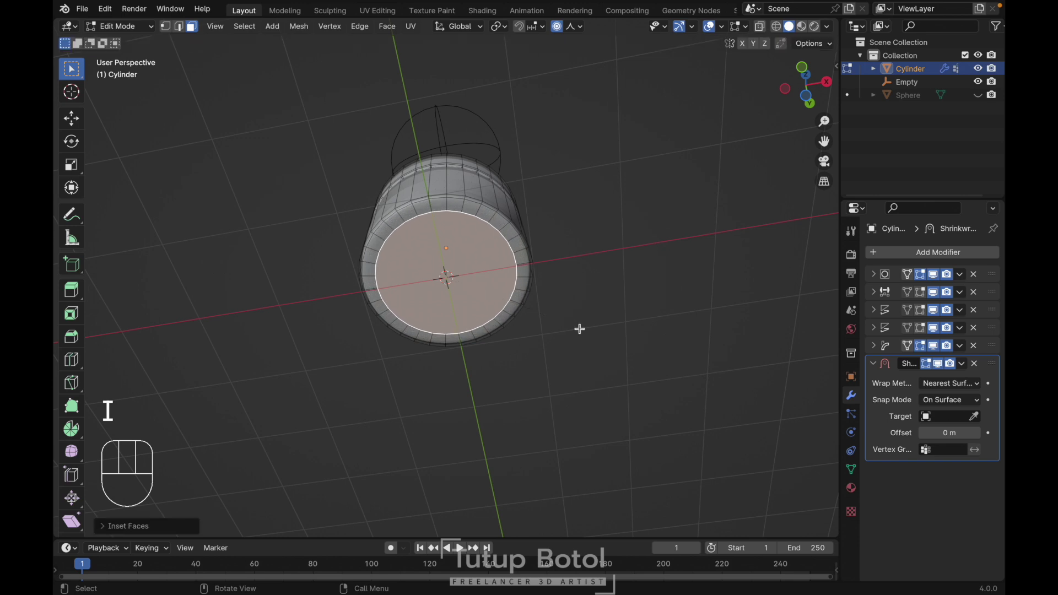
key("shift+r")
key("shift+r")
key("shift+r")
key("shift+r")
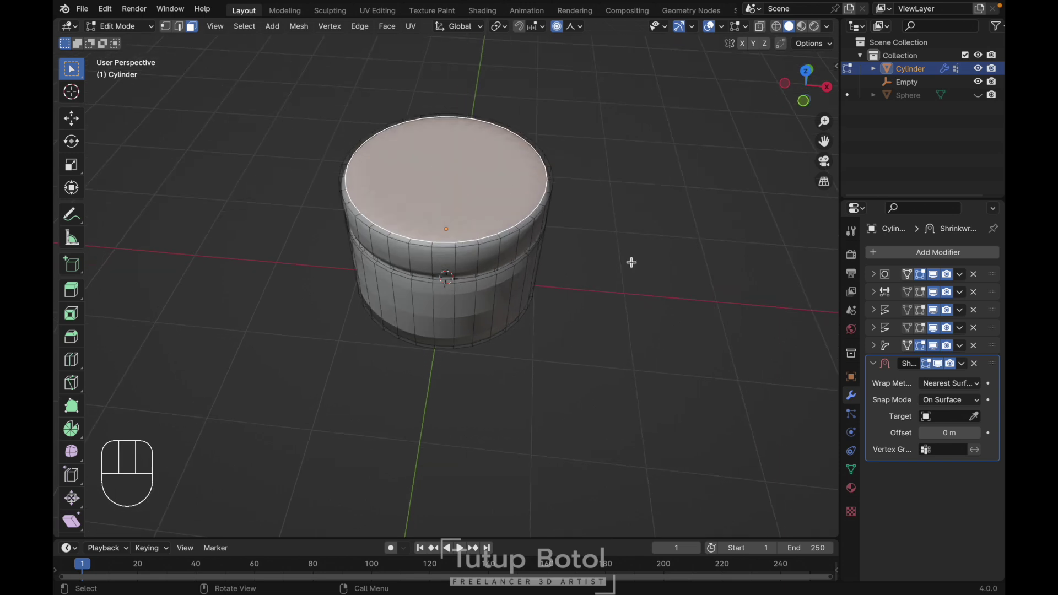
key("i")
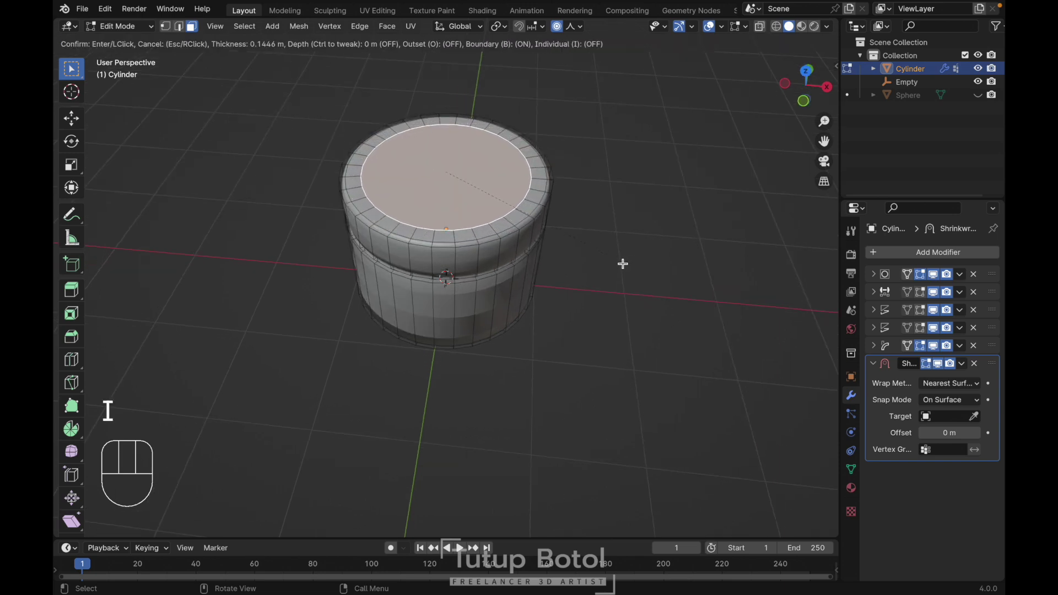
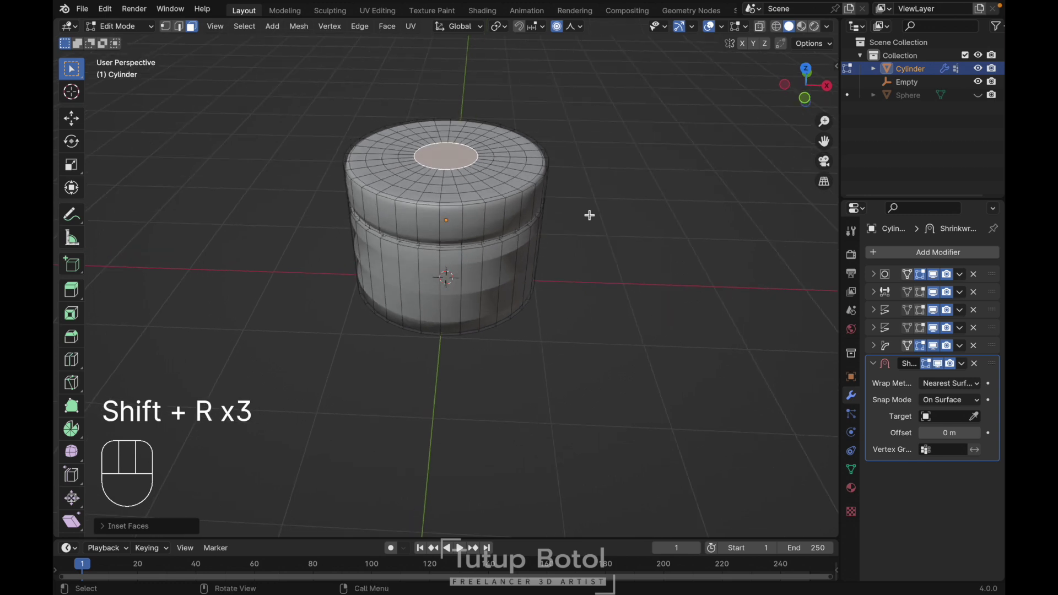
key("shift+r")
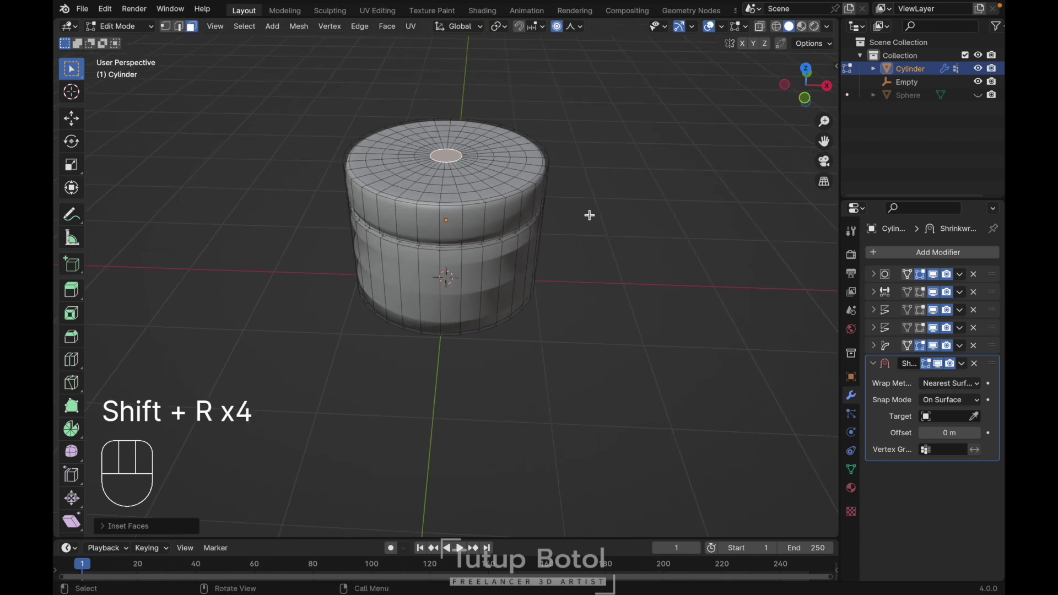
key("`")
Add horizontal loop cuts around the cap's lower side and upper band.
key("ctrl+r")
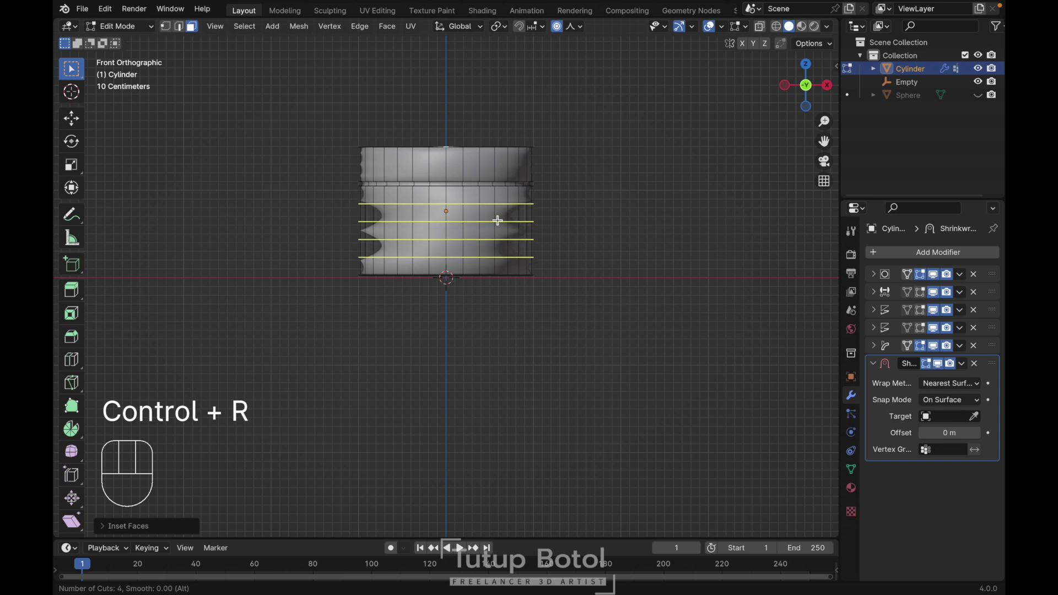
key("Escape")
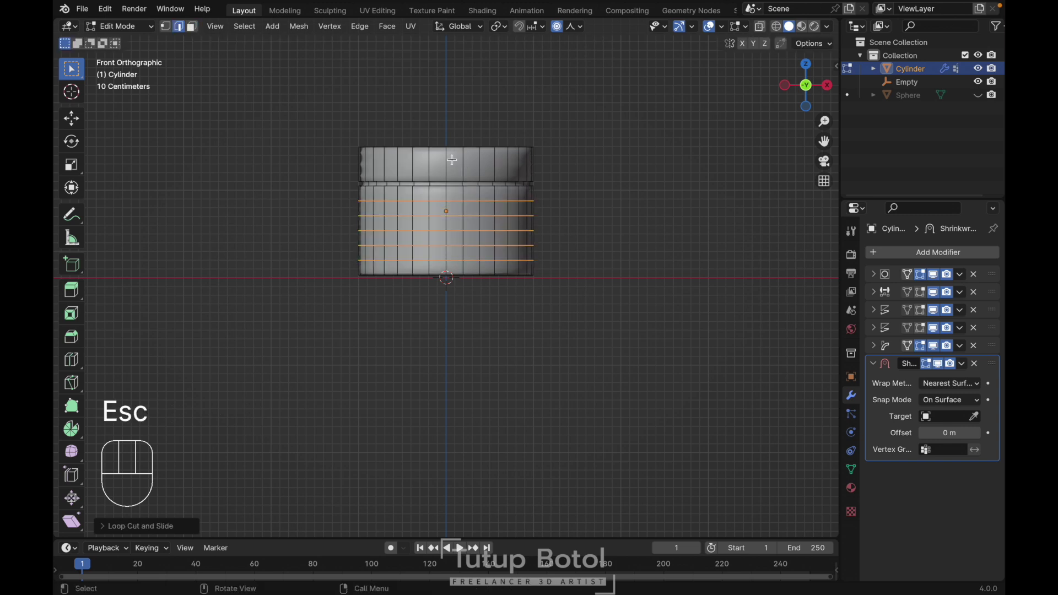
key("ctrl+r")
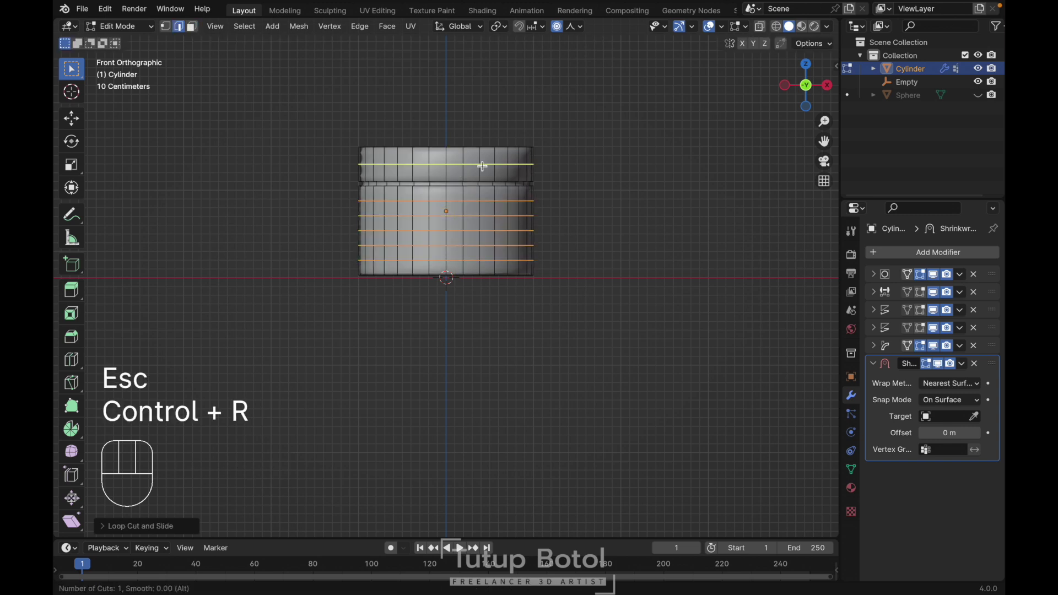
key("Escape")
Set the end frame to 90 and drive the Shrinkwrap shape key to 1.000, viewing the teardrop from the front.
key("Tab")
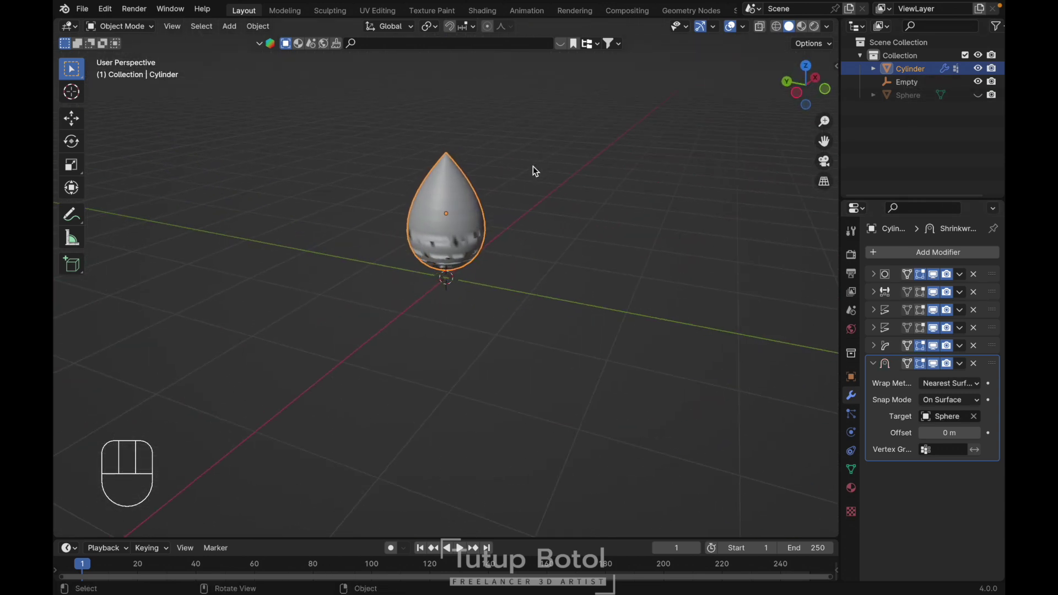
key("`")
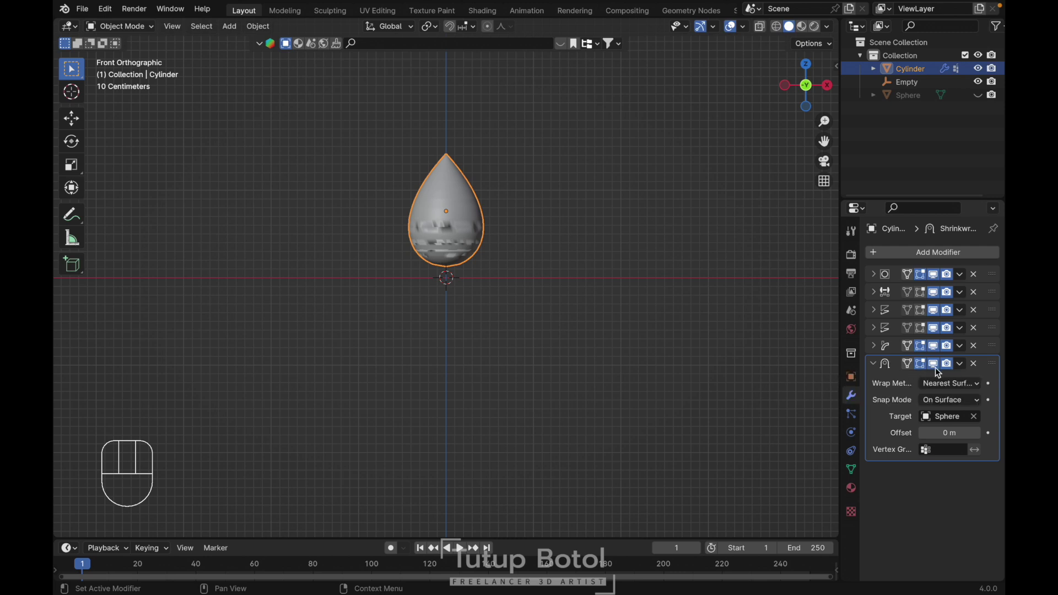
left_click_drag(962, 365, 927, 395)
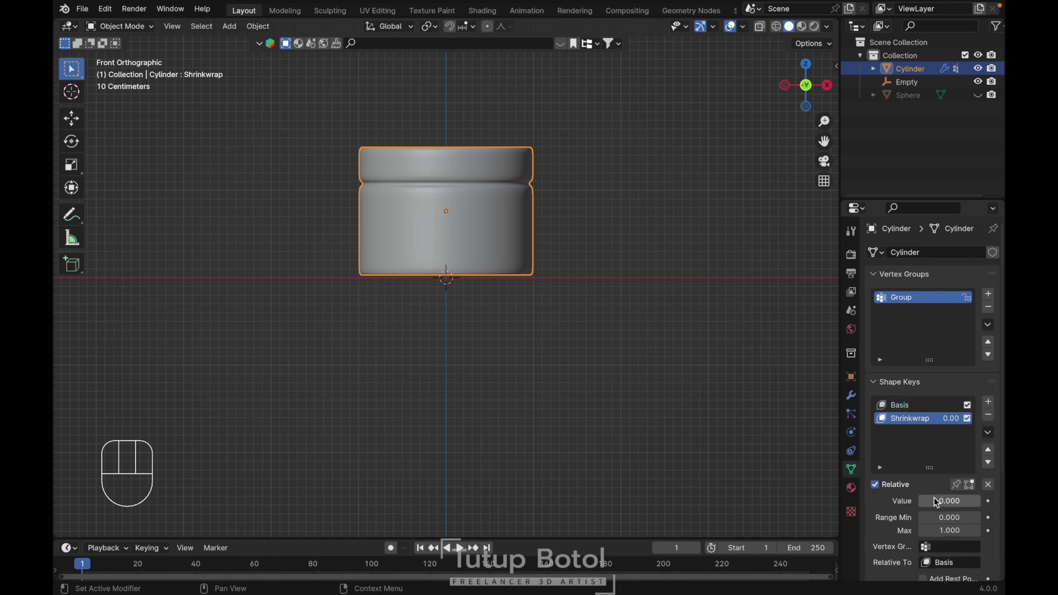
left_click_drag(937, 502, 724, 357)
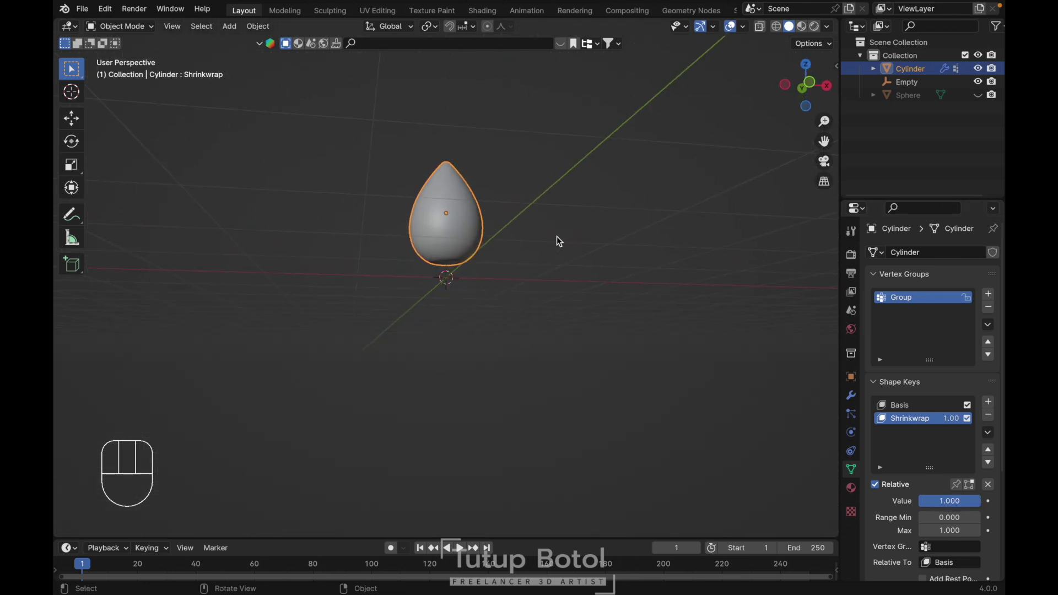
key("`")
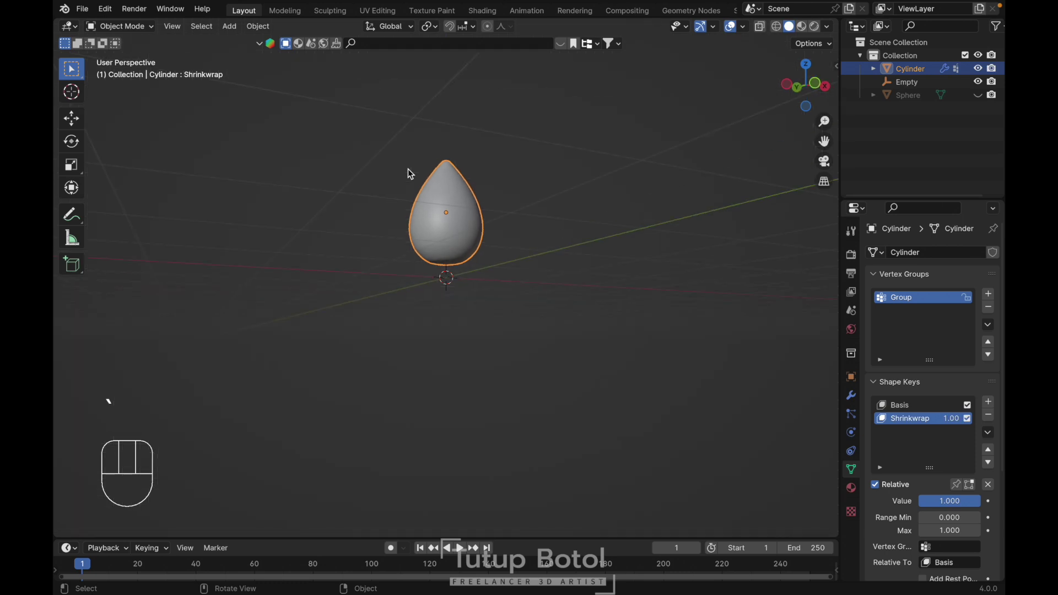
key("`")
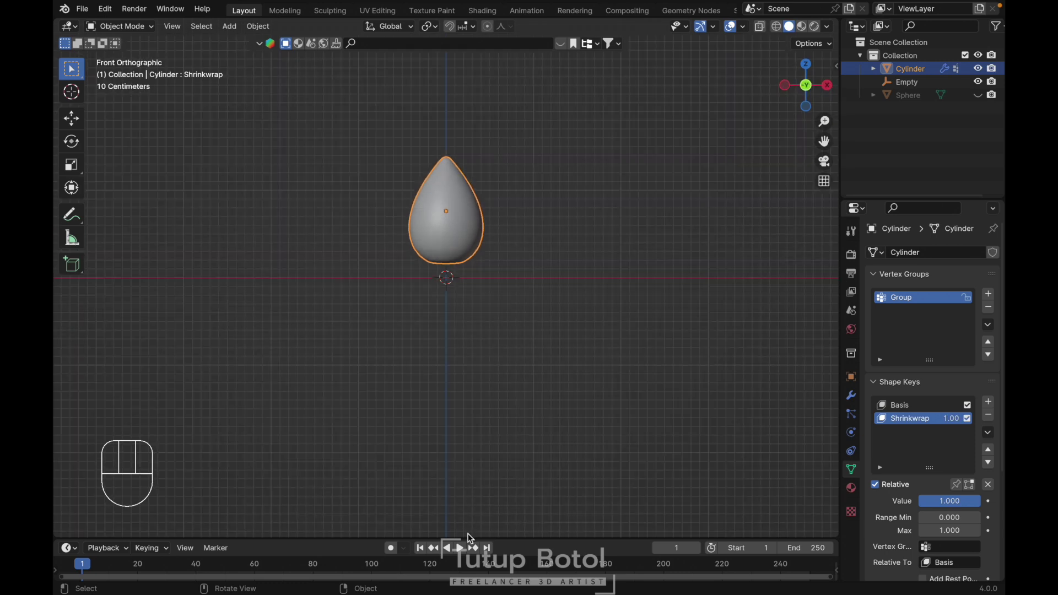
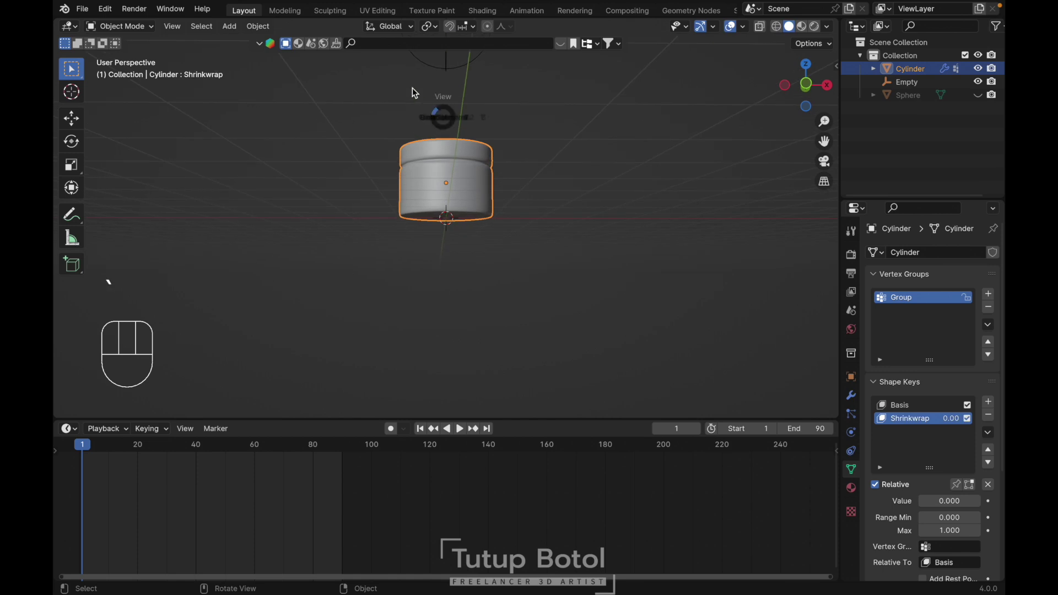
Keyframe the Empty's starting location above the cap at frame 1 and jump to frame 90.
key("g")
key("Escape")
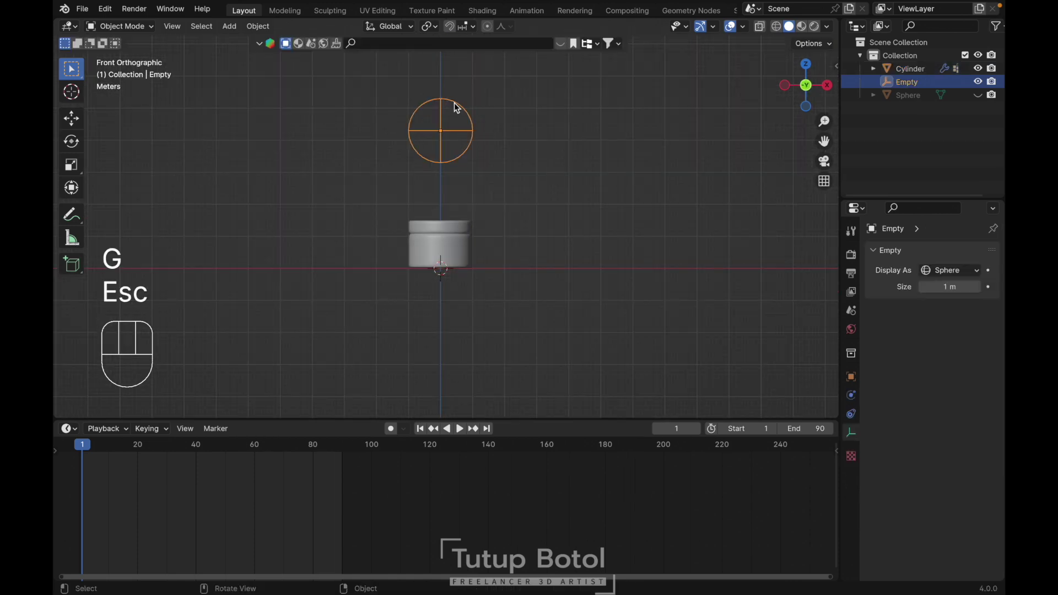
key("i")
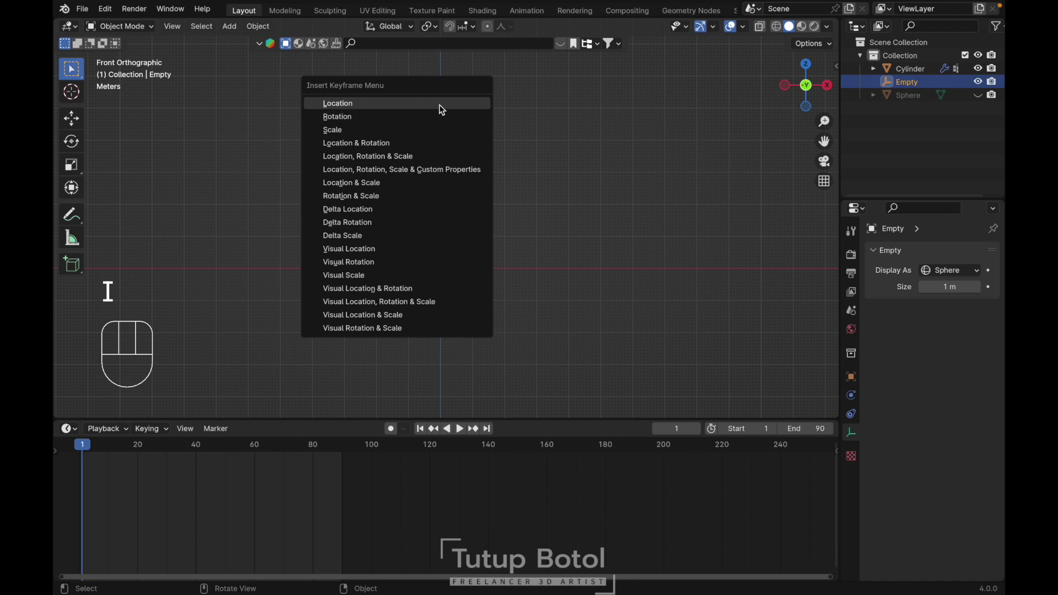
key("shift+Right")
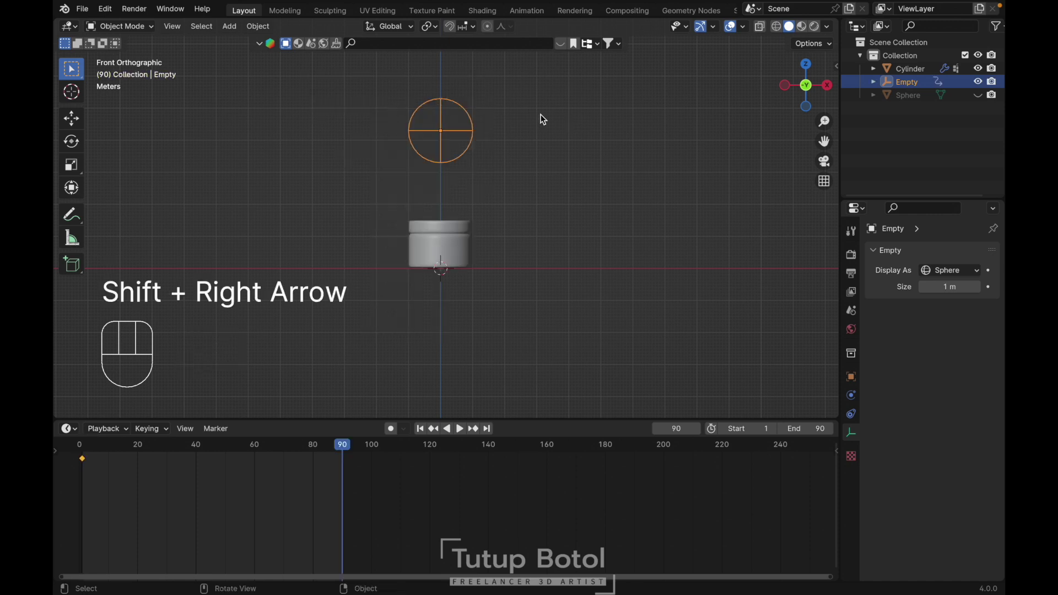
Move the Empty down below the cap along Z, keyframe it at frame 90 and play back.
key("g")
key("z")
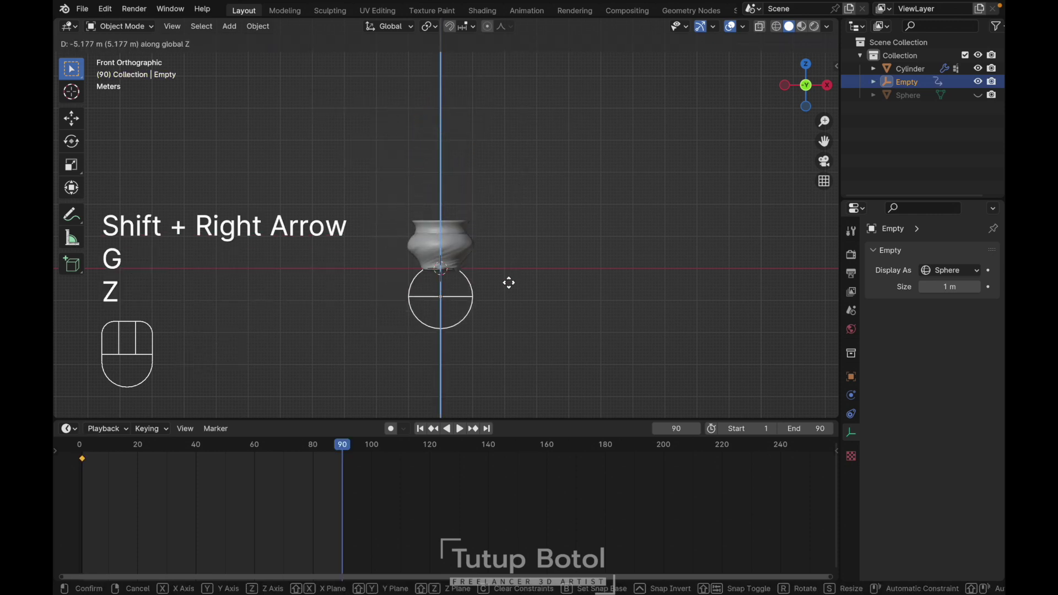
key("i")
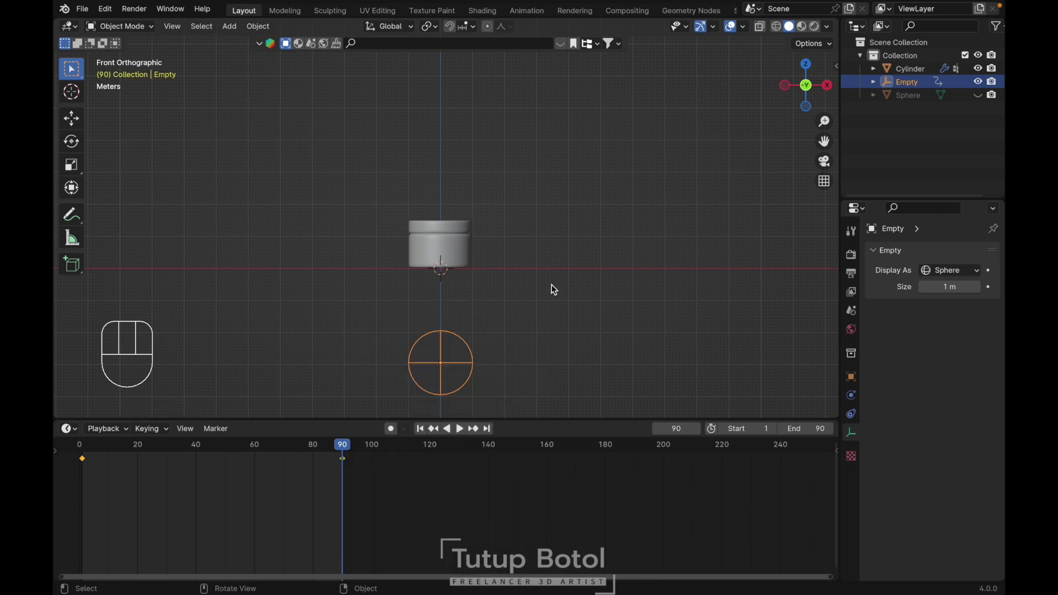
key("space")
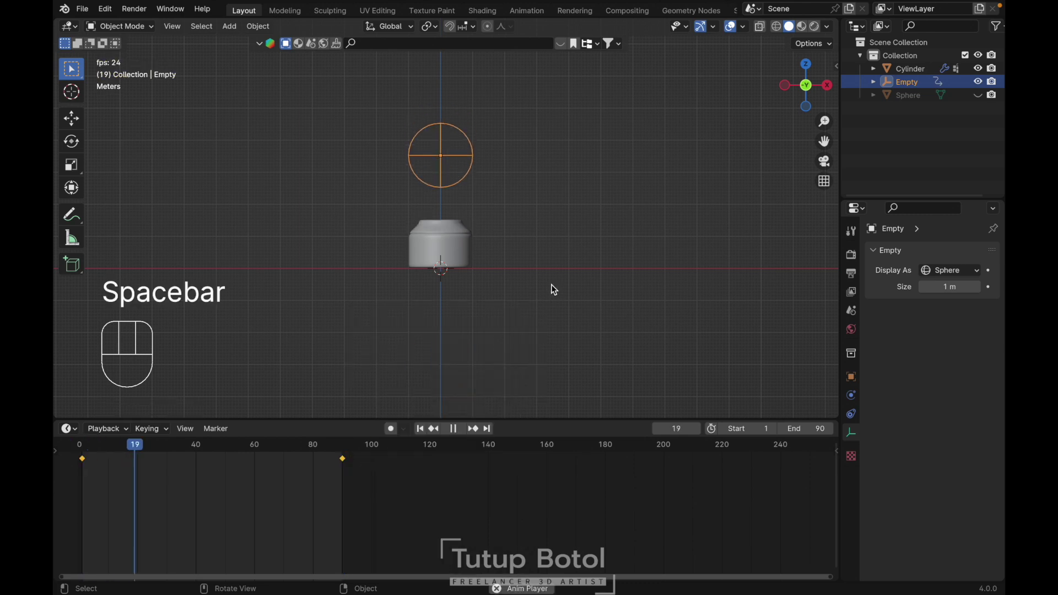
key("space")
Stop playback and scrub the timeline to frame 40.
key("space")
key("space")
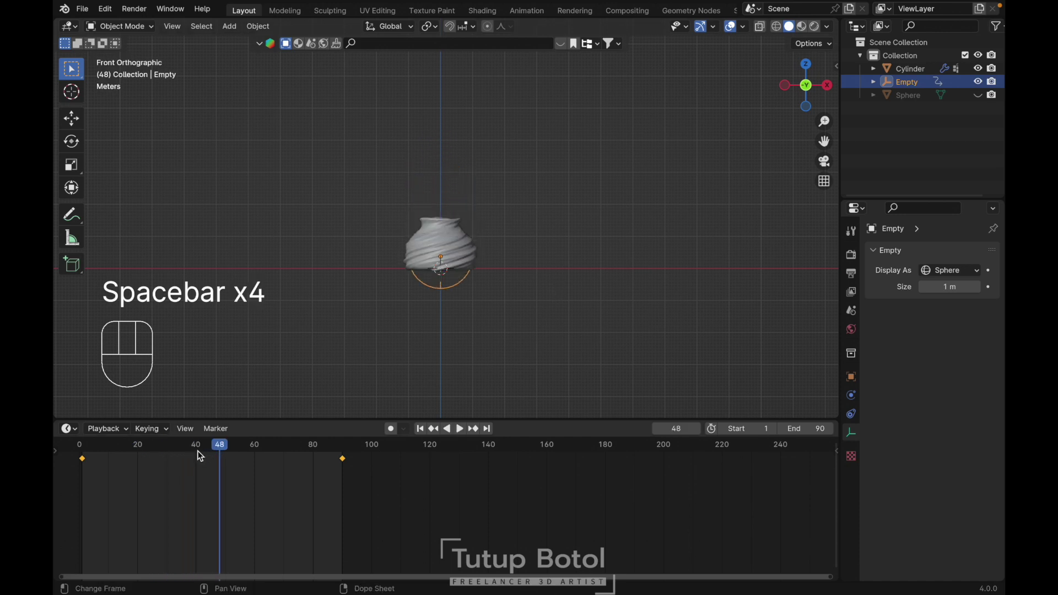
left_click_drag(201, 453, 225, 437)
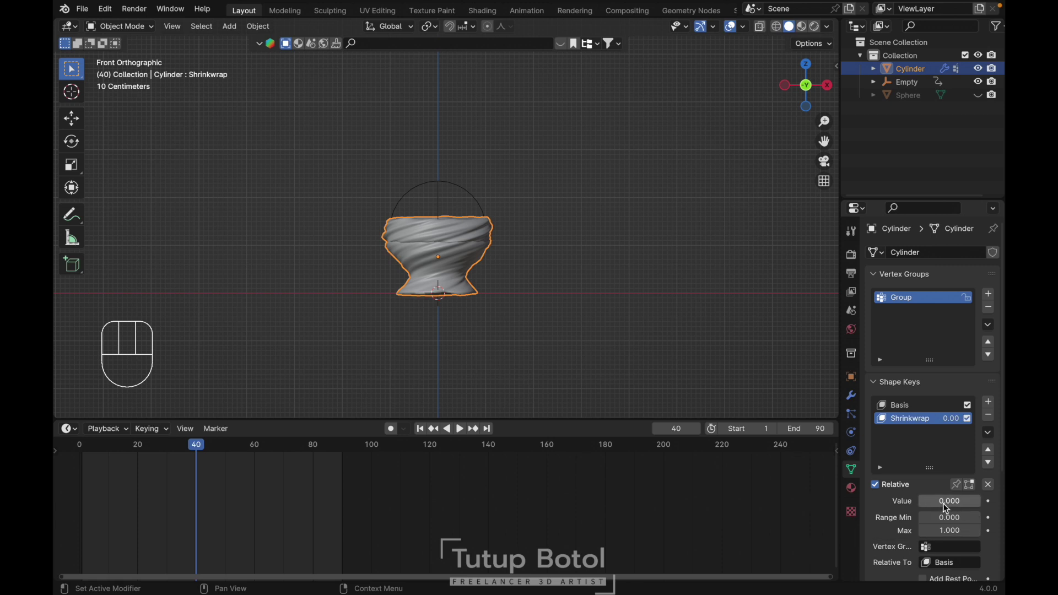
Key the Shrinkwrap value 0 at frame 40 and 1 at frame 60, then play the morph.
key("i")
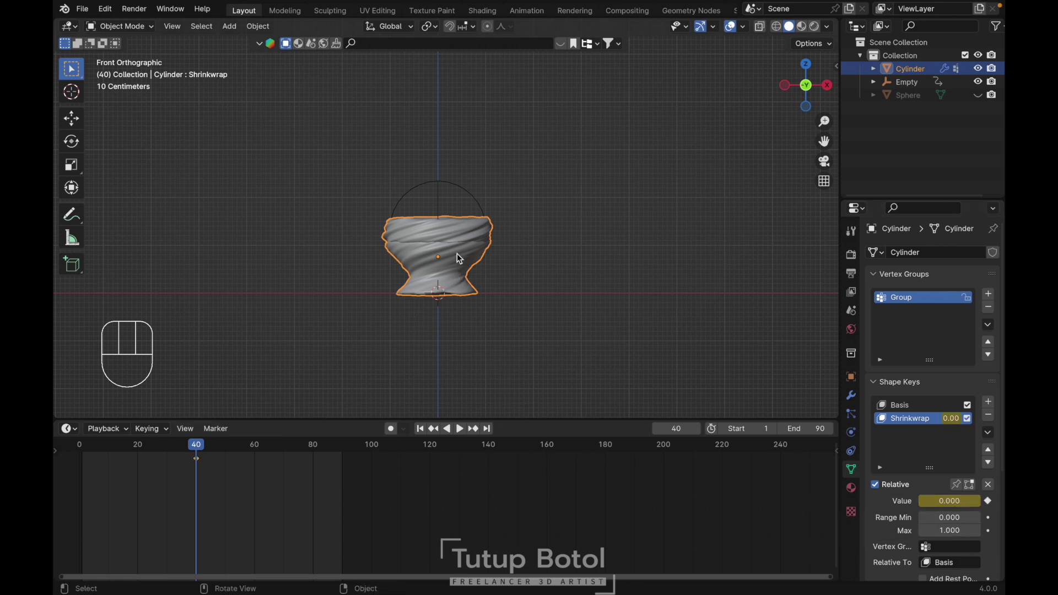
key("space")
key("space")
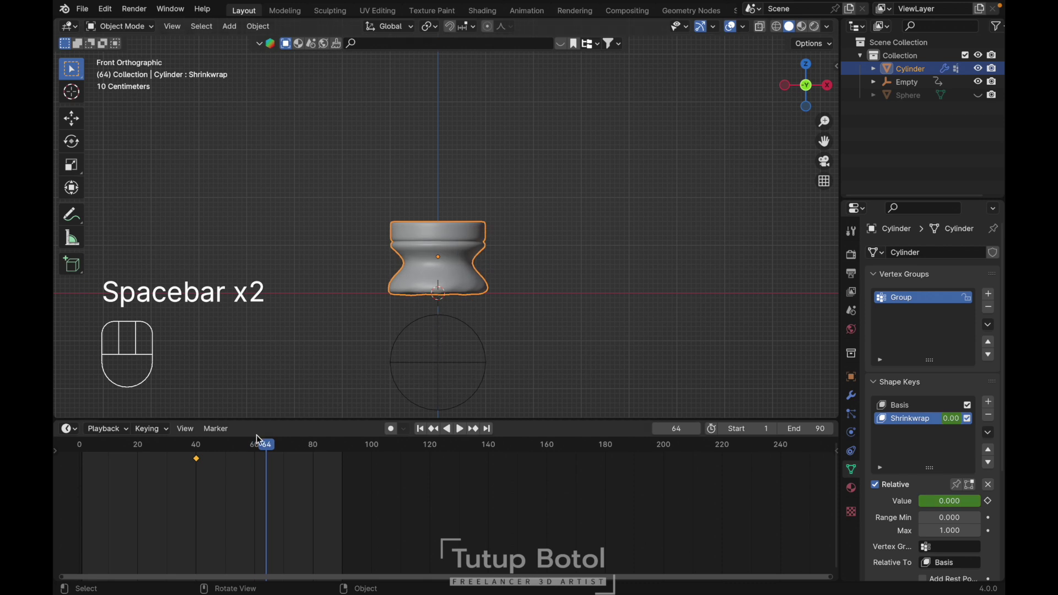
left_click(259, 452)
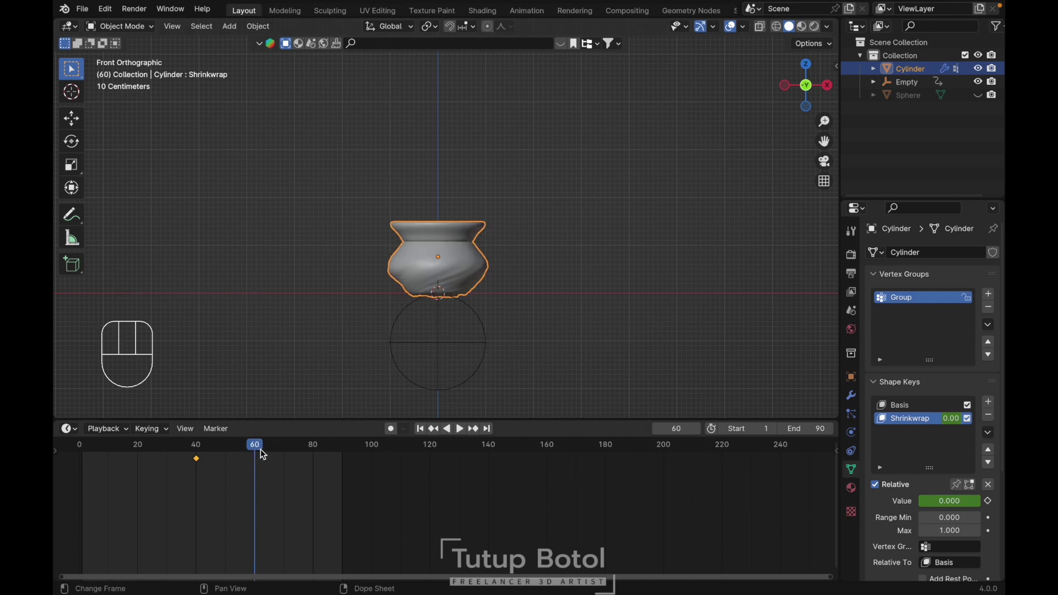
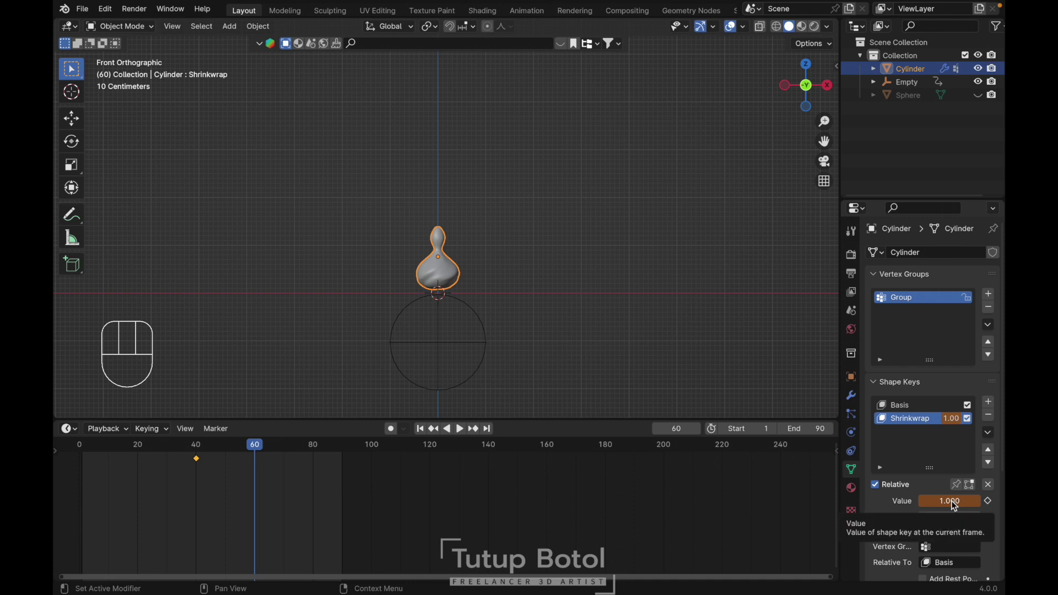
key("i")
key("space")
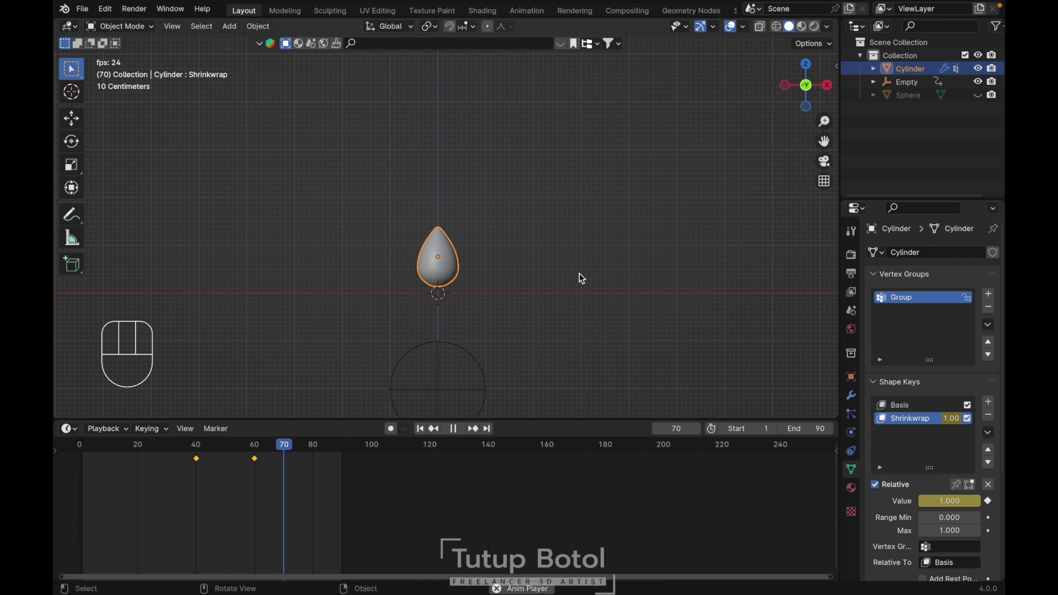
key("space")
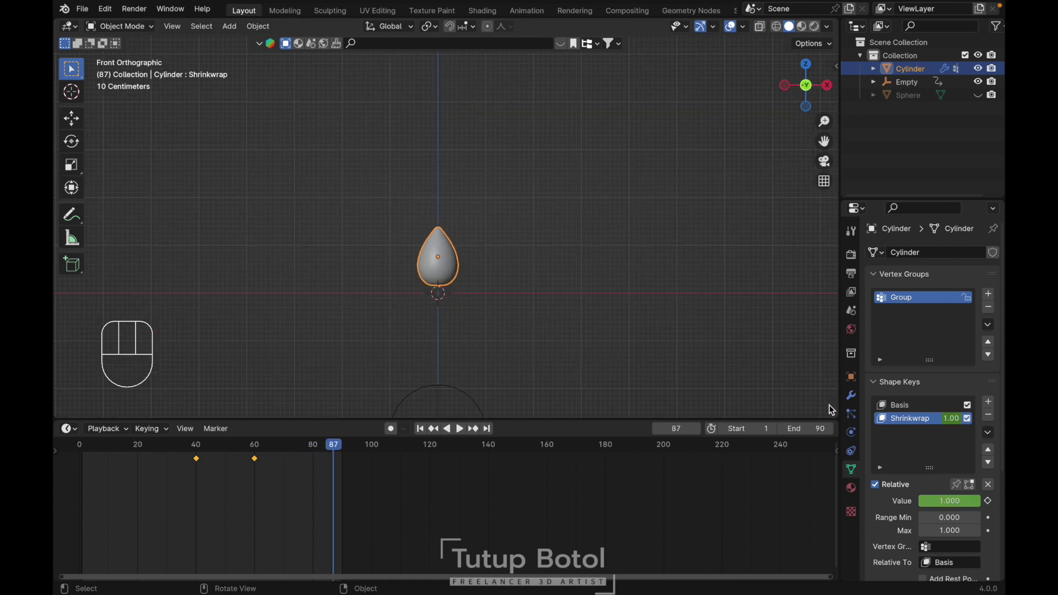
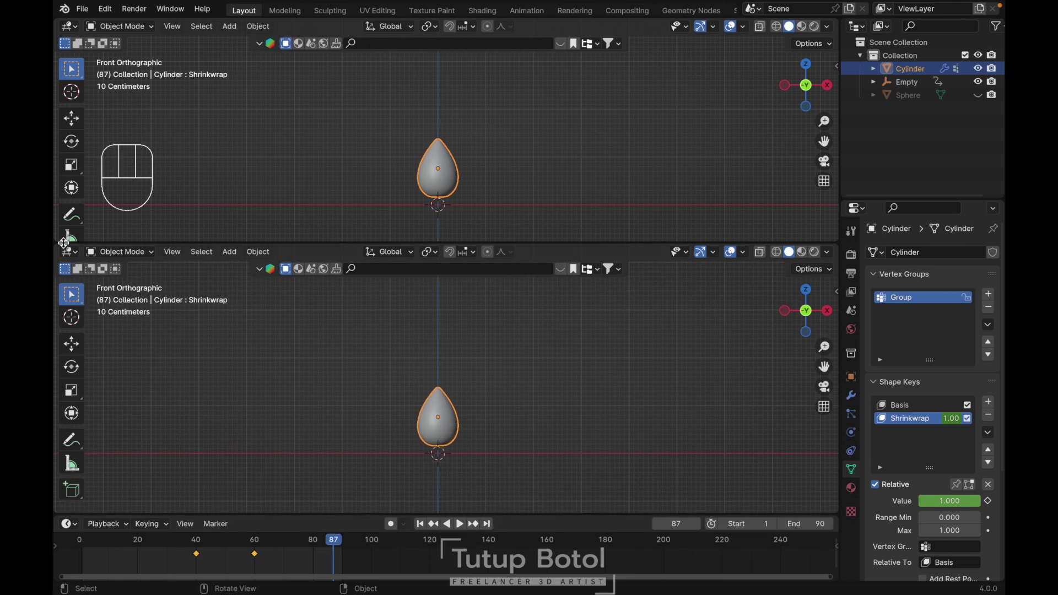
Turn the lower area into a Shader Editor, create a new cap material at frame 1 and play back.
left_click_drag(70, 256, 121, 376)
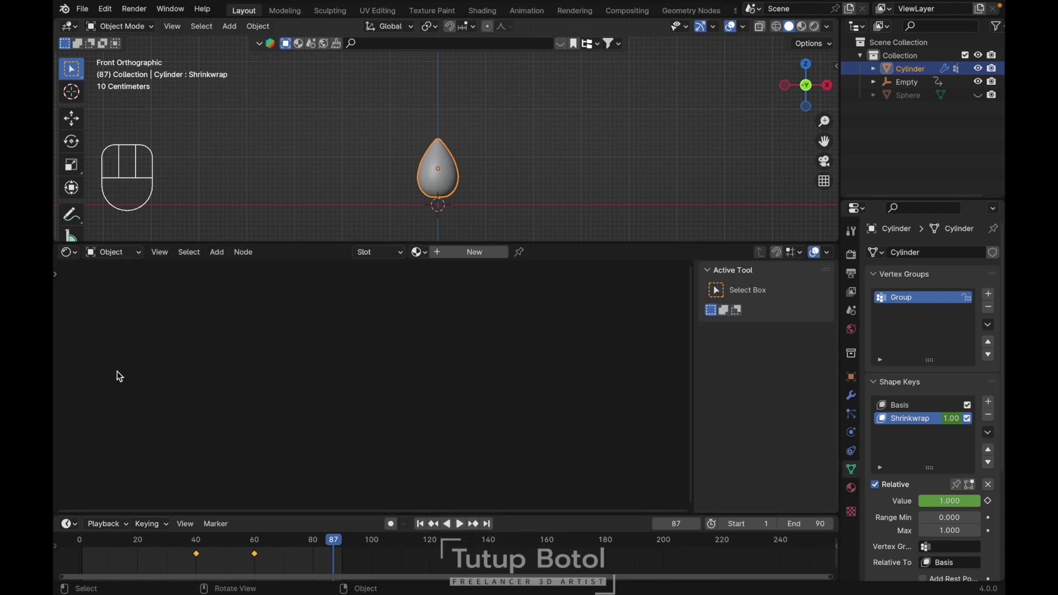
key("shift+Left")
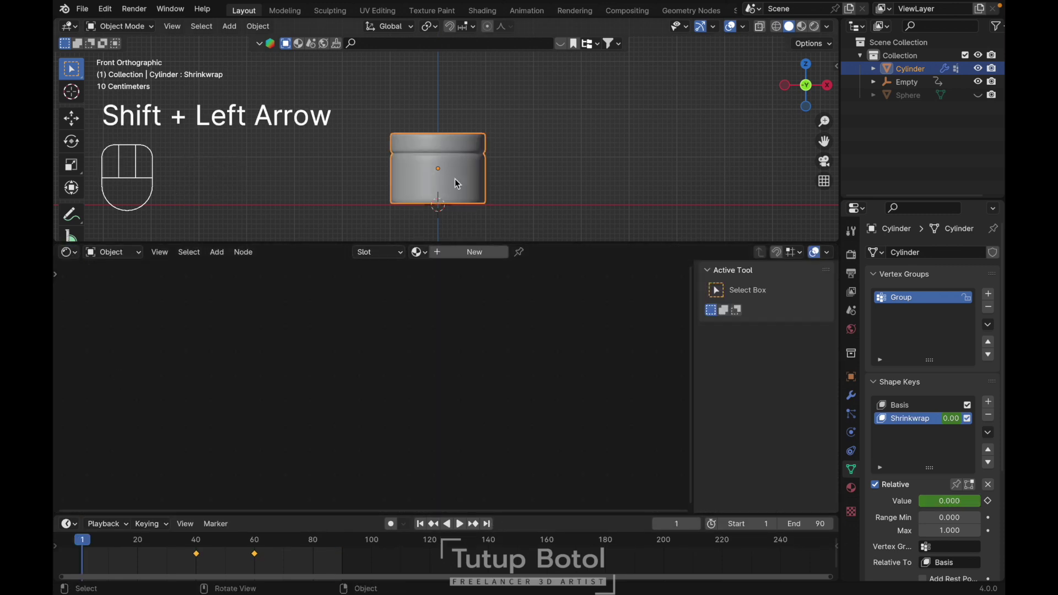
left_click_drag(461, 256, 413, 338)
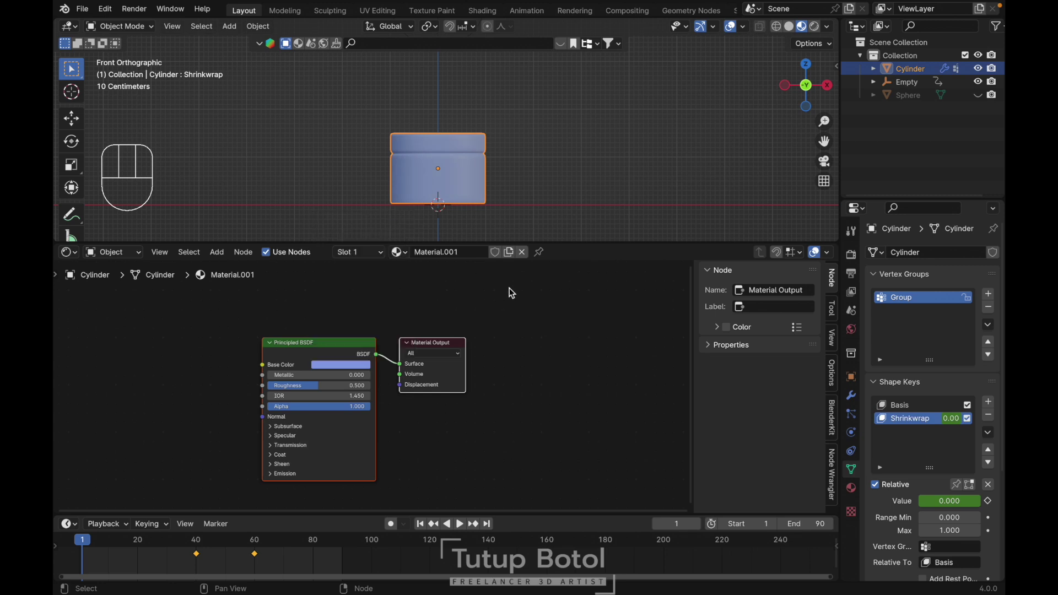
left_click(343, 349)
left_click(247, 330)
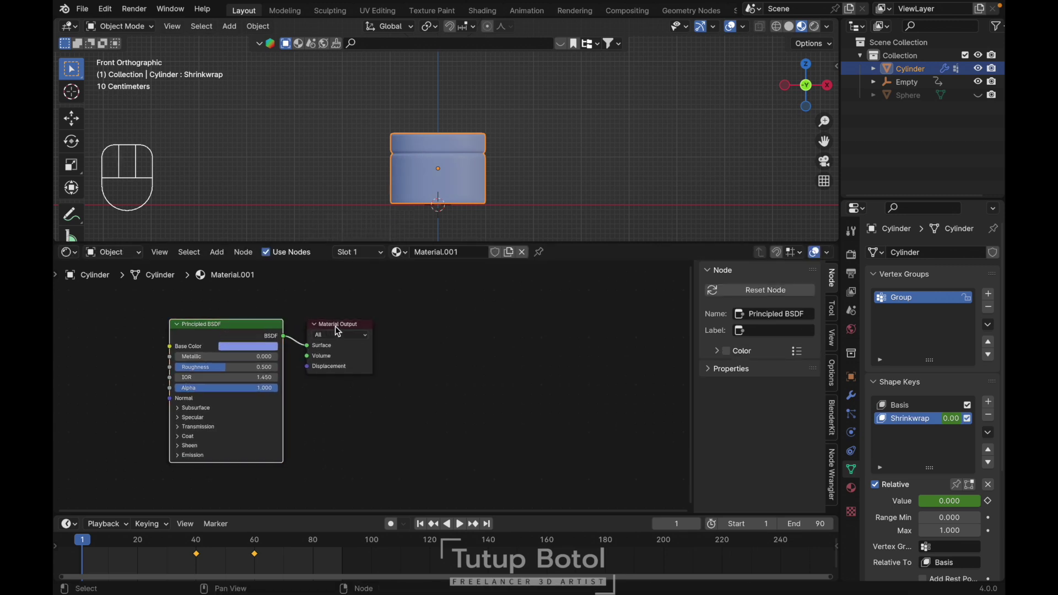
key("space")
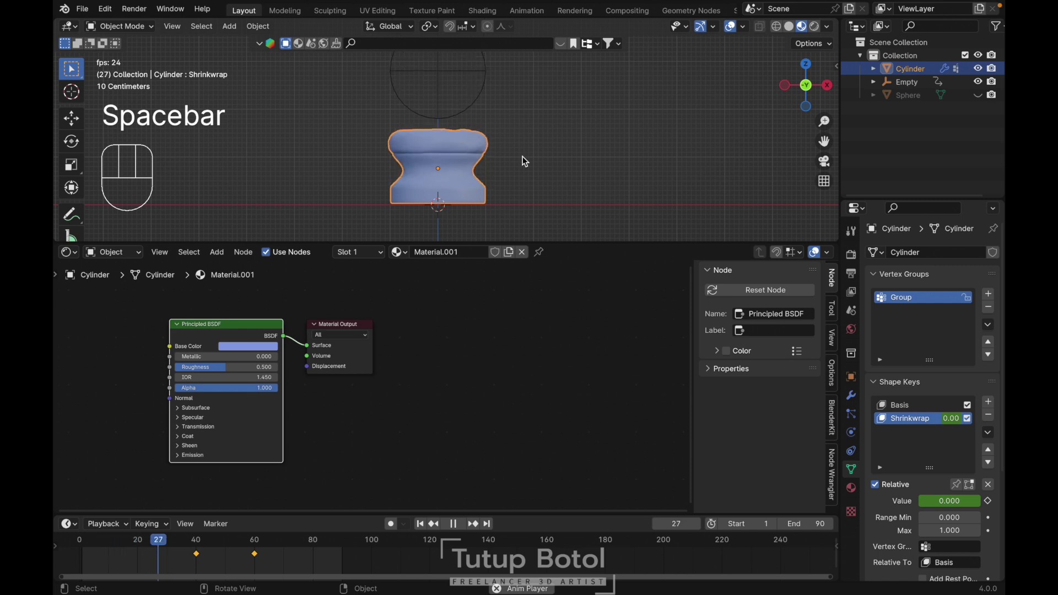
Add a Mix Shader and a Glass BSDF node to the cap material.
key("space")
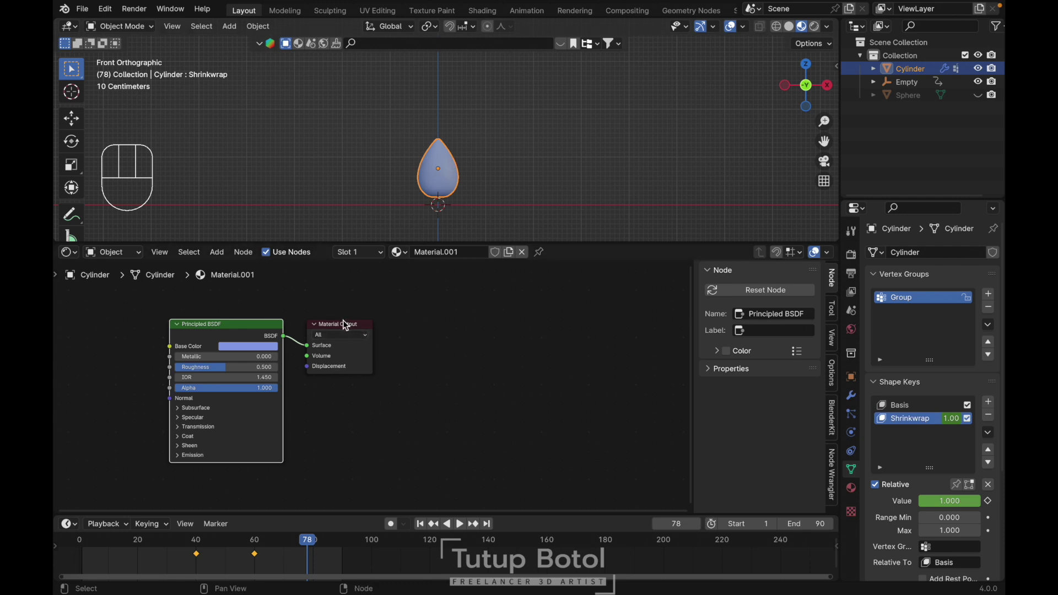
key("g")
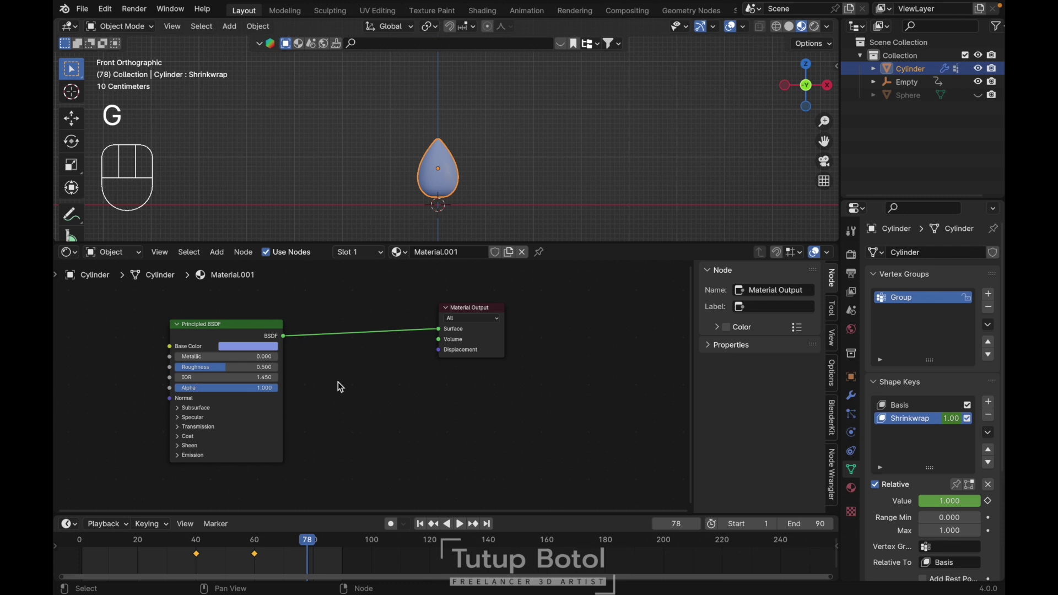
key("shift+a")
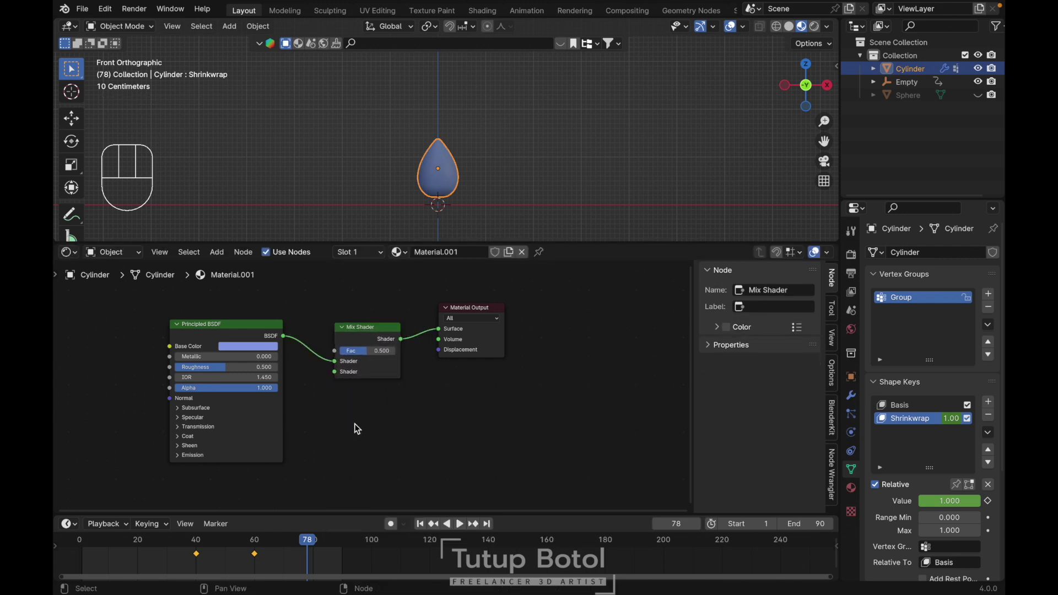
key("shift+a")
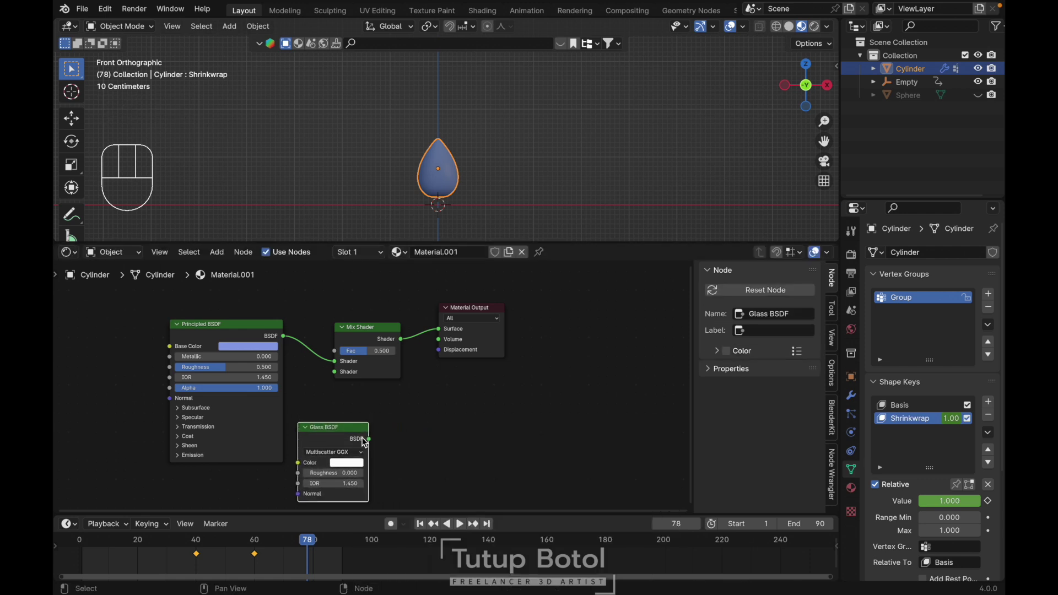
left_click_drag(374, 442, 364, 366)
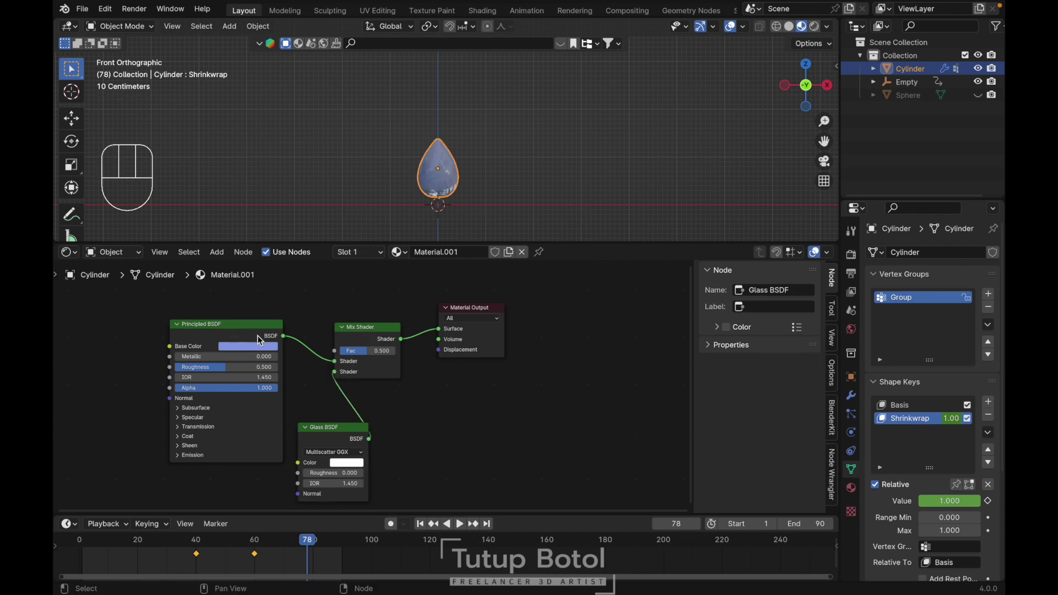
Wire the Glass BSDF into the shading, then keyframe the Shrinkwrap shape key at 0 on frame 40.
left_click(227, 329)
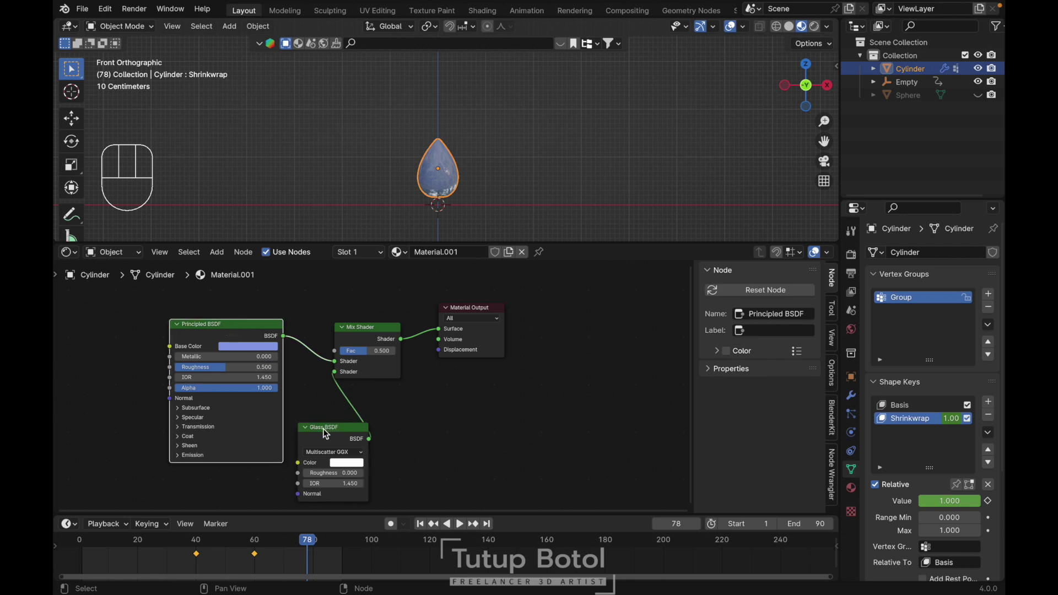
left_click(326, 432)
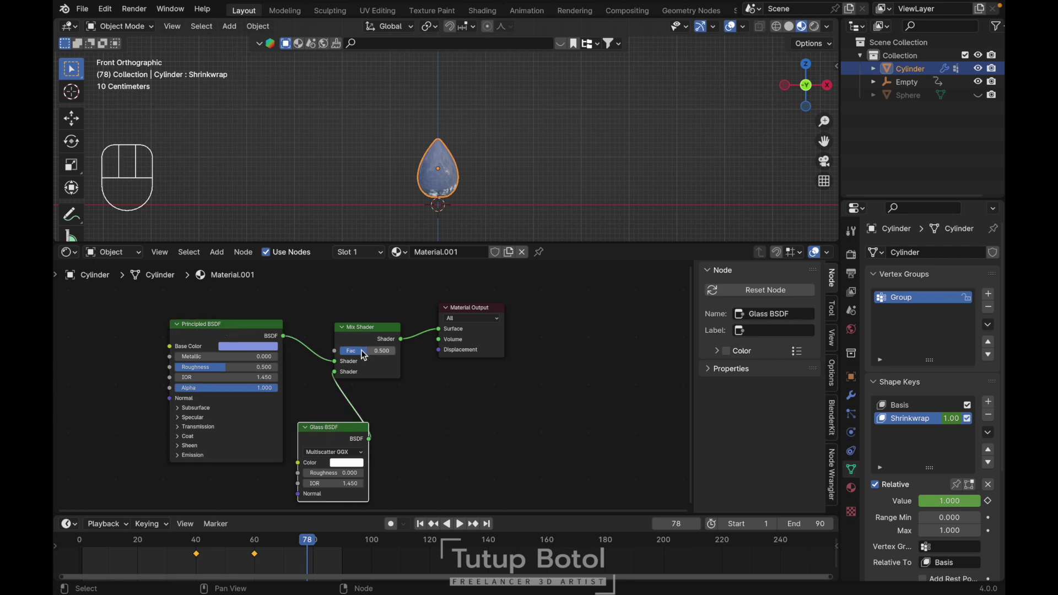
left_click_drag(367, 354, 344, 355)
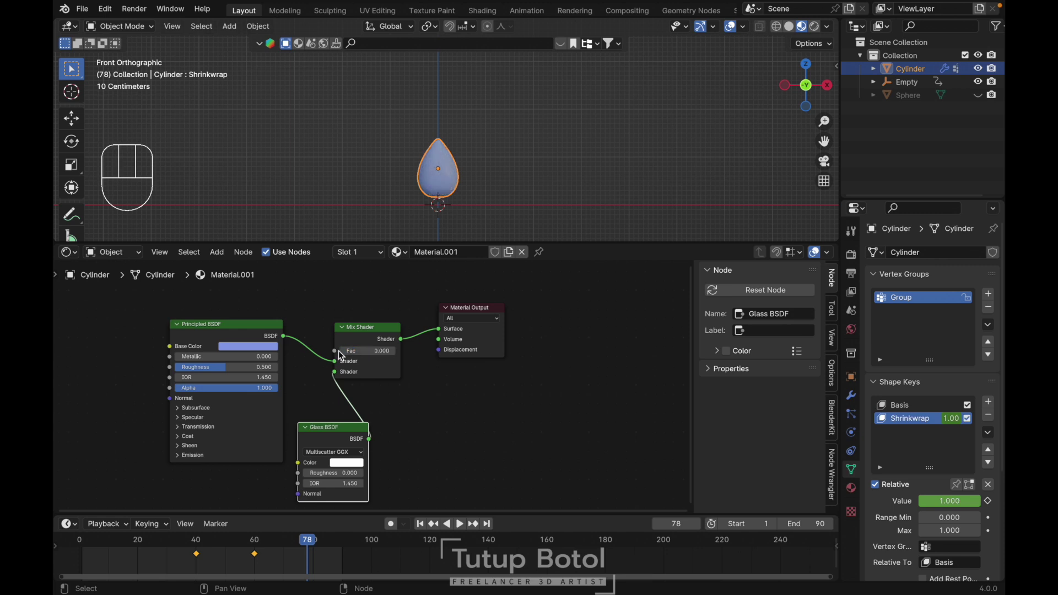
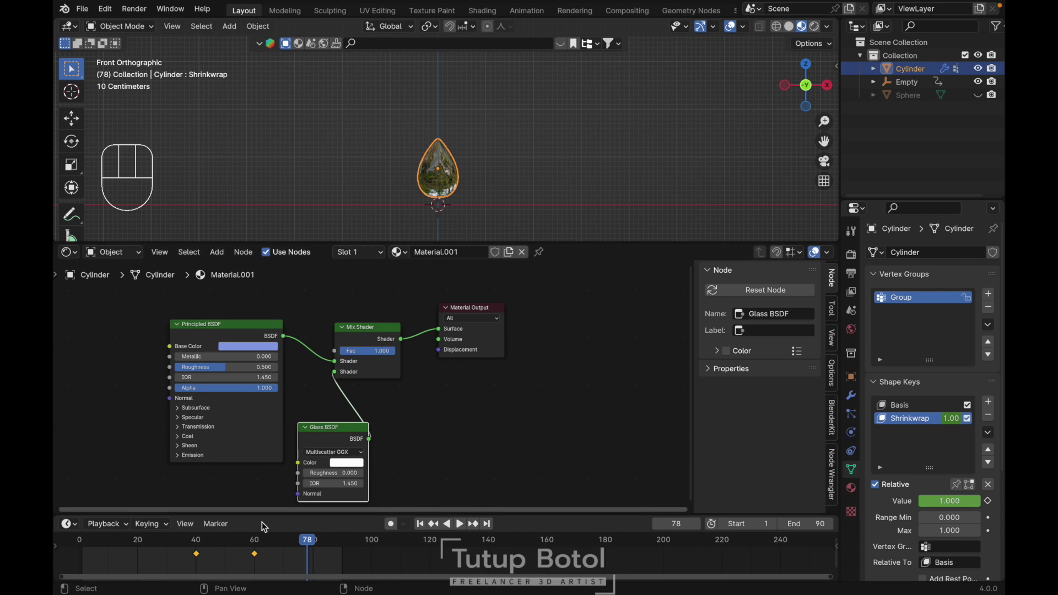
left_click_drag(201, 546, 279, 458)
key("Left")
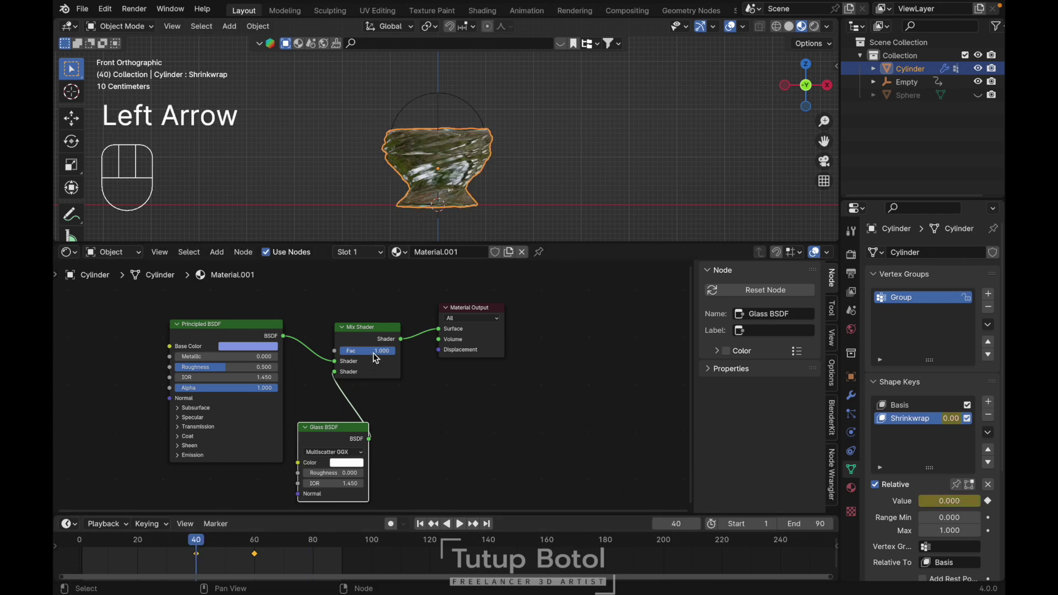
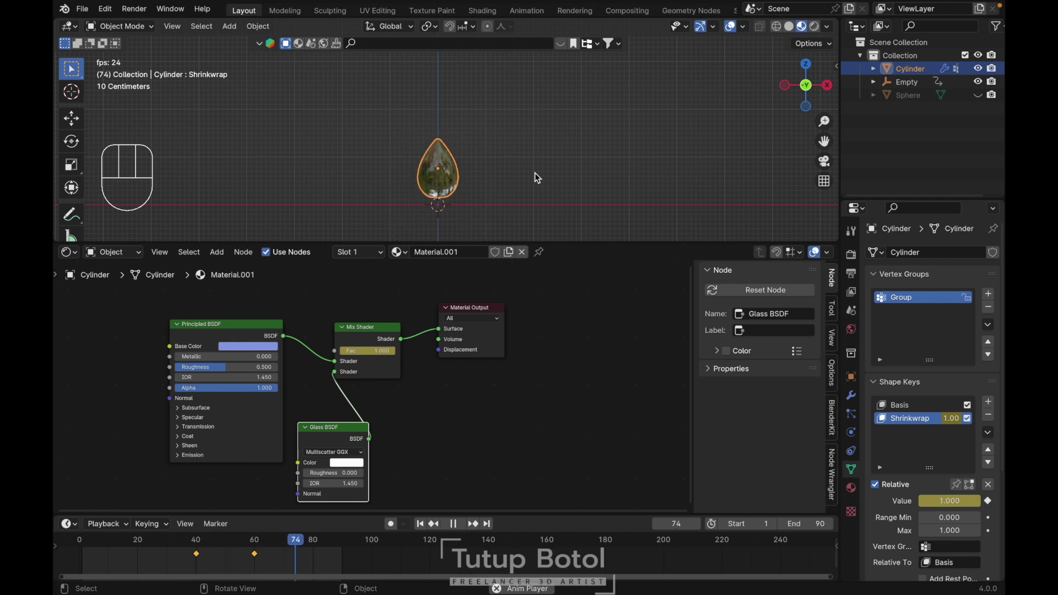
Stop the morph preview and jump back to frame 1.
key("space")
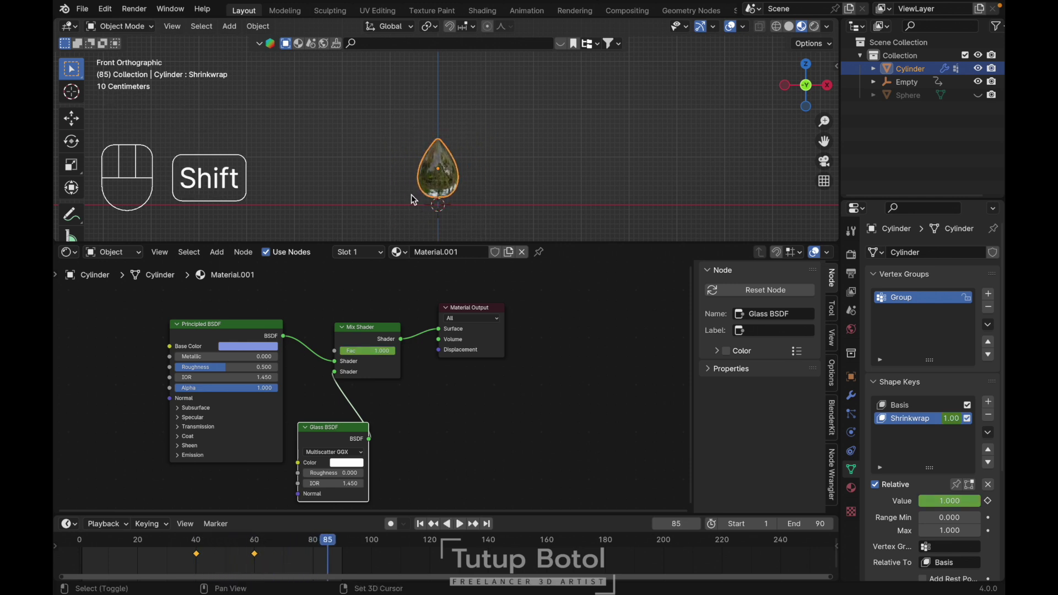
key("shift+Left")
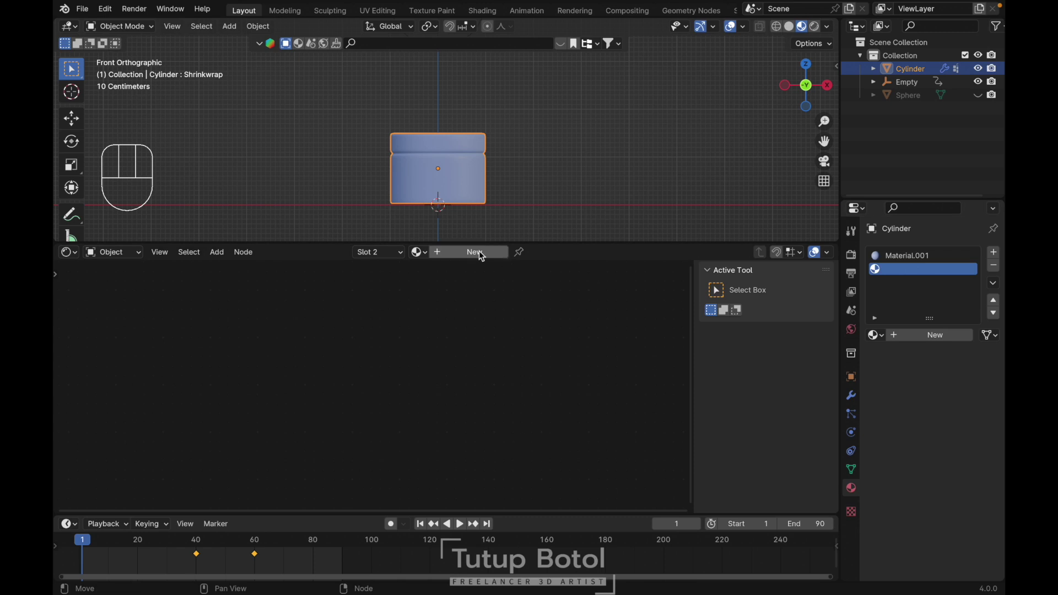
Create a new material with Metallic about 0.832 for the empty slot.
left_click_drag(482, 254, 328, 370)
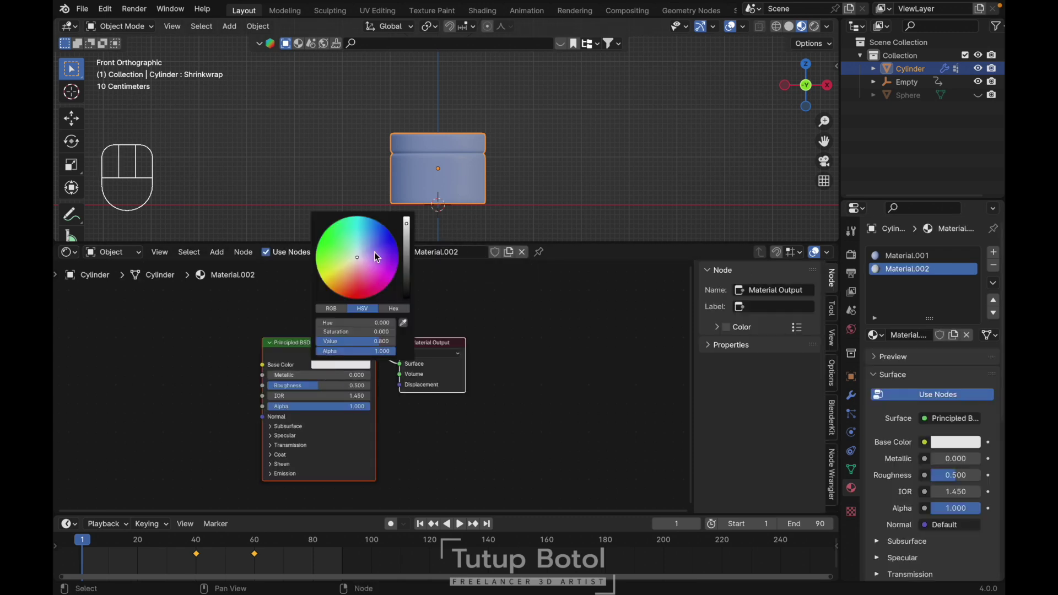
left_click_drag(273, 378, 354, 379)
key("Tab")
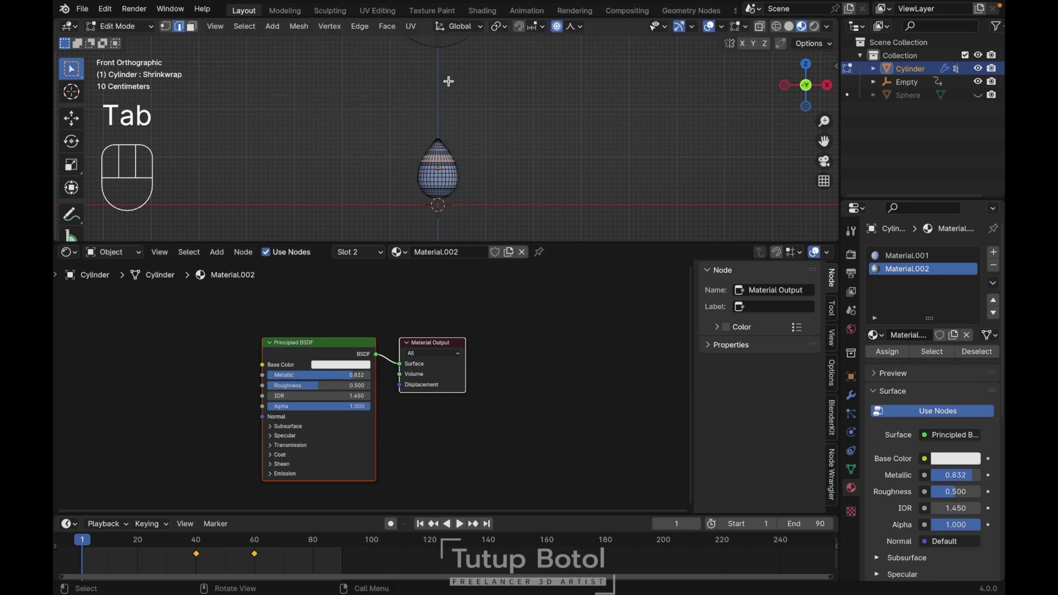
key("Tab")
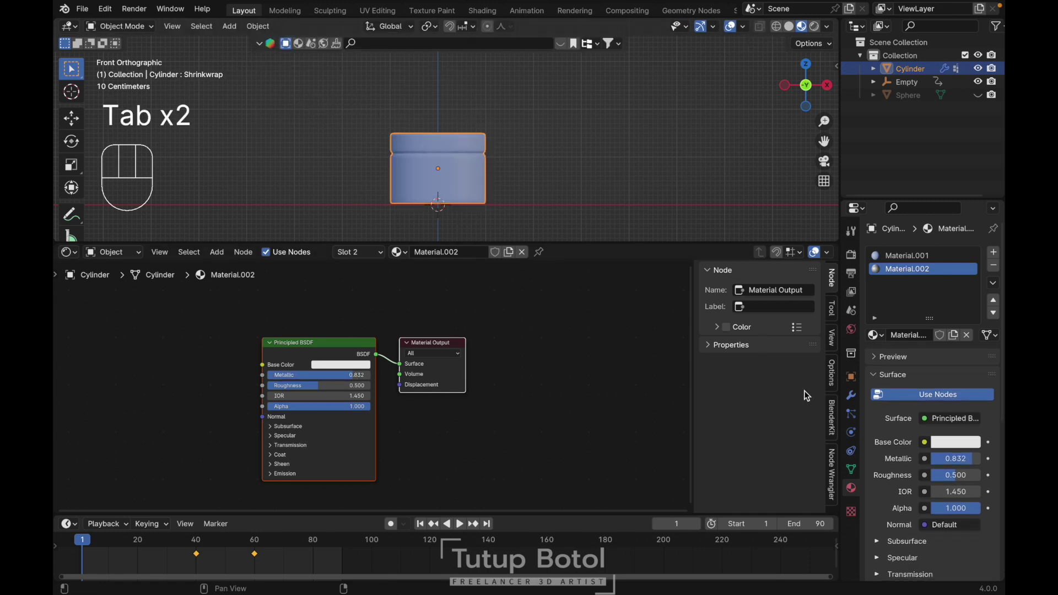
left_click(849, 470)
left_click_drag(920, 408, 497, 187)
Select the cylinder's top faces in Edit Mode and assign the metallic material to them.
key("Tab")
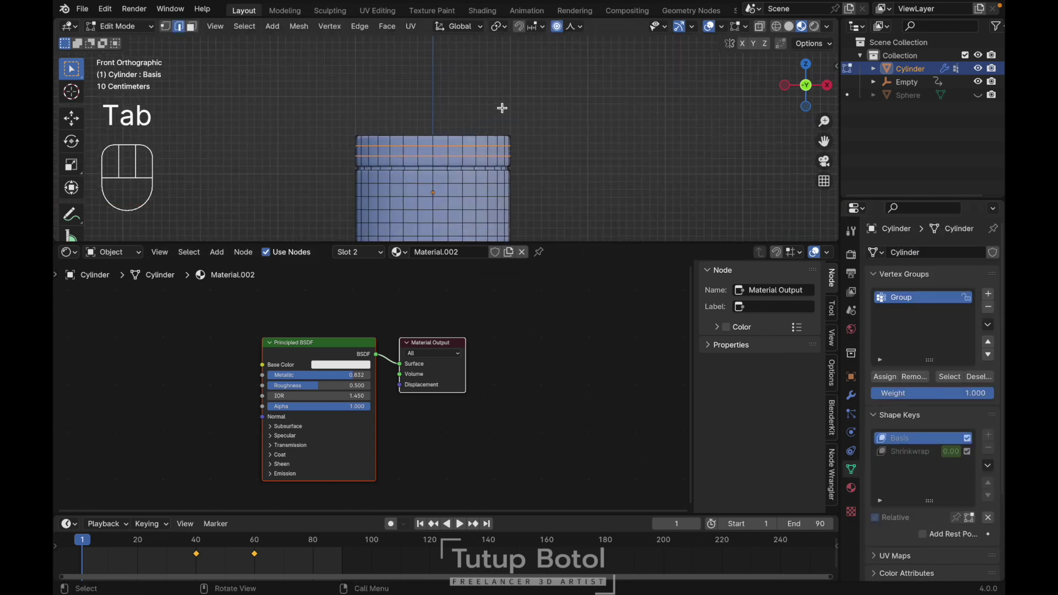
key("`")
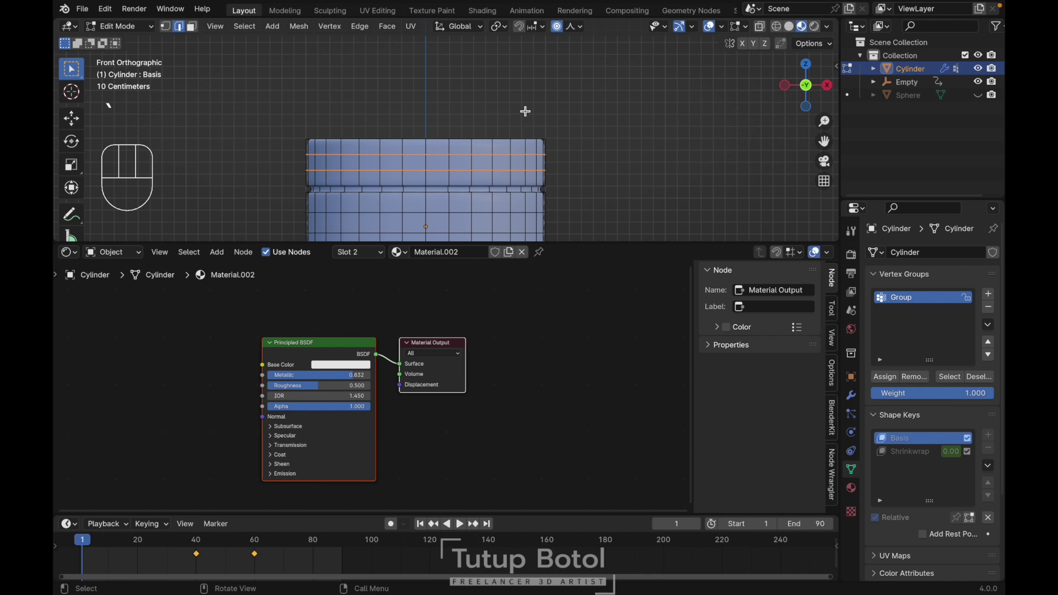
key("alt+z")
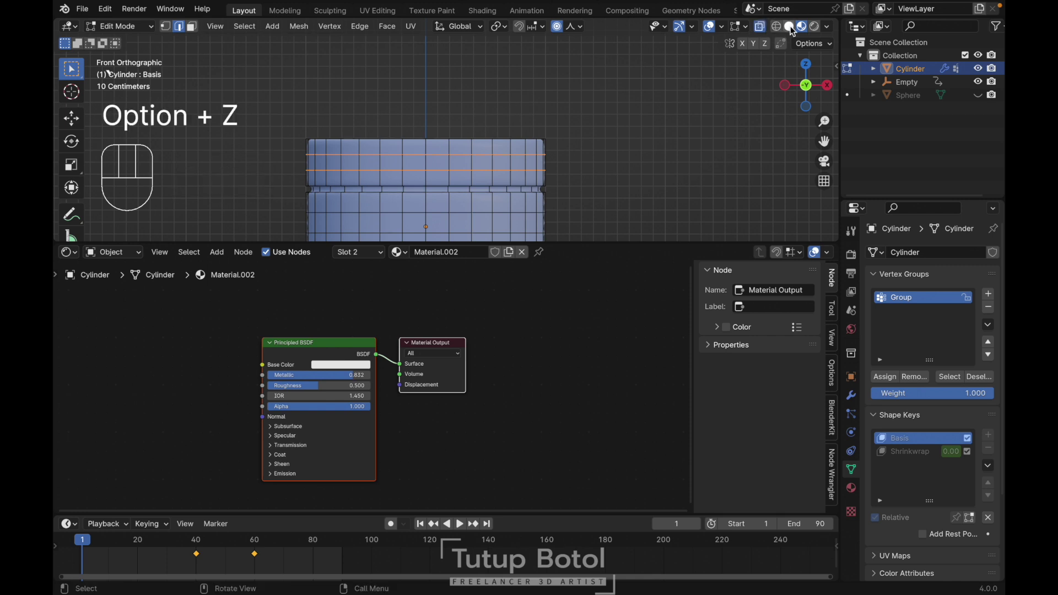
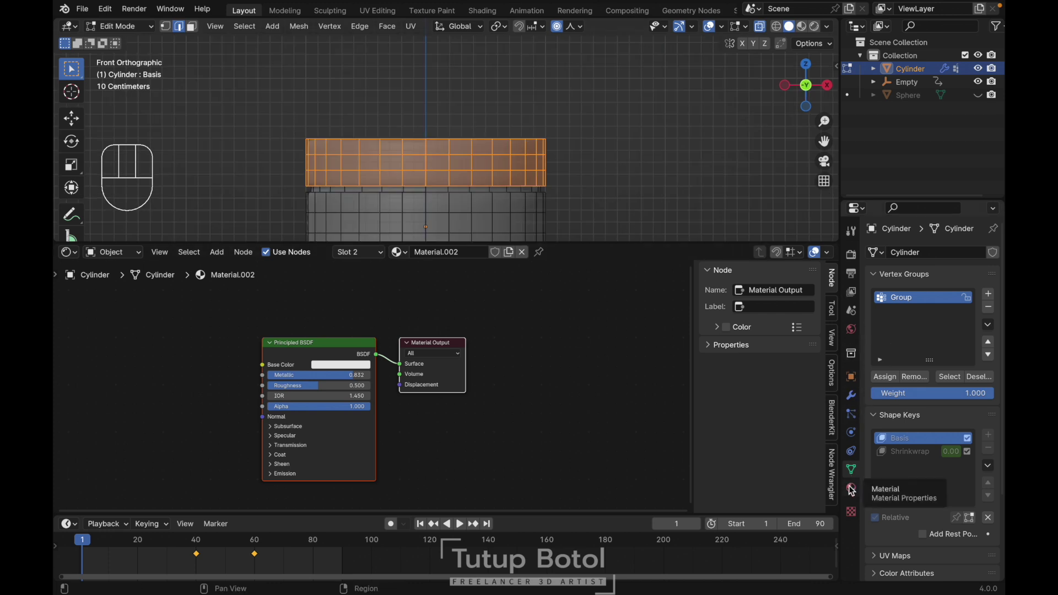
left_click(852, 489)
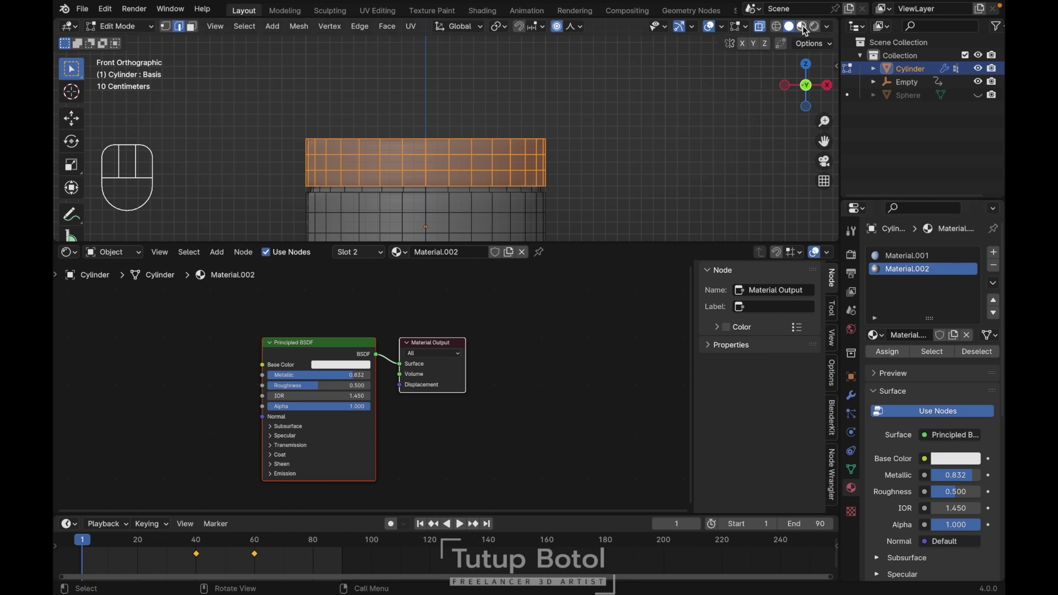
key("Tab")
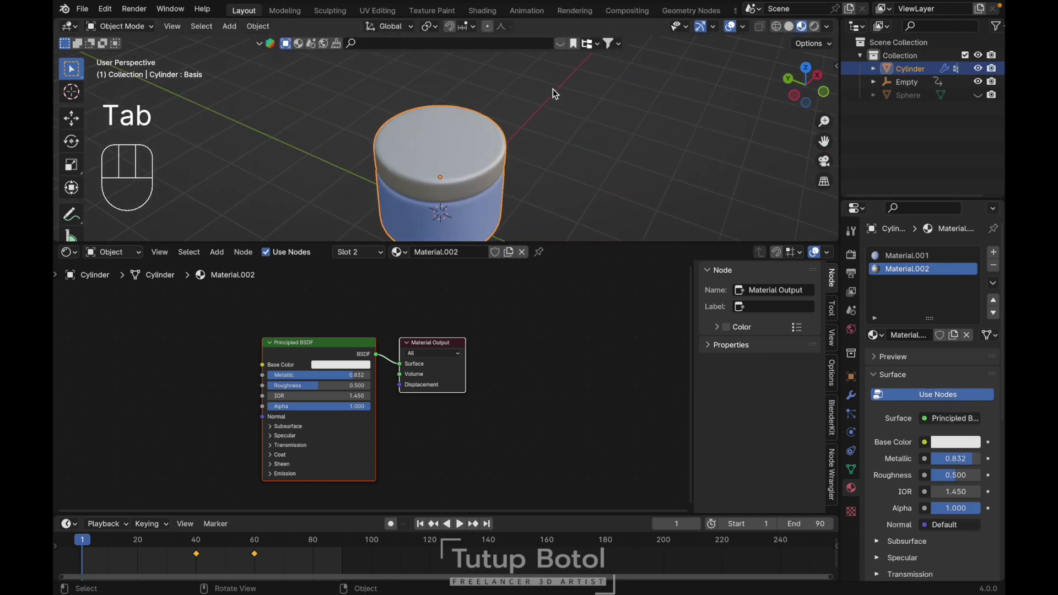
key("`")
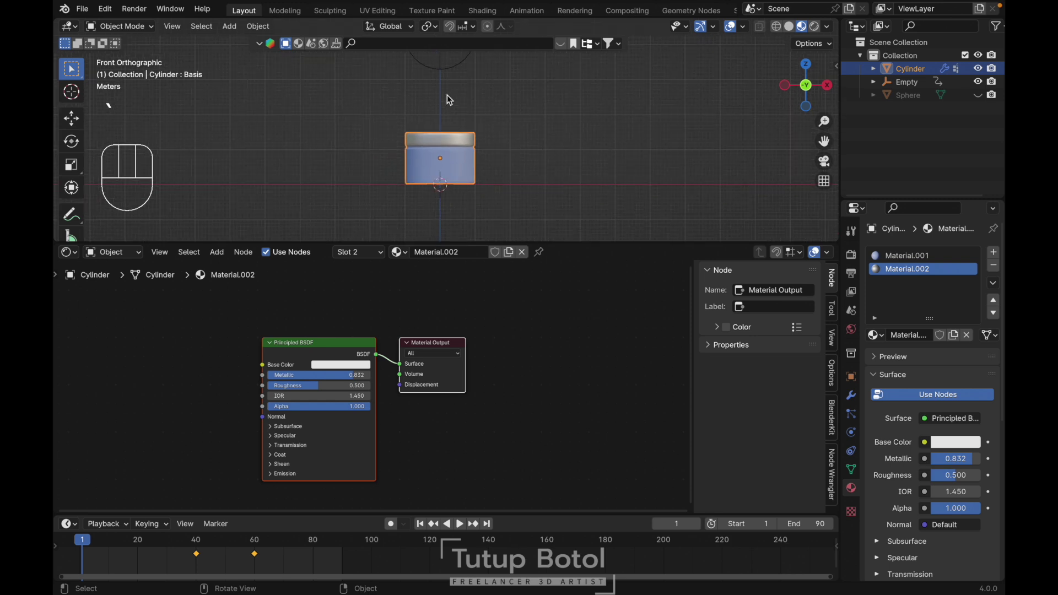
Play the morph animation, stop it, and move back to an earlier frame.
key("space")
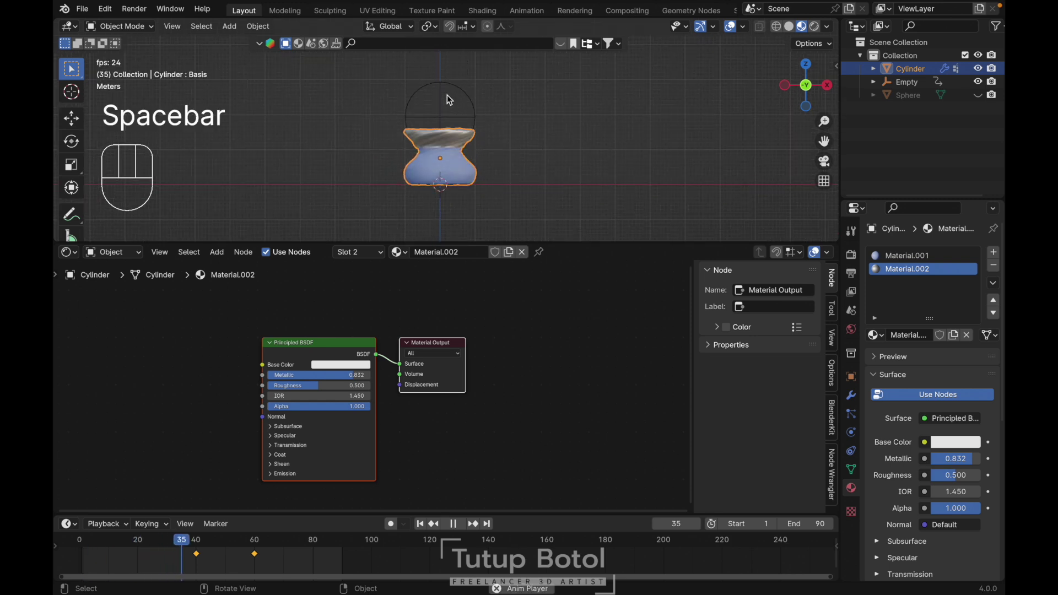
key("space")
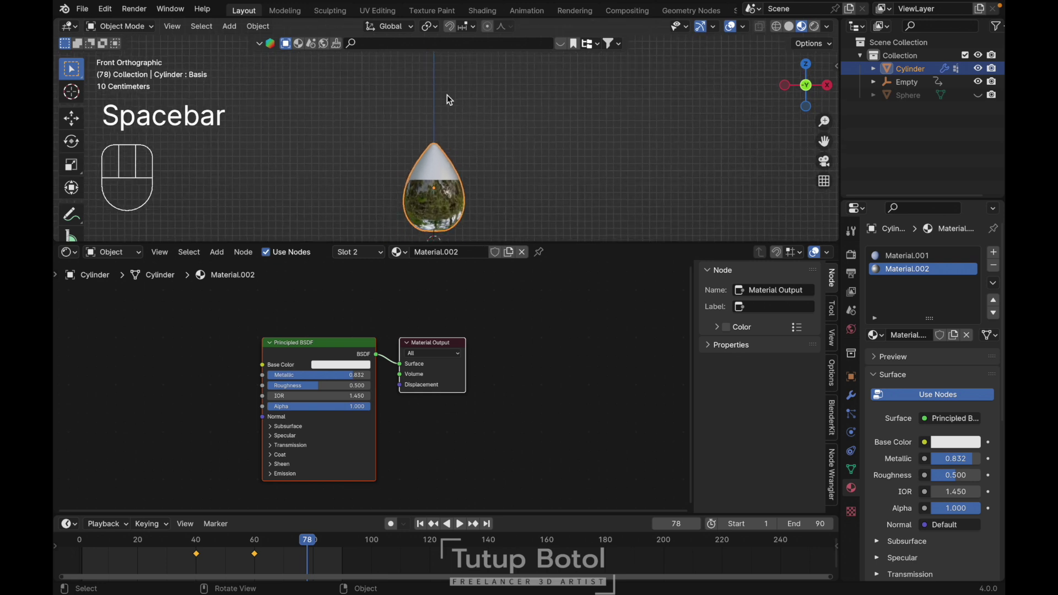
key("g")
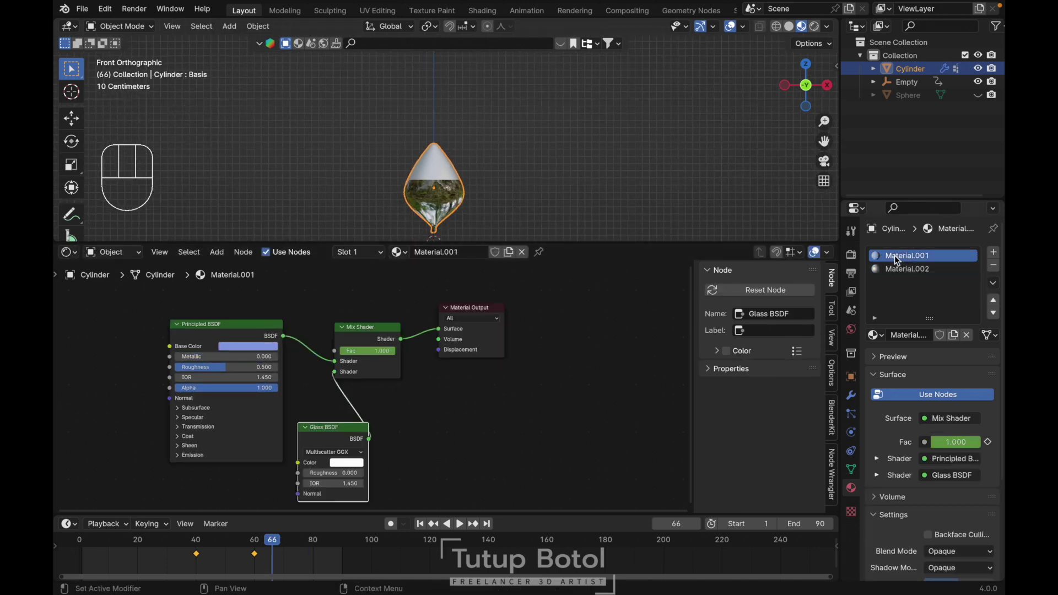
Add a Mix Shader and a Glass BSDF node to Material.002.
left_click(322, 304)
left_click_drag(337, 404, 374, 468)
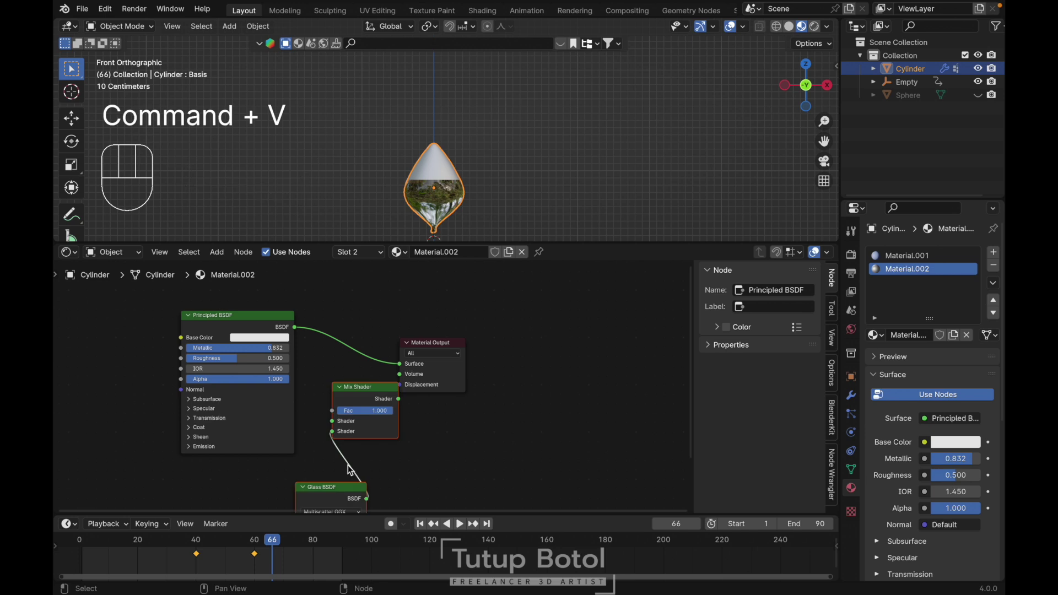
key("g")
left_click(372, 388)
key("g")
left_click(300, 332)
Connect the shaders through the Mix Shader into the Material Output.
left_click_drag(384, 350, 395, 368)
left_click(457, 345)
left_click_drag(503, 356, 527, 364)
Keyframe the Mix Shader factor 1 at frame 60 (0 at frame 40) and play the blend.
key("space")
left_click(260, 544)
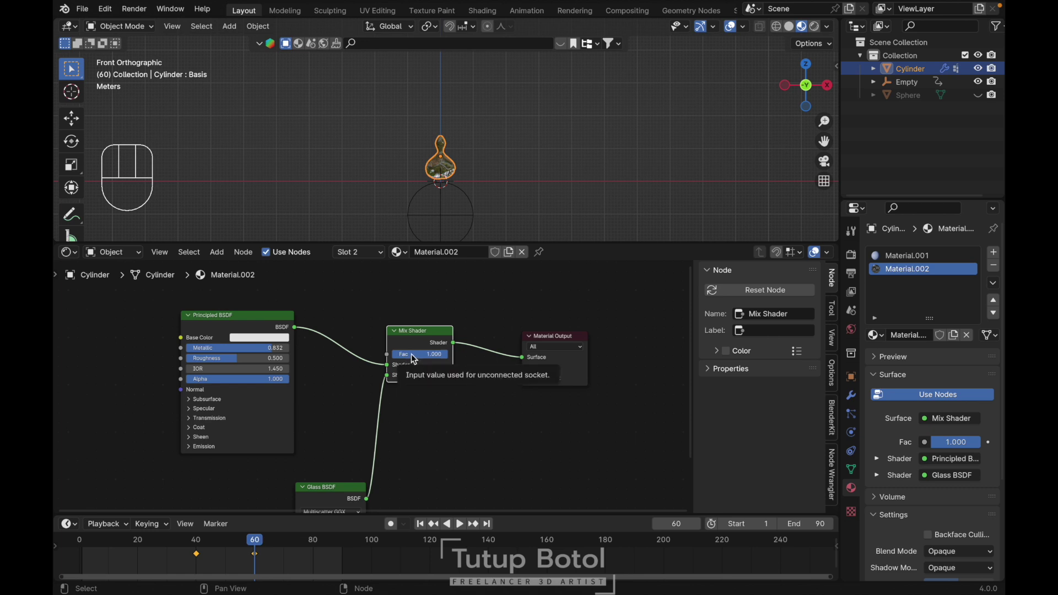
key("i")
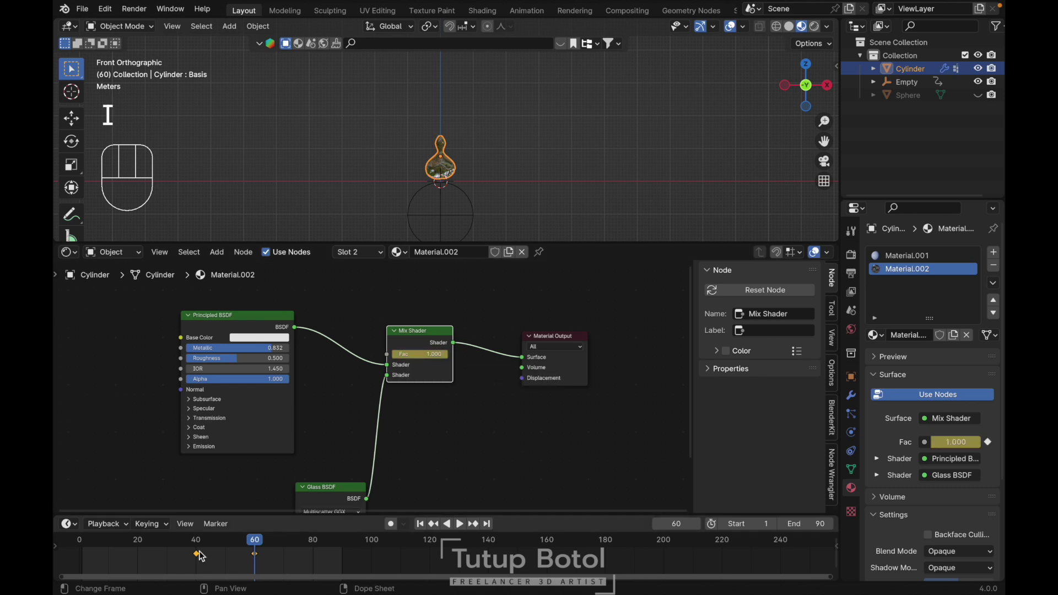
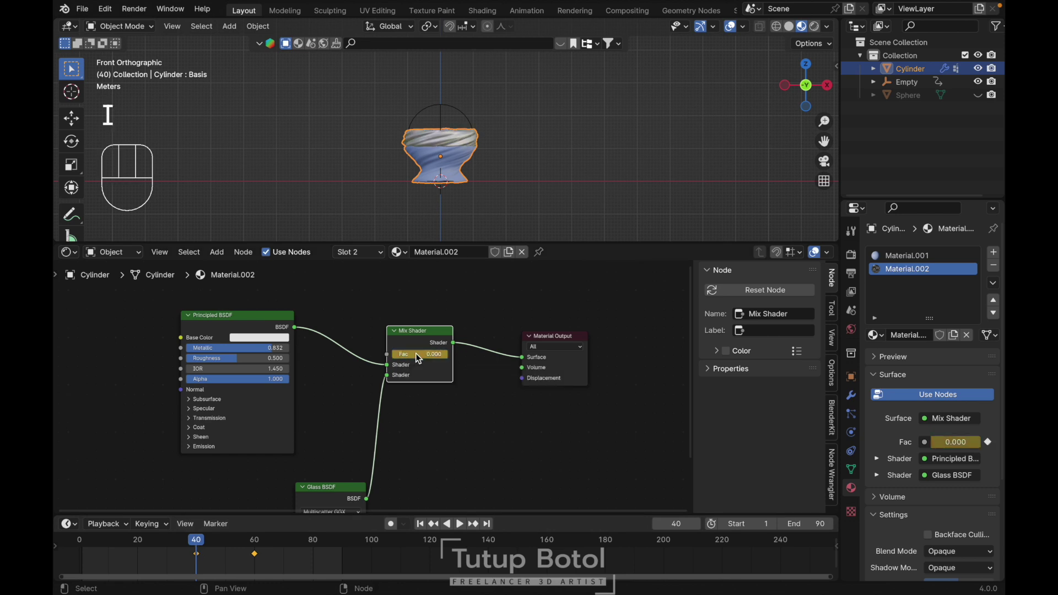
key("space")
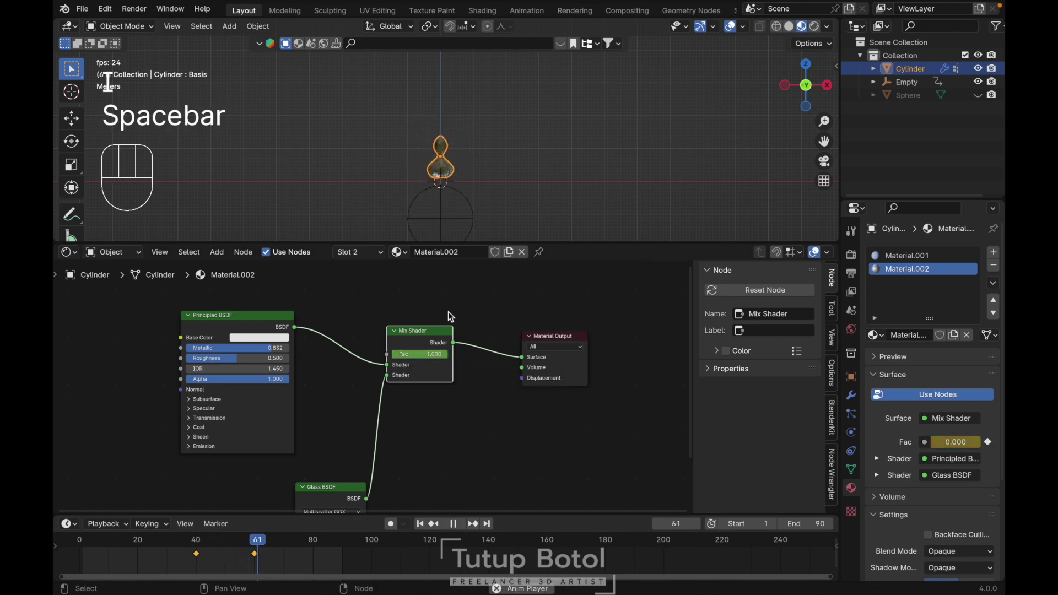